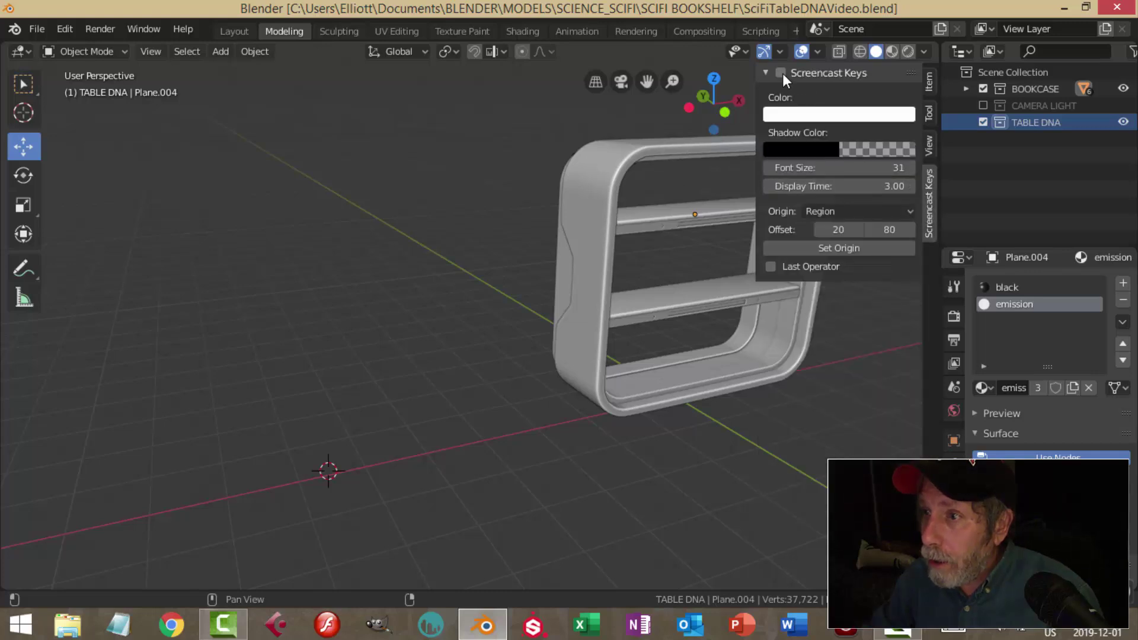
Add a new plane beside the bookcase in the TABLE DNA collection and move it into place
key("n")
scroll("down", 3)
middle_click(513, 363)
middle_click(518, 370)
key("shift+a")
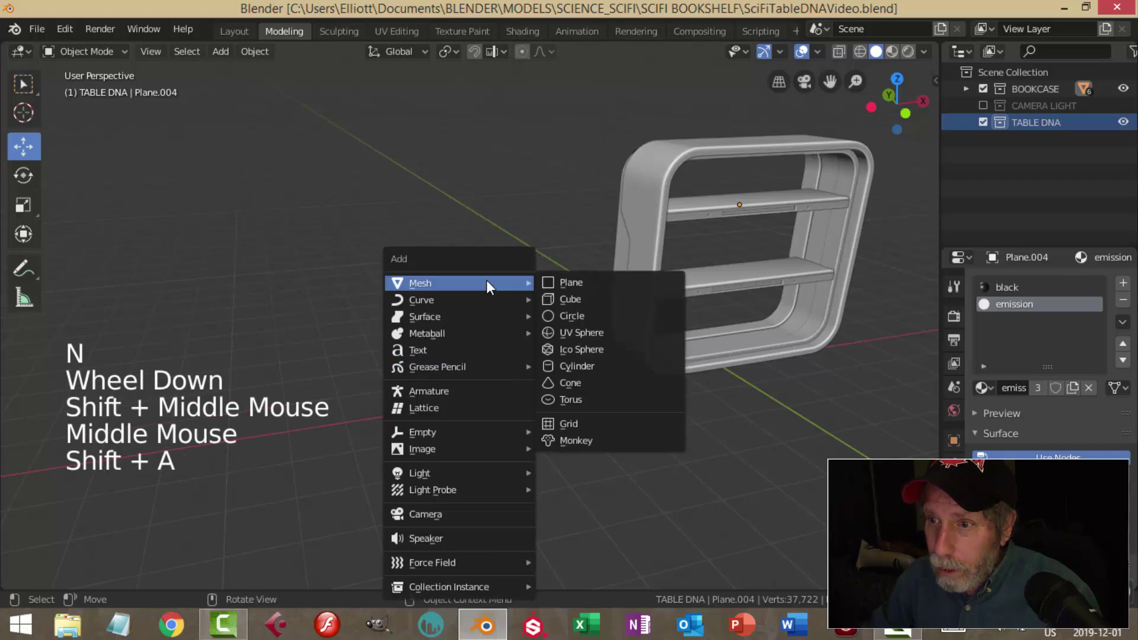
middle_click(575, 356)
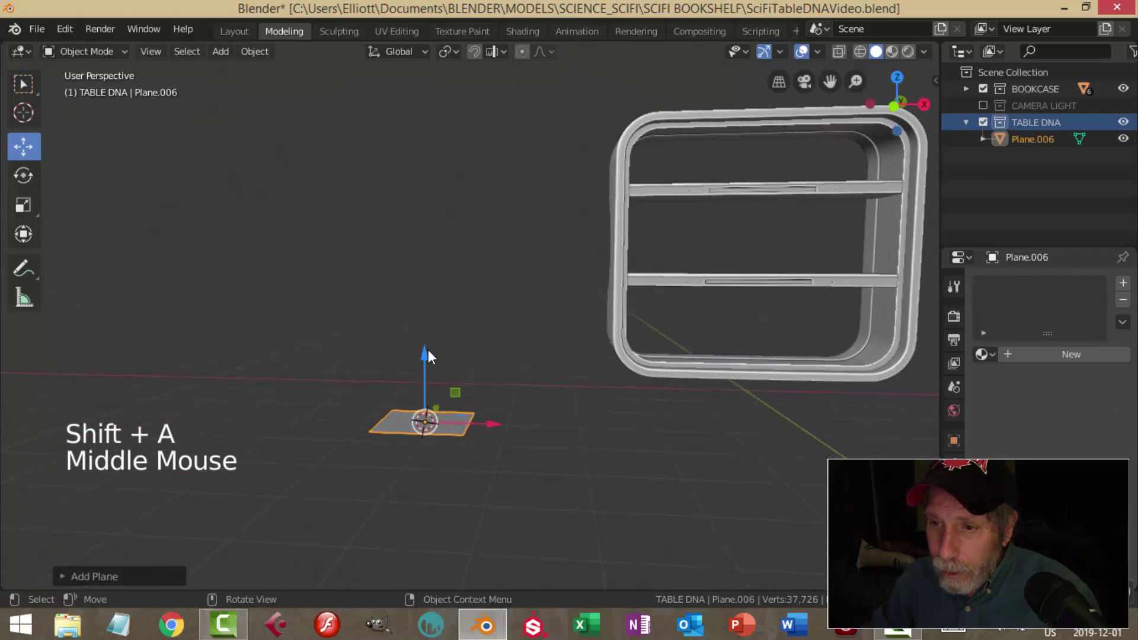
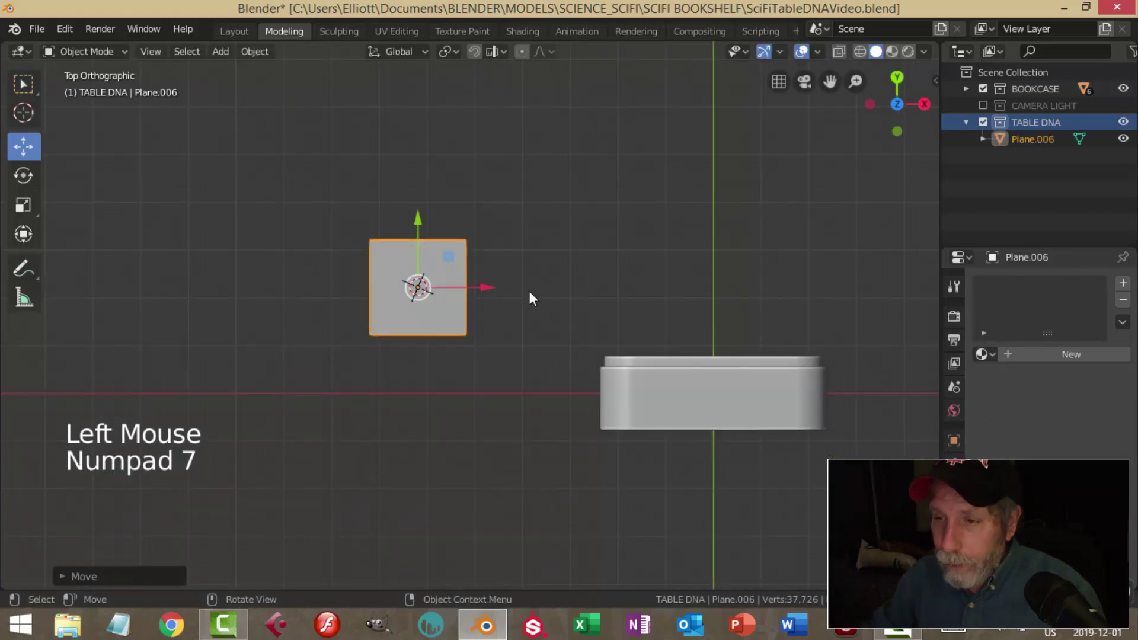
key("g")
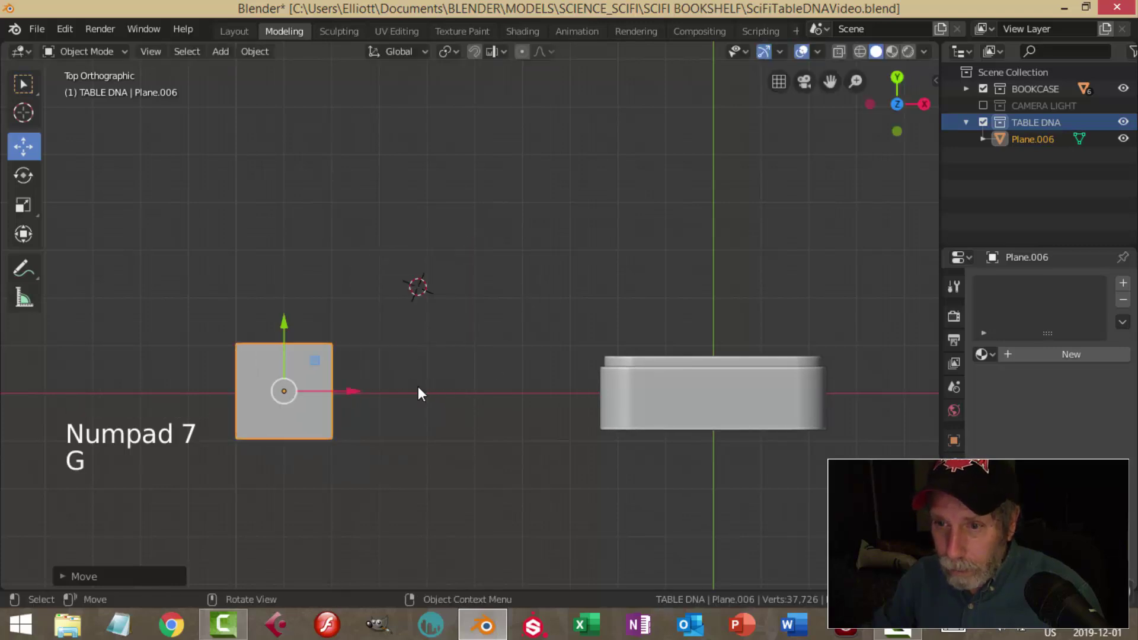
Select the plane in top view and begin scaling it wider along X in Edit Mode
middle_click(456, 358)
middle_click(500, 327)
scroll("down", 3)
middle_click(458, 327)
left_click(364, 282)
key("KP_7")
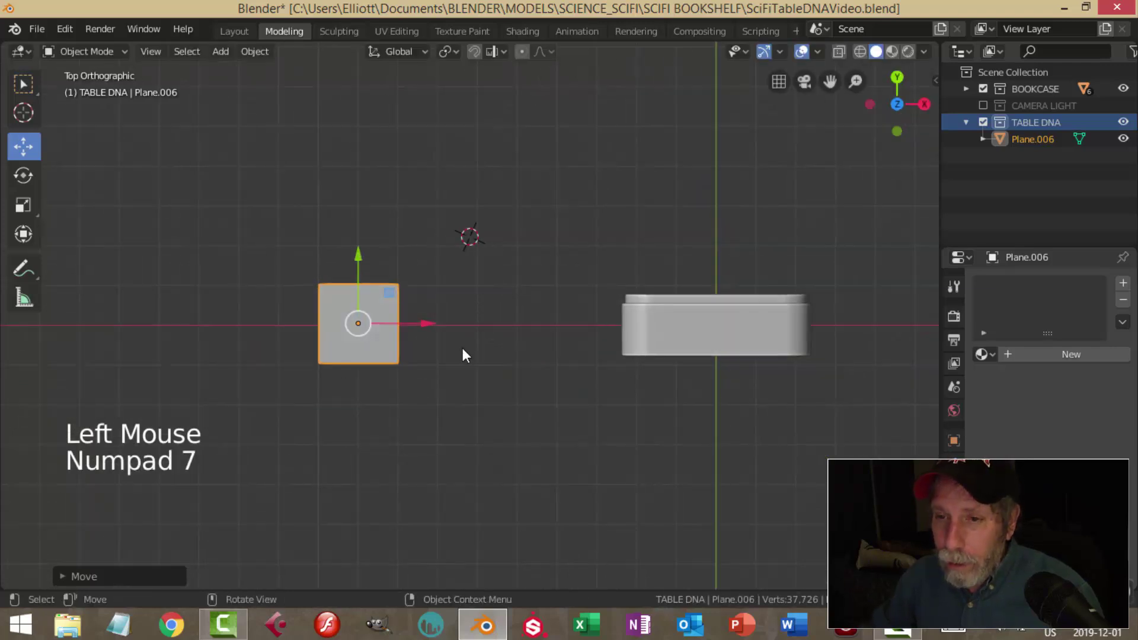
key("Tab")
key("s")
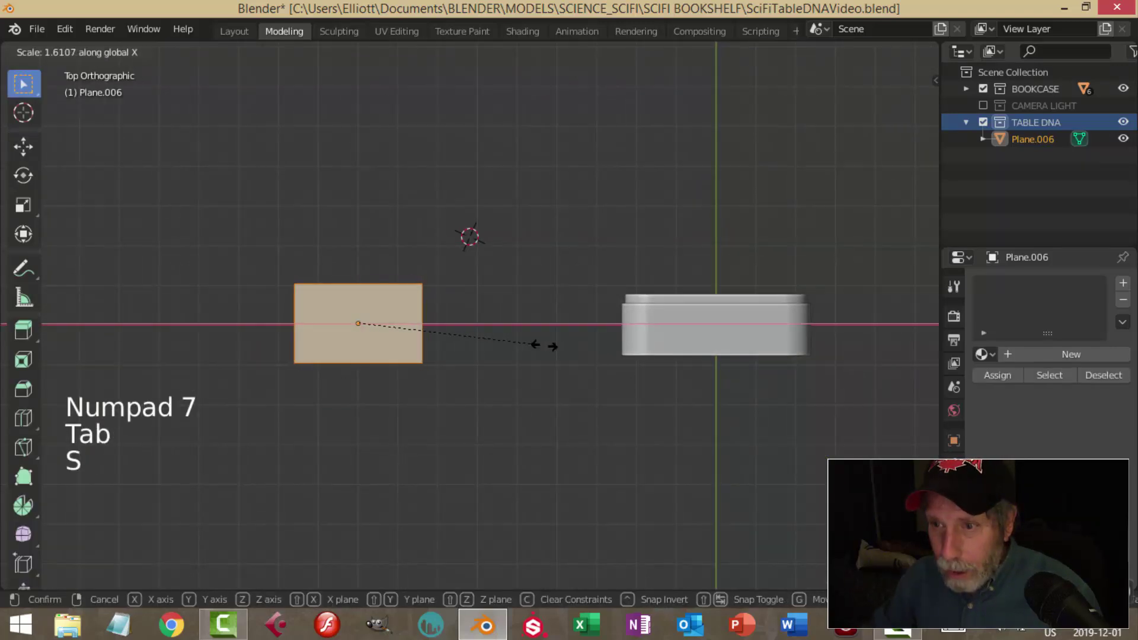
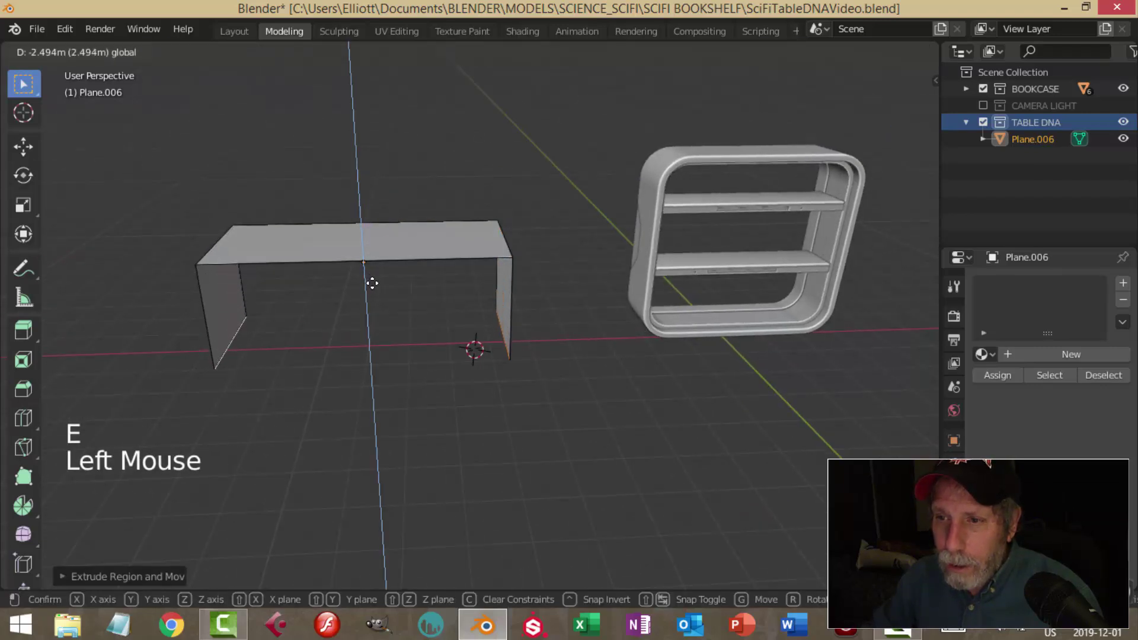
From front view, bevel the bends where the extruded tabletop turns into the legs
key("KP_1")
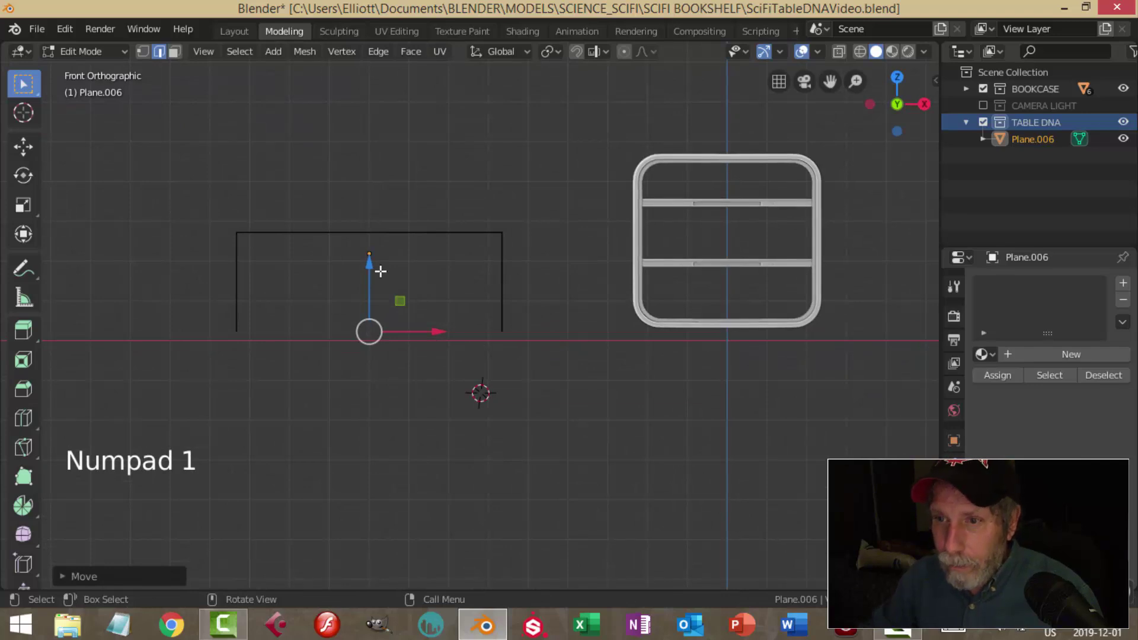
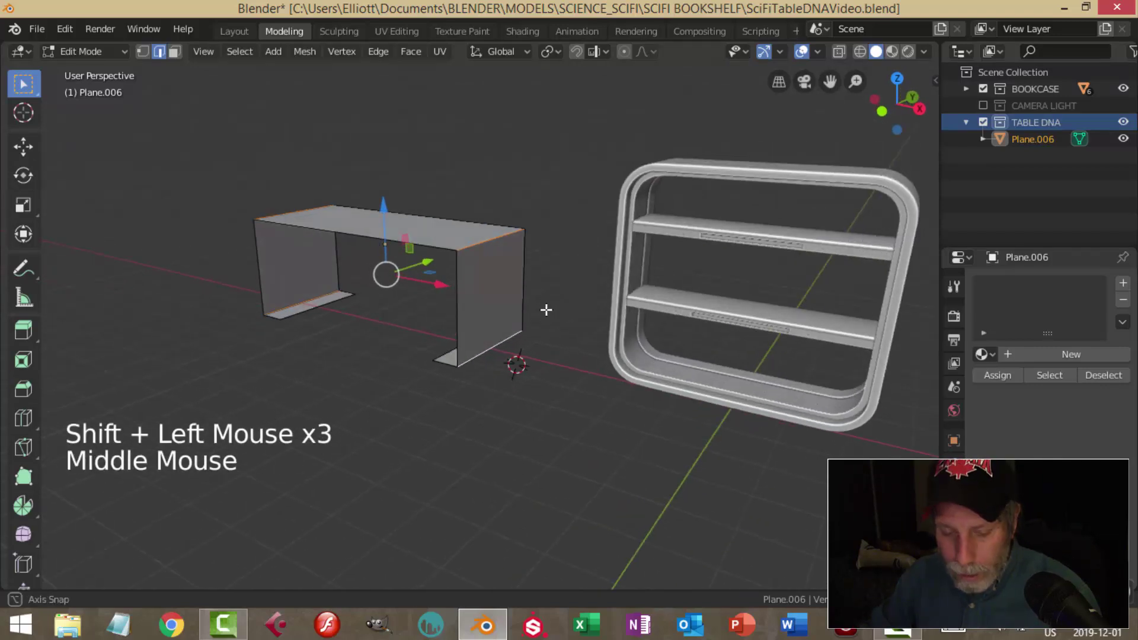
key("ctrl+b")
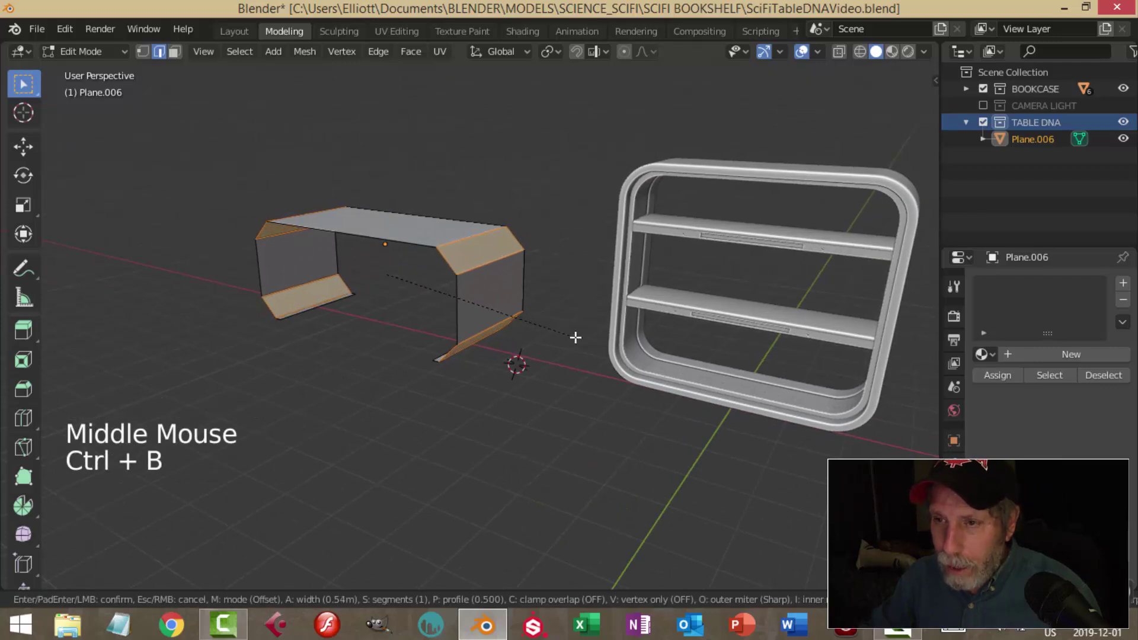
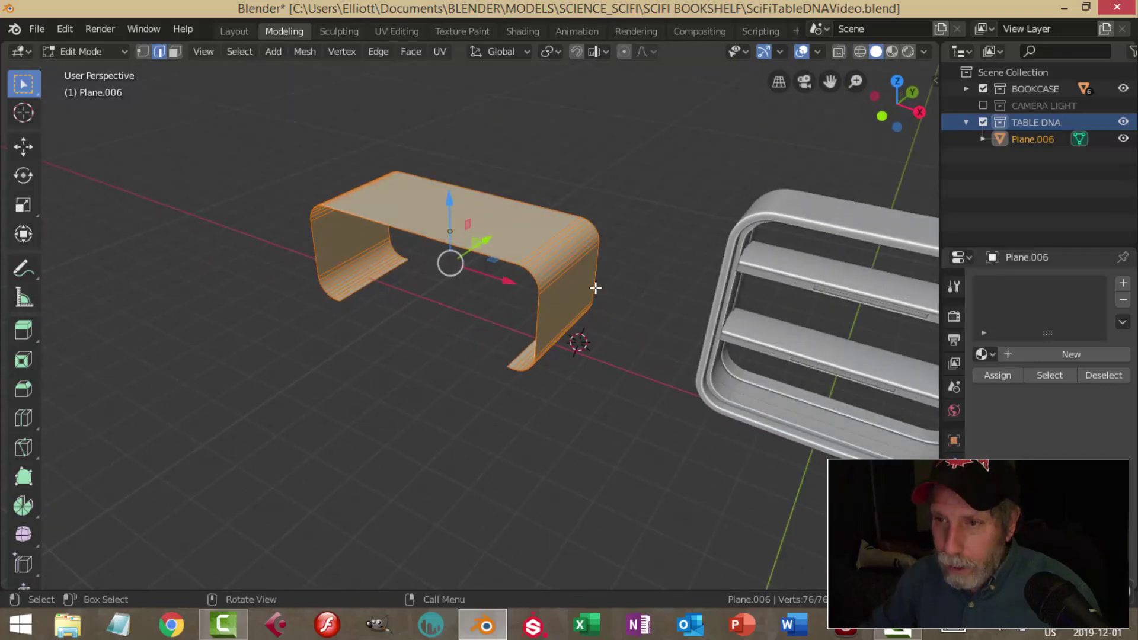
Return to Object Mode and hide the BOOKCASE and CAMERA LIGHT collections in the Outliner
key("alt+n")
key("Tab")
middle_click(571, 288)
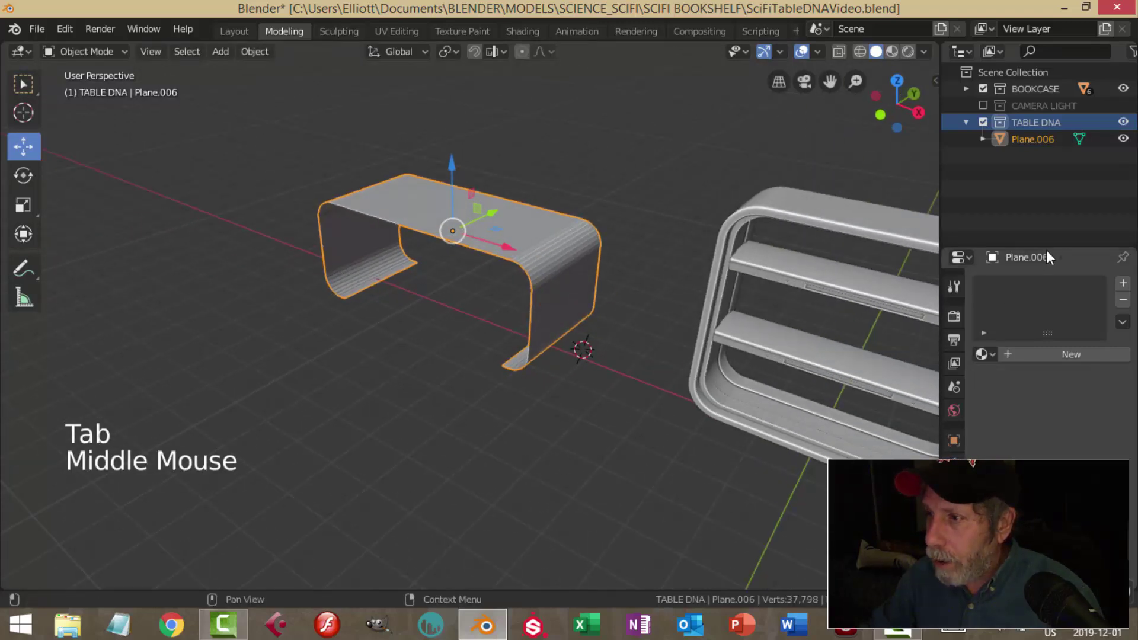
left_click(1047, 242)
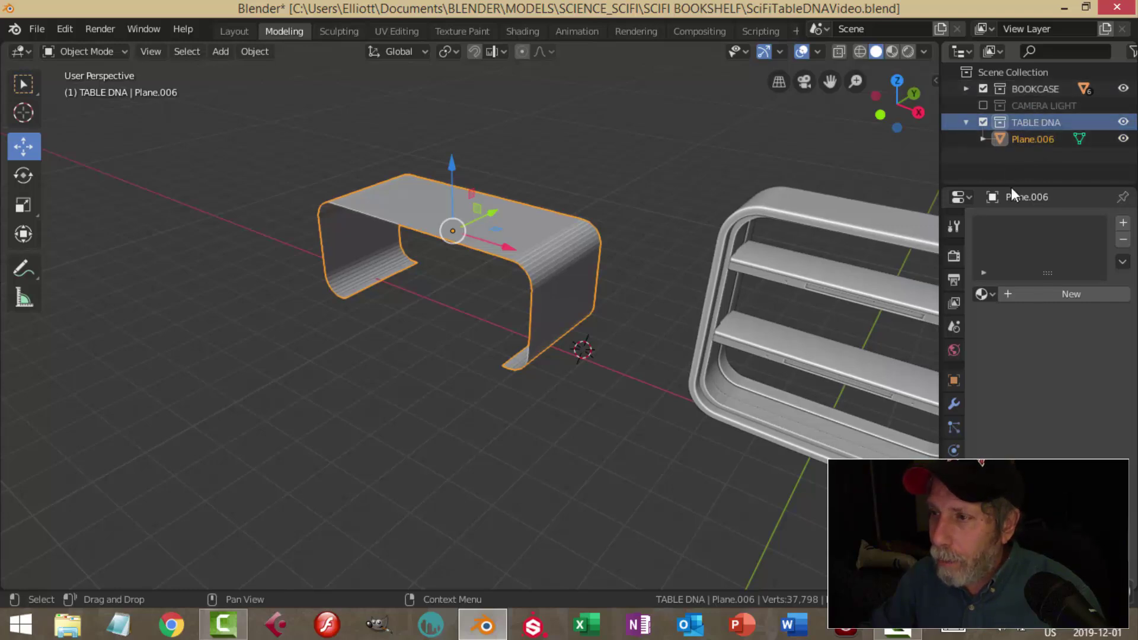
left_click(987, 93)
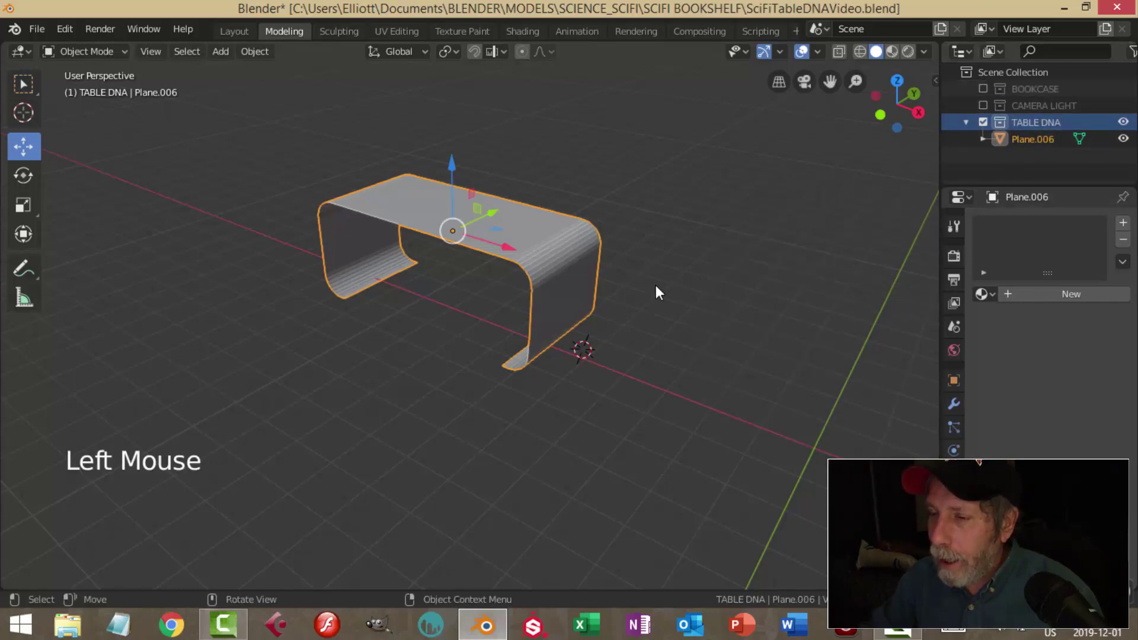
Add a Solidify modifier to the curved table shape
middle_click(639, 286)
middle_click(629, 291)
middle_click(648, 301)
middle_click(680, 301)
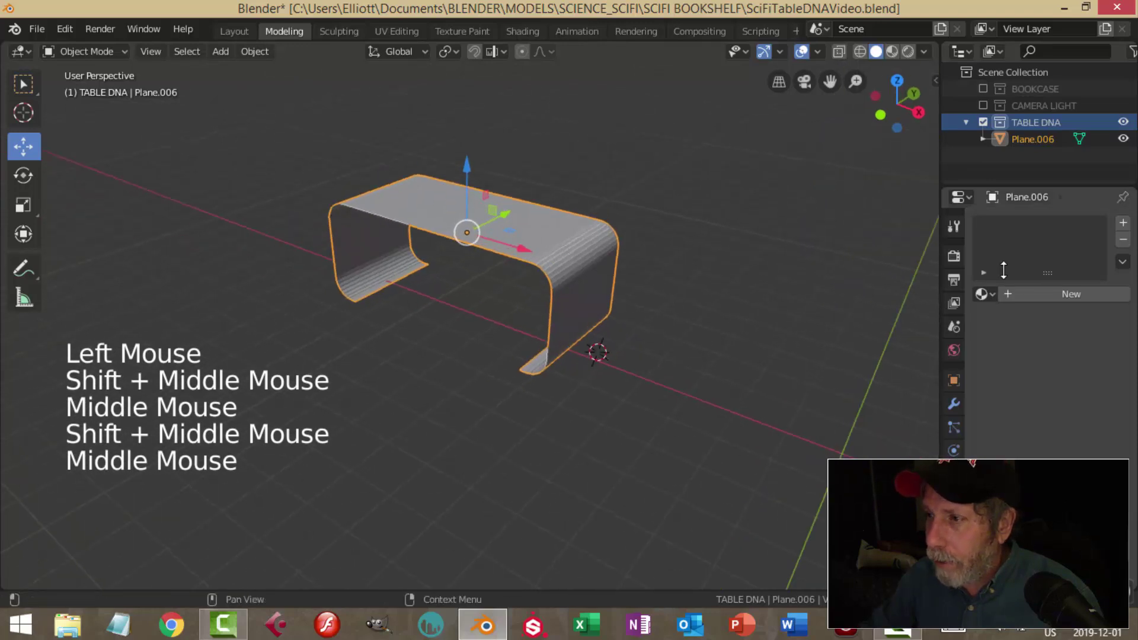
left_click(963, 412)
left_click(1040, 227)
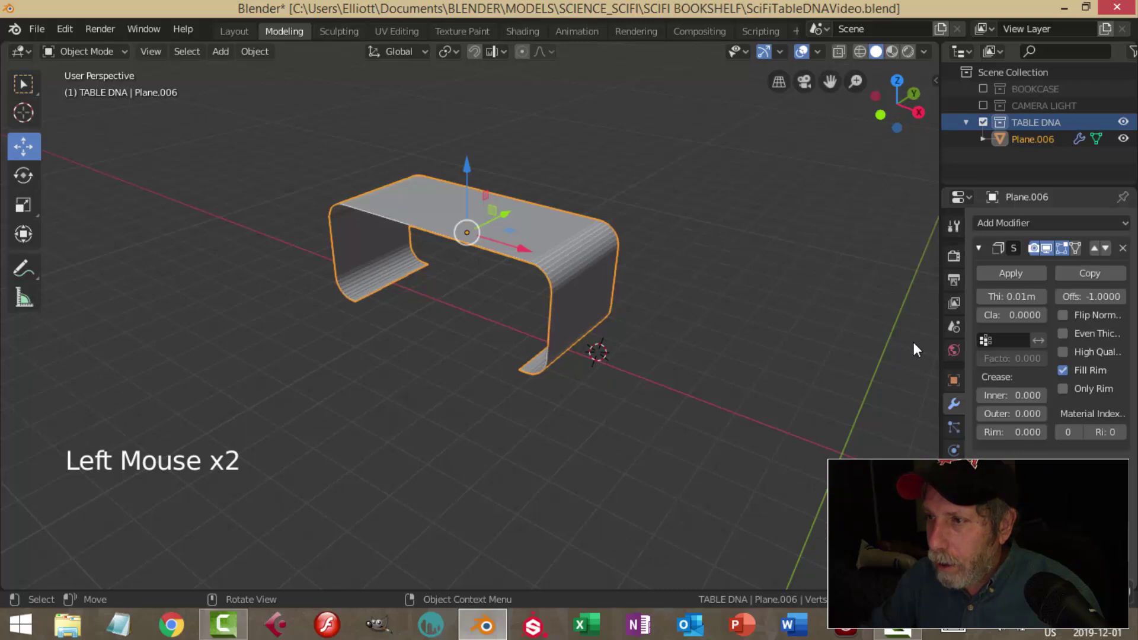
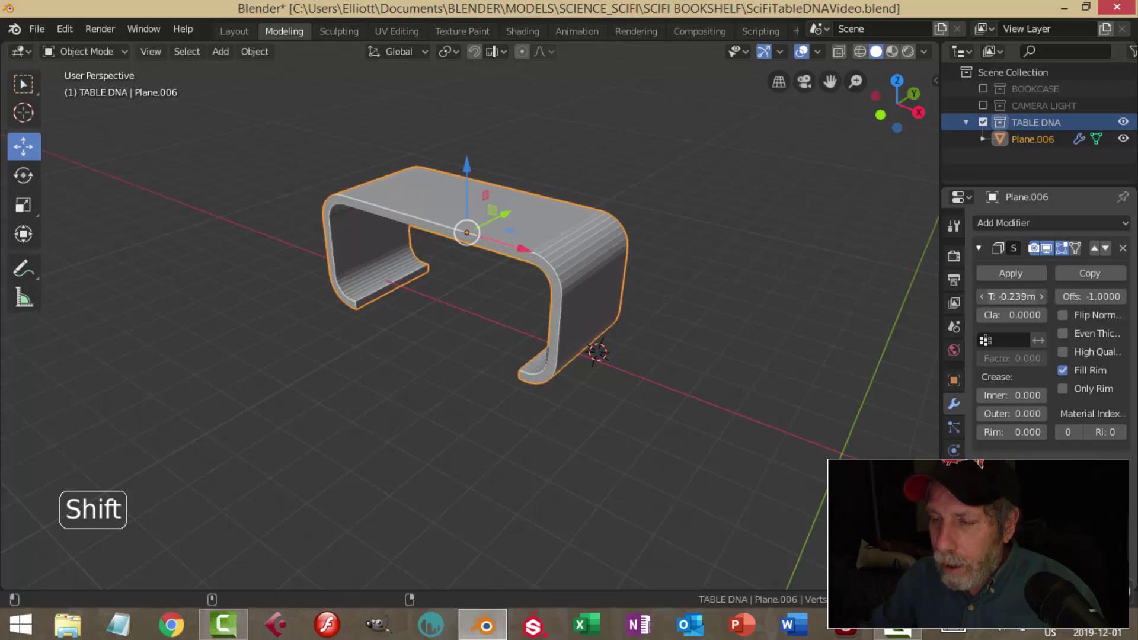
Apply the -0.236 m Solidify thickness as permanent geometry and inspect the table from all sides
middle_click(703, 312)
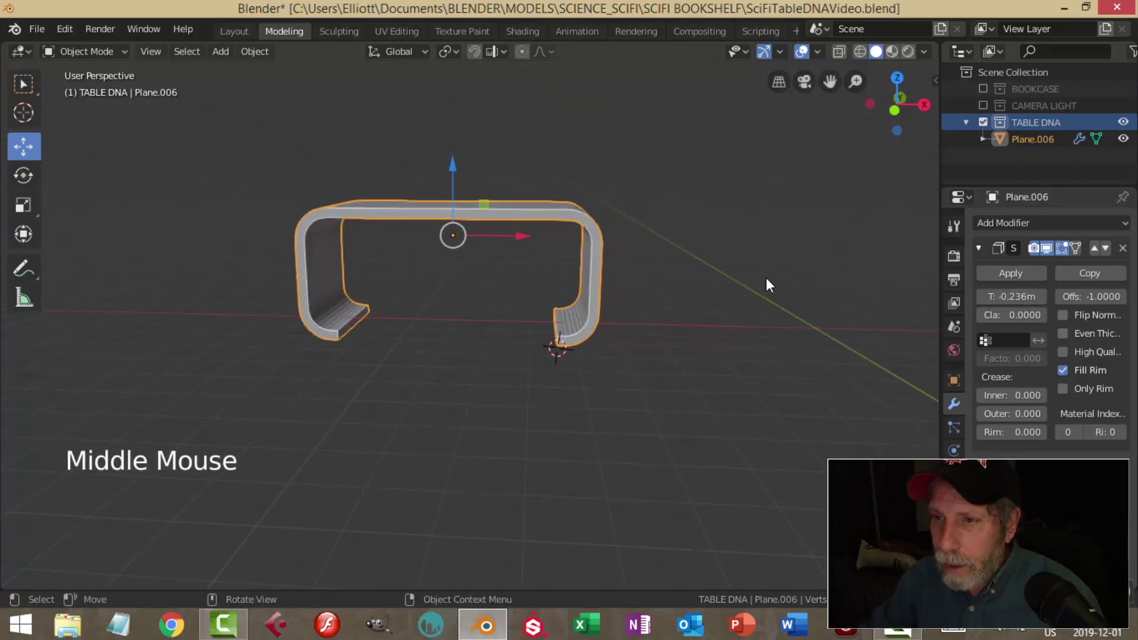
scroll("up", 3)
middle_click(743, 297)
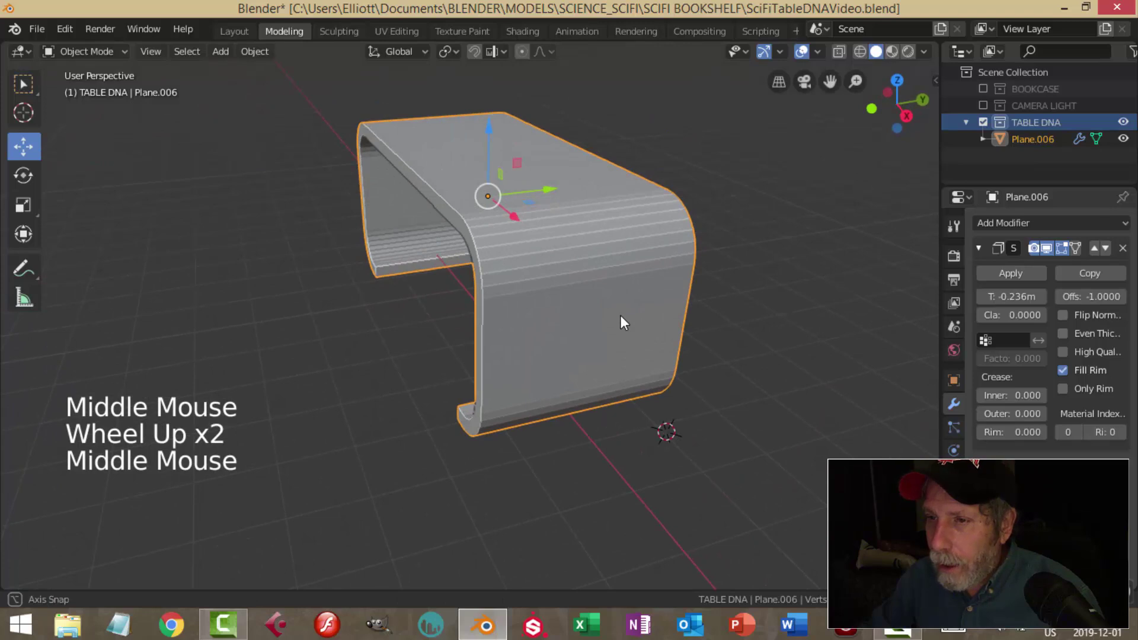
middle_click(751, 311)
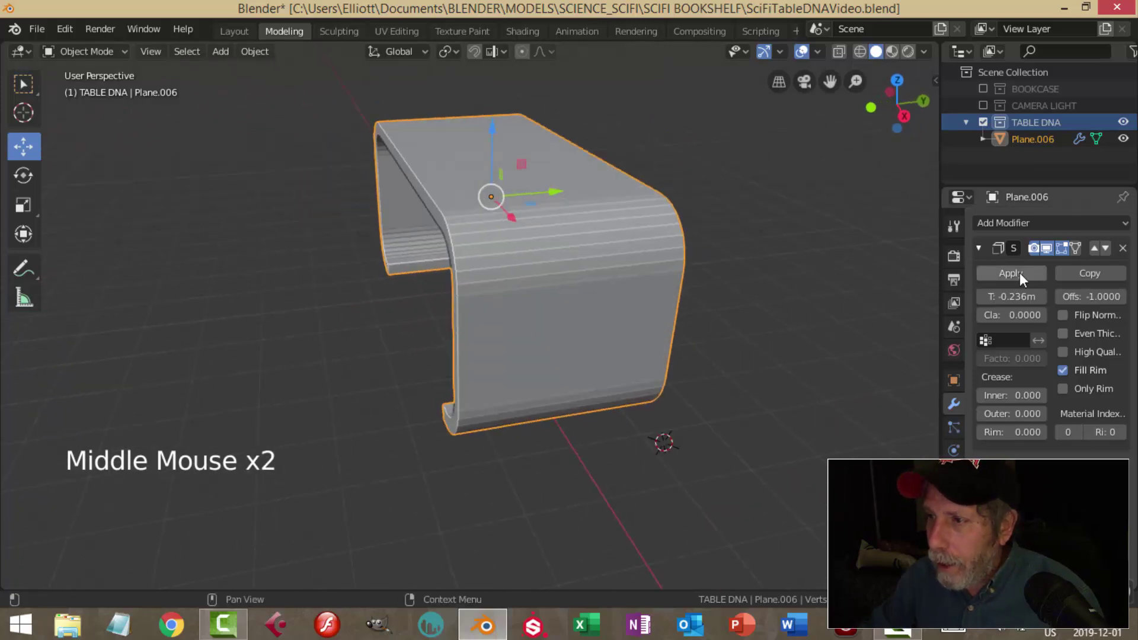
left_click(1028, 278)
middle_click(796, 305)
middle_click(722, 308)
key("alt+a")
middle_click(722, 308)
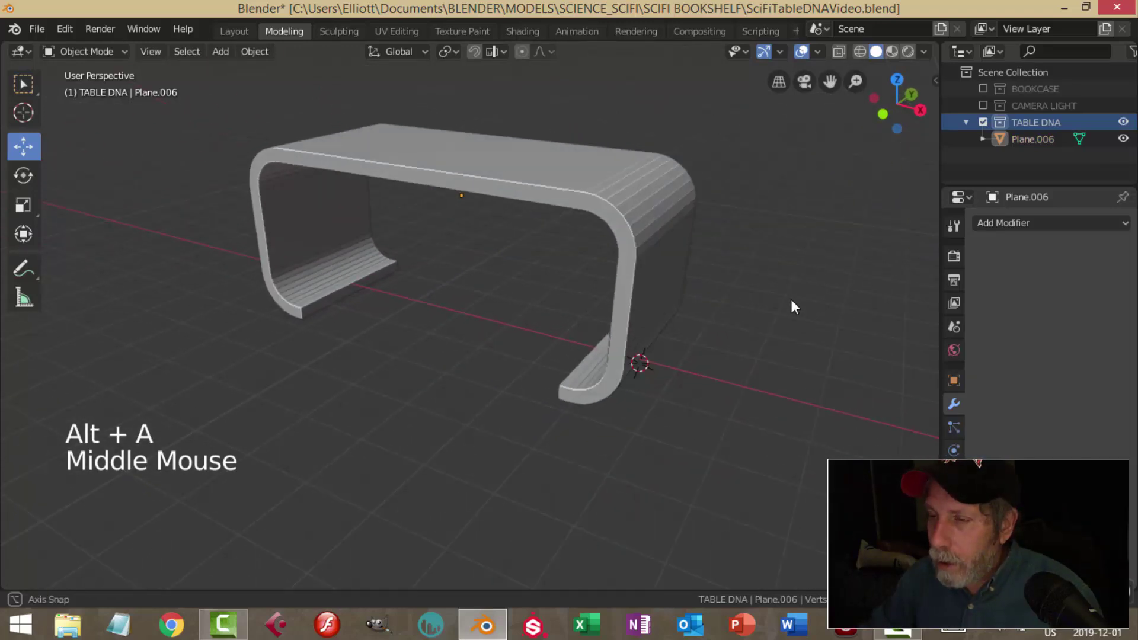
scroll("up", 3)
middle_click(776, 302)
scroll("down", 3)
middle_click(746, 284)
middle_click(744, 288)
Loop-cut the middle of the table band, bevel it into a thin strip and scale it along Y
left_click(670, 217)
key("Tab")
key("ctrl+r")
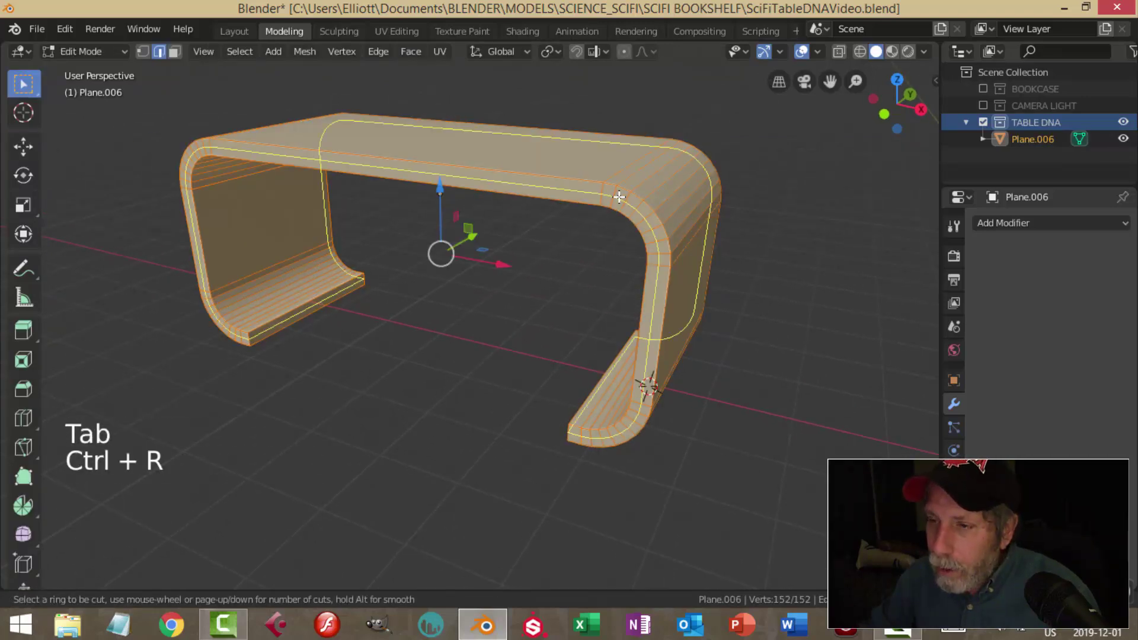
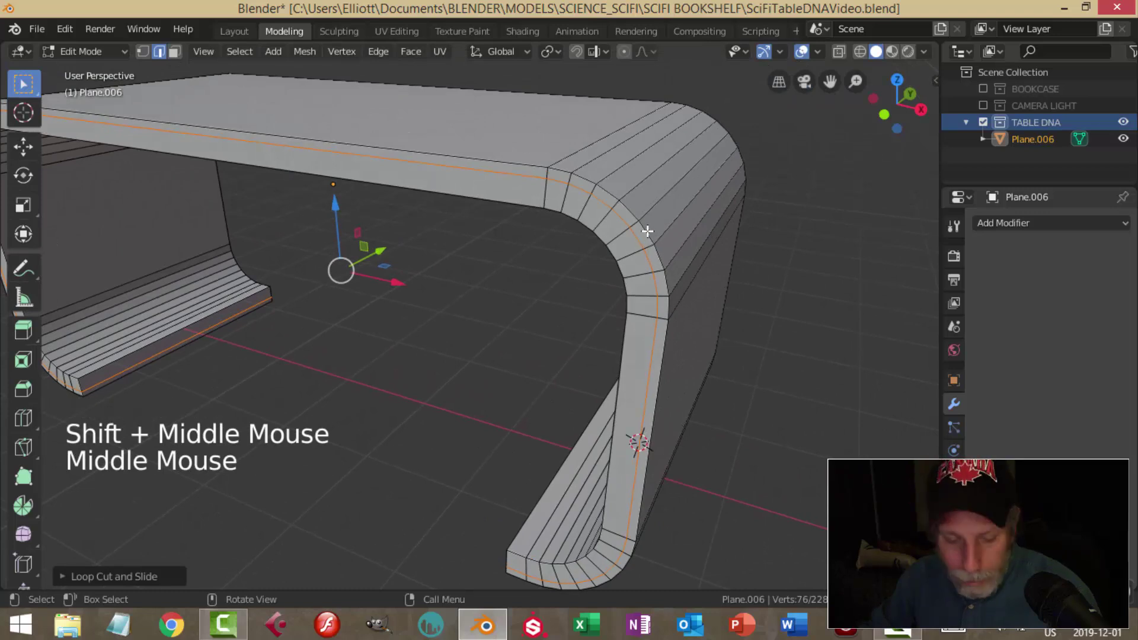
key("ctrl+b")
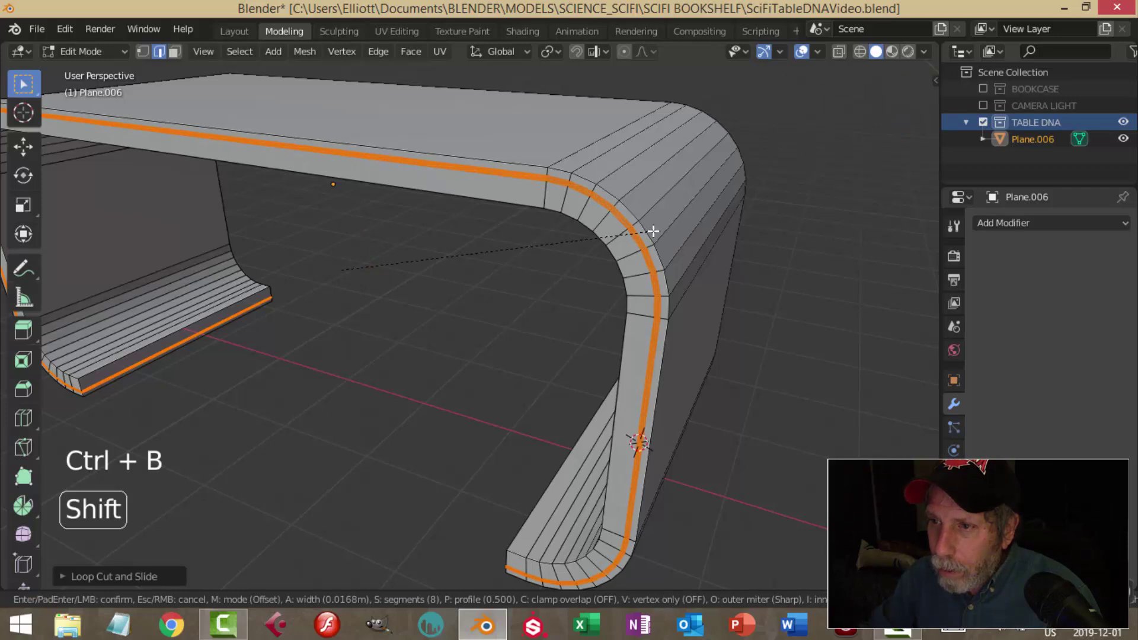
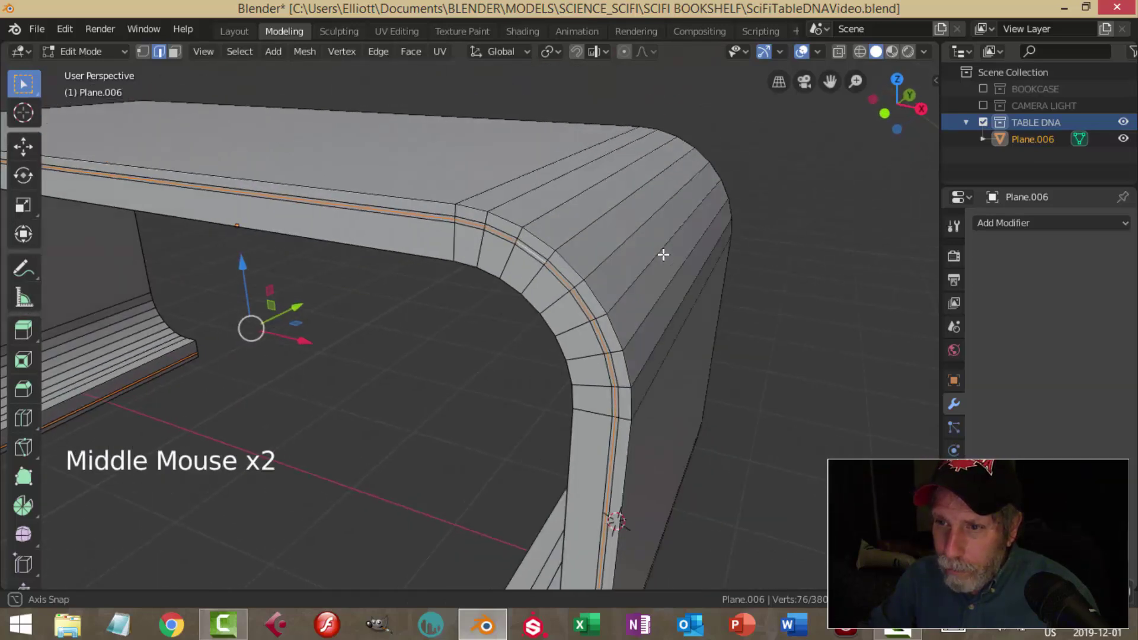
key("s")
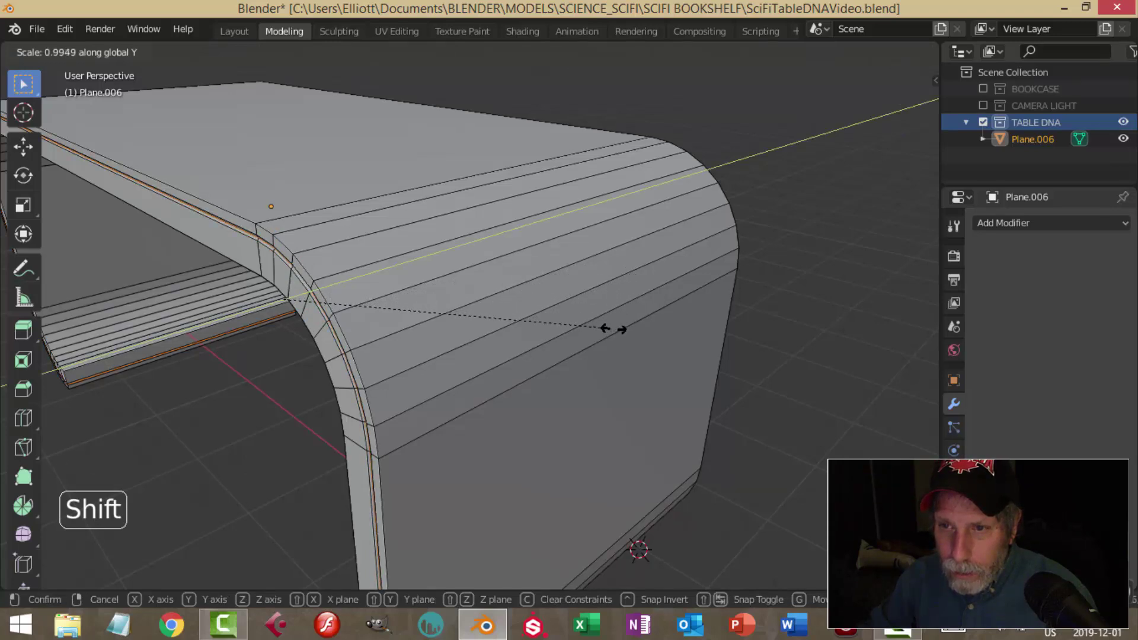
Return to Object Mode and review the new beveled loop around the table
key("Tab")
middle_click(538, 276)
scroll("down", 3)
middle_click(601, 266)
scroll("down", 3)
middle_click(546, 261)
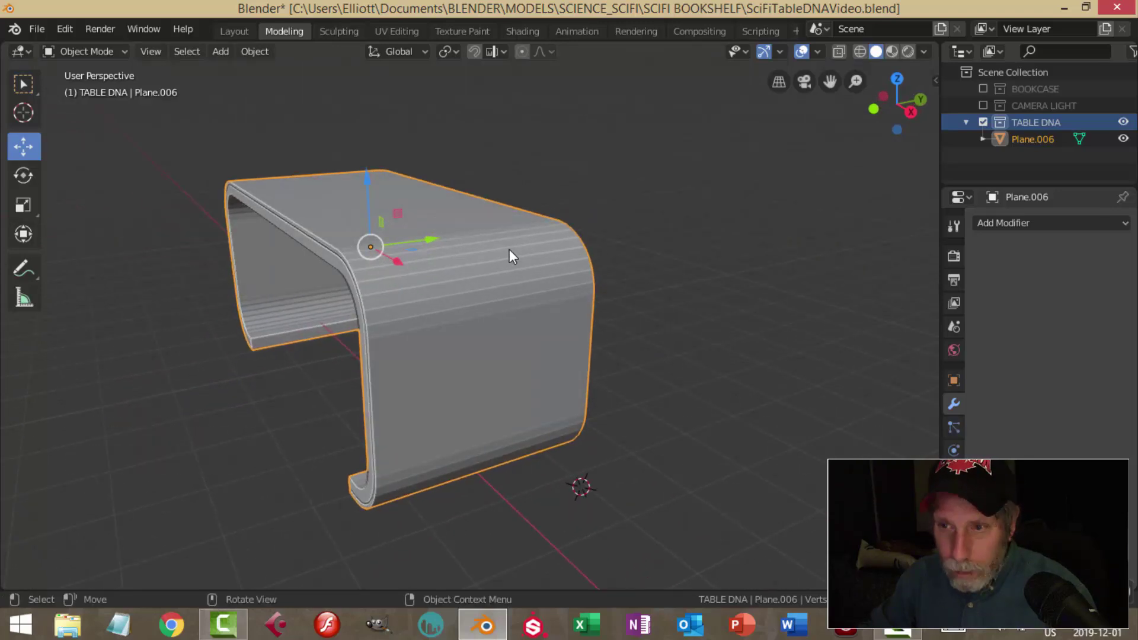
Duplicate the whole table shell mesh and separate the copy into its own object
middle_click(505, 272)
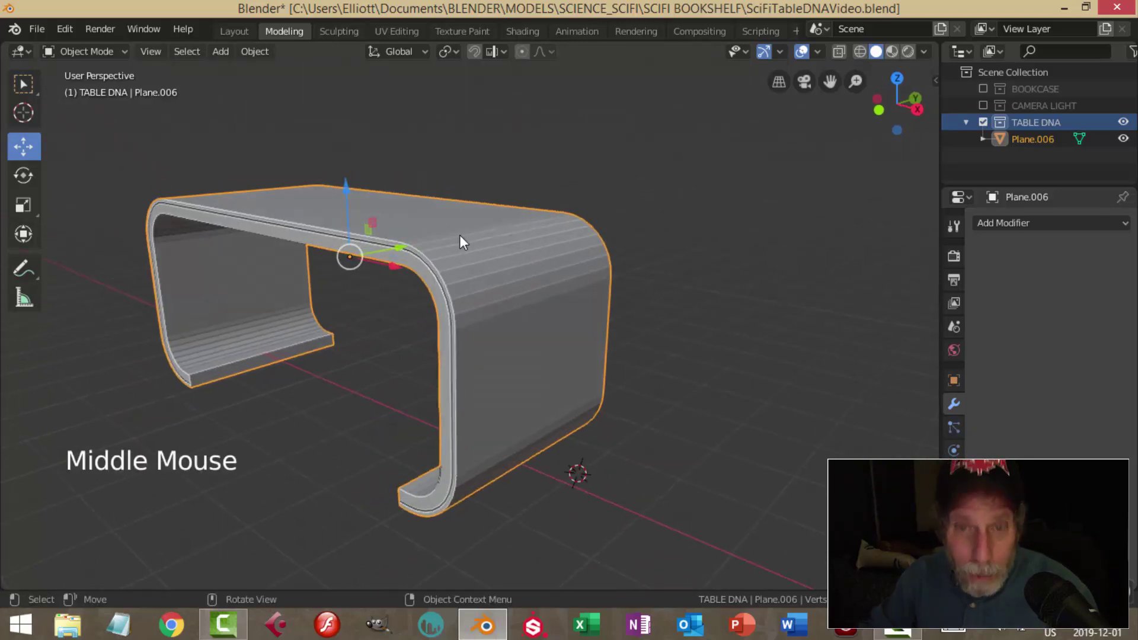
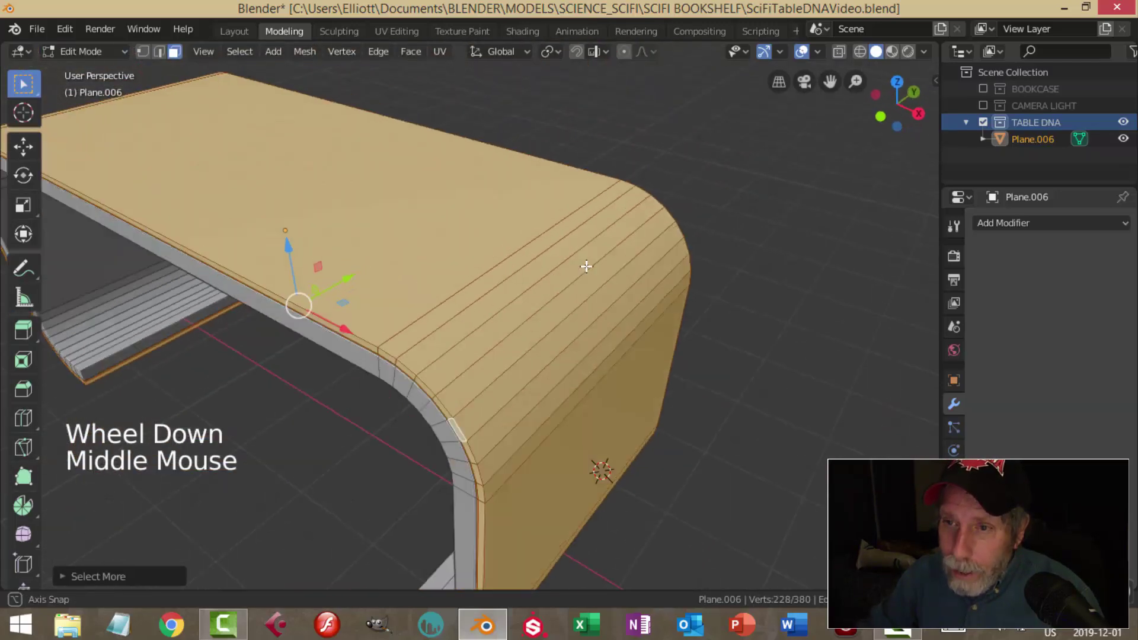
key("p")
key("Tab")
left_click(531, 221)
key("h")
Hide the copied shell Plane.007 and resume editing the original shell's mesh
middle_click(553, 227)
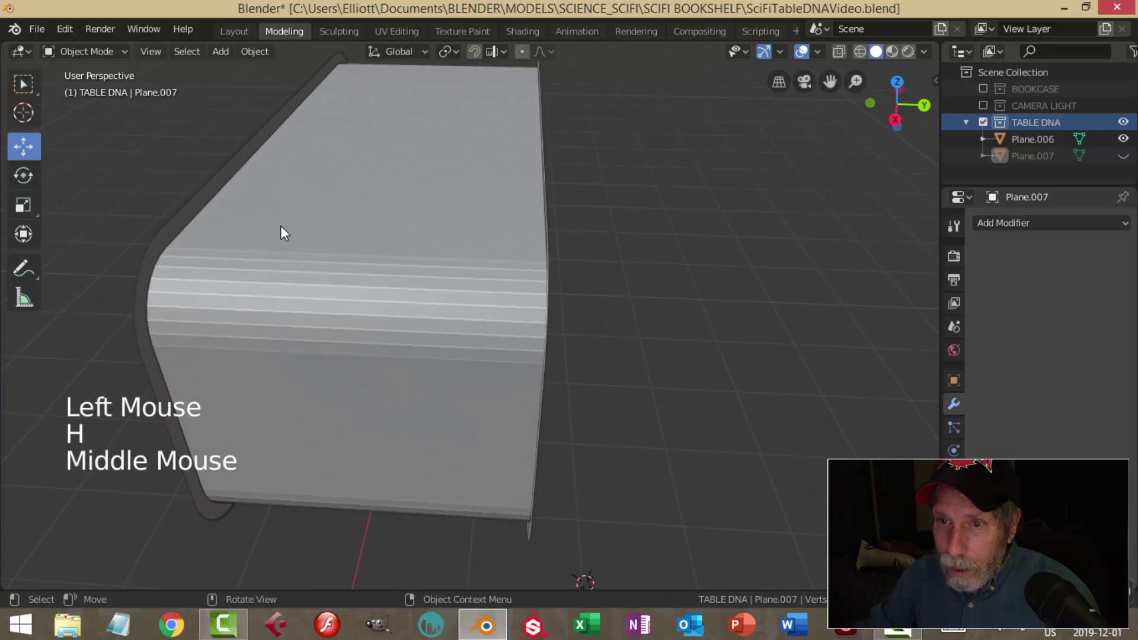
middle_click(282, 224)
left_click(187, 225)
middle_click(350, 209)
key("Tab")
key("2")
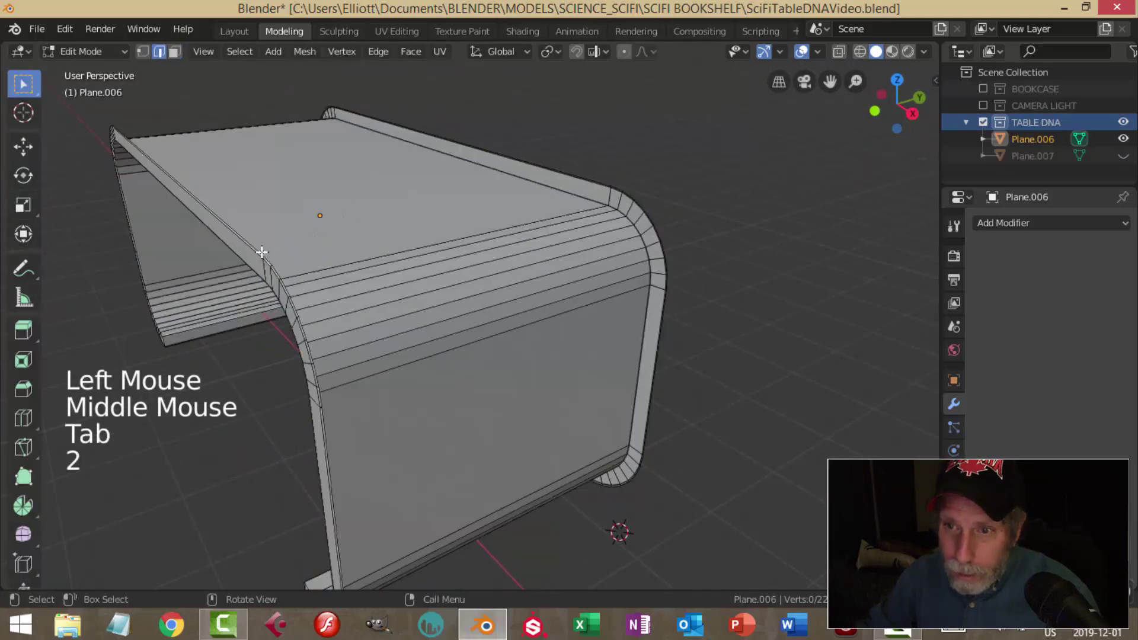
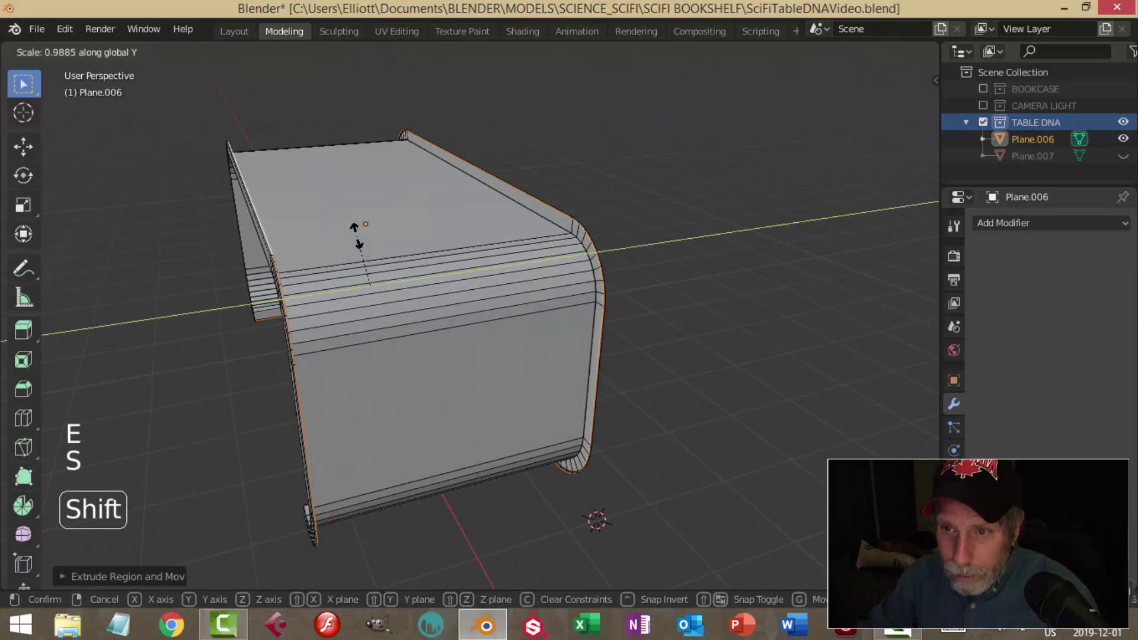
Confirm the shell's extruded thickness and smooth it with a level-2 Subdivision Surface modifier
key("Tab")
middle_click(409, 246)
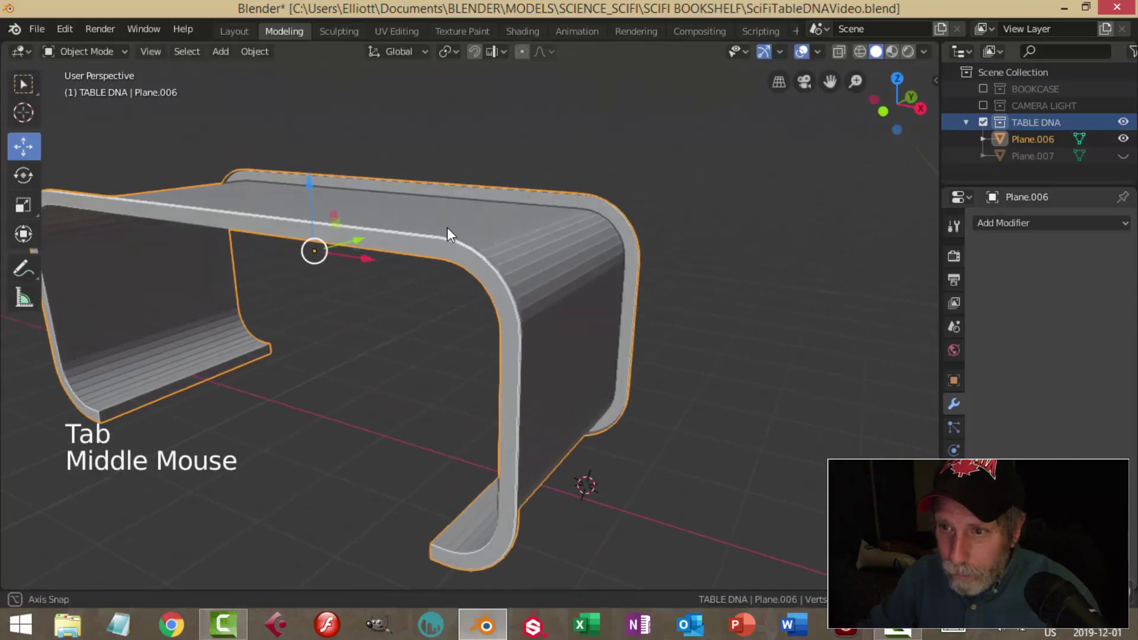
key("ctrl+2")
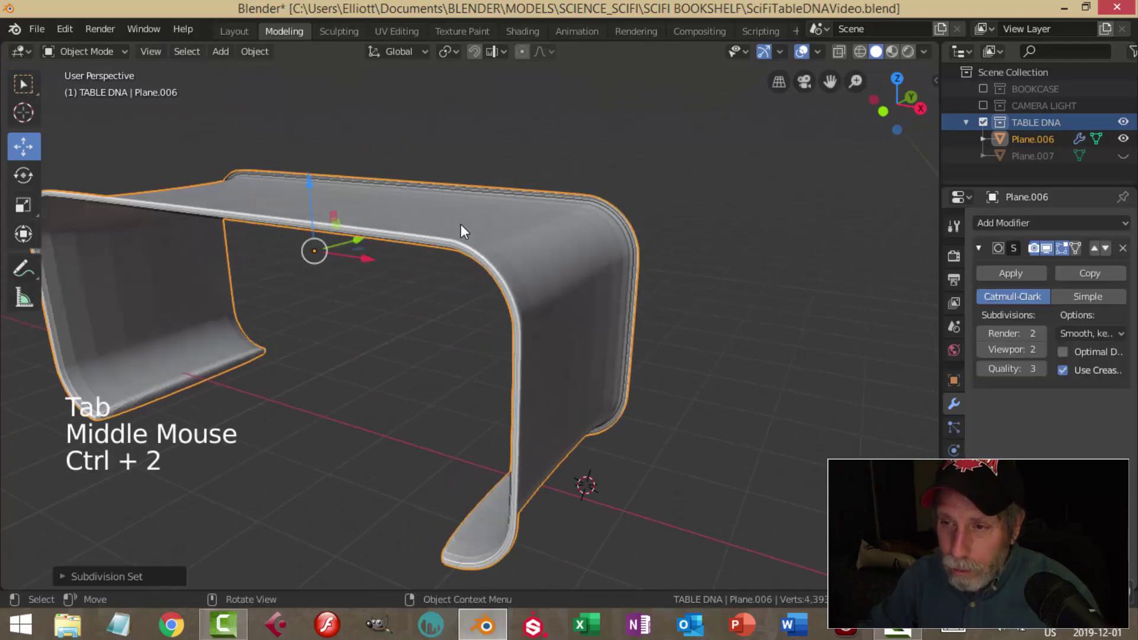
right_click(508, 230)
middle_click(602, 239)
key("alt+a")
middle_click(543, 265)
Add an edge loop near the shell's foot to tighten the leg bend
scroll("down", 3)
middle_click(600, 257)
middle_click(622, 260)
left_click(603, 368)
key("Tab")
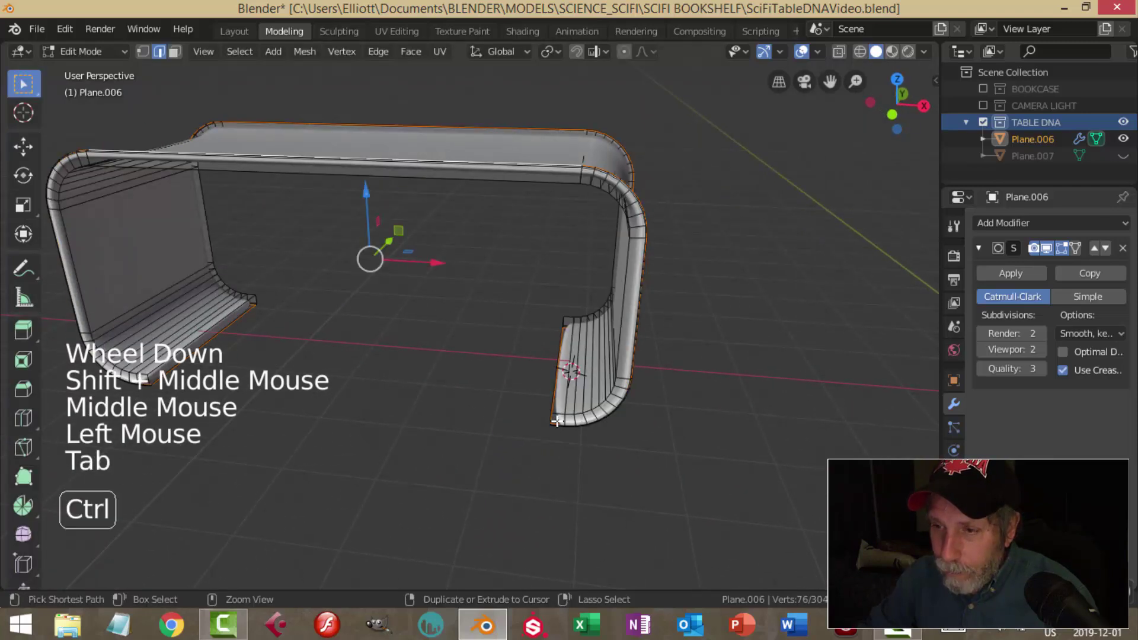
key("ctrl+r")
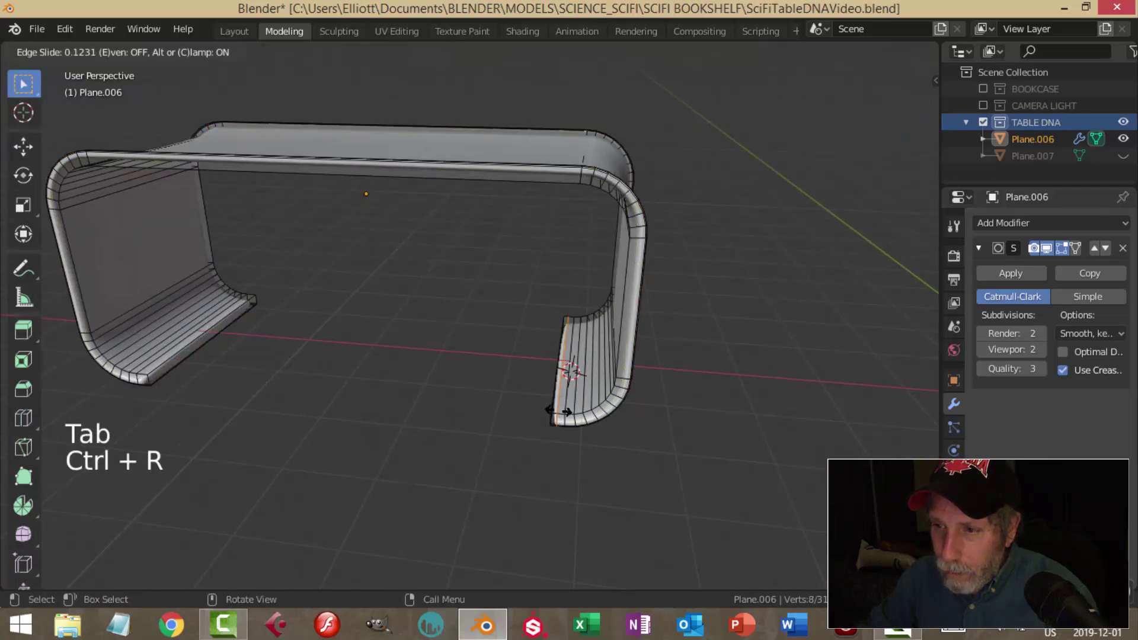
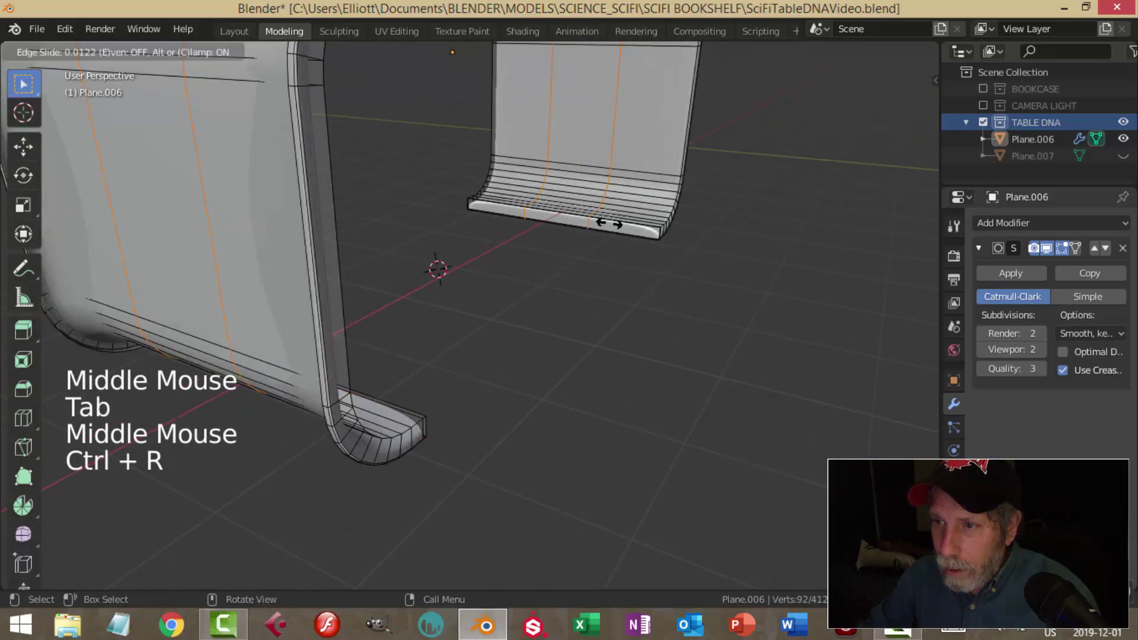
Add and spread further edge loops along Y so the feet turn inward crisply, then review them
key("s")
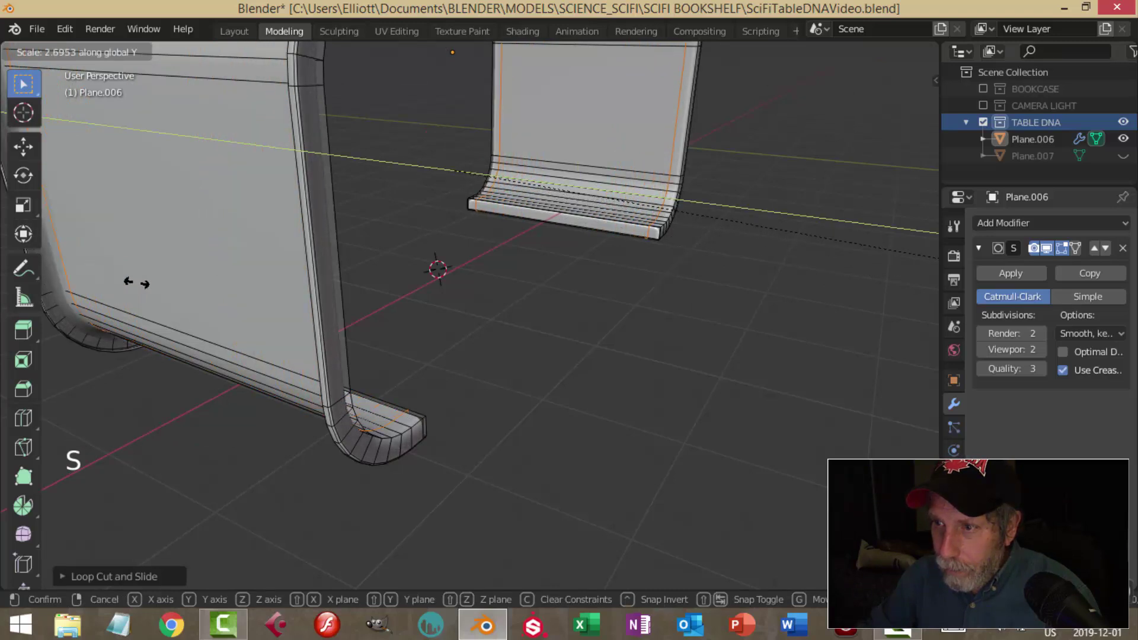
key("Tab")
scroll("down", 3)
middle_click(595, 319)
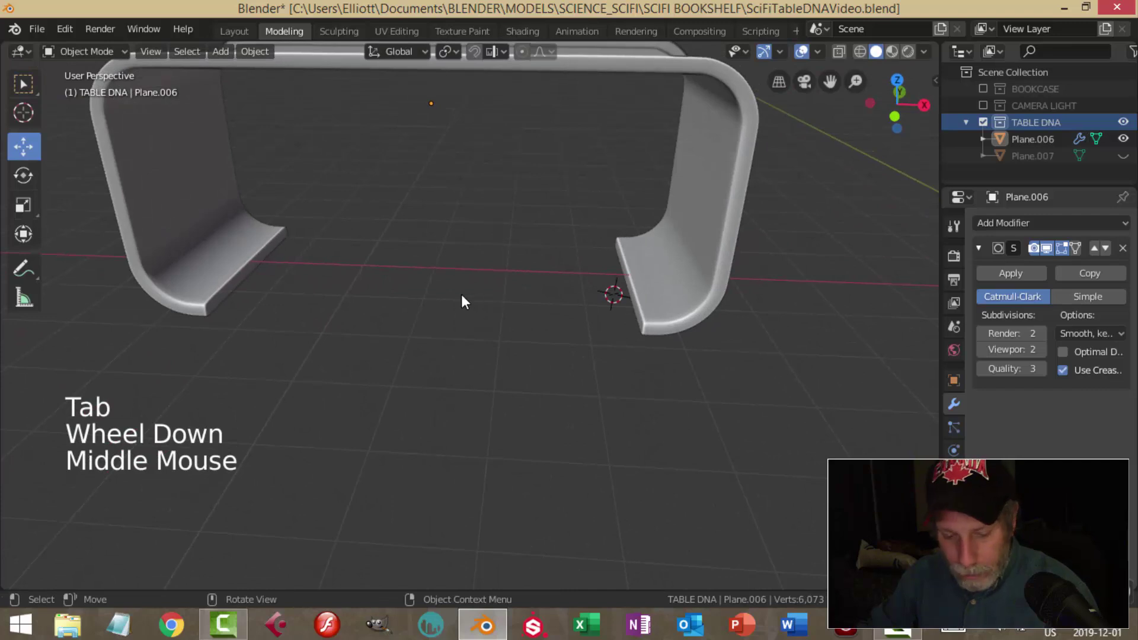
Unhide the copied shell Plane.007 and smooth it with level-2 subdivision
key("alt+h")
key("alt+a")
middle_click(567, 288)
left_click(570, 231)
key("ctrl+2")
middle_click(576, 225)
Add edge loops across Plane.007 and spread them along Y to tighten its corners
right_click(576, 210)
middle_click(634, 220)
scroll("down", 3)
key("Tab")
key("ctrl+r")
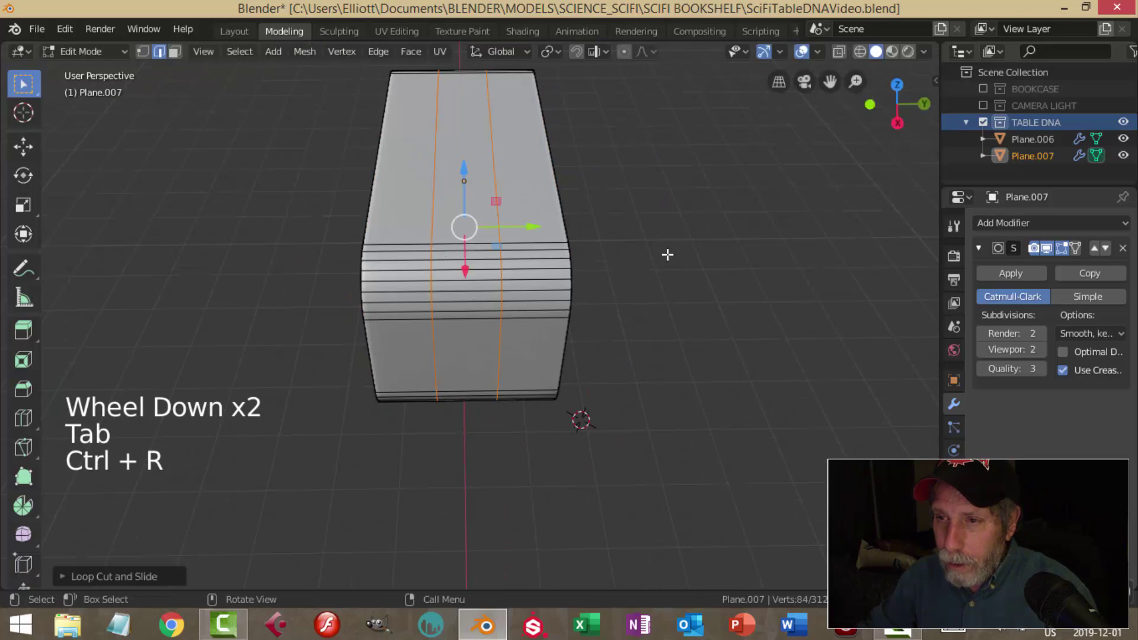
key("s")
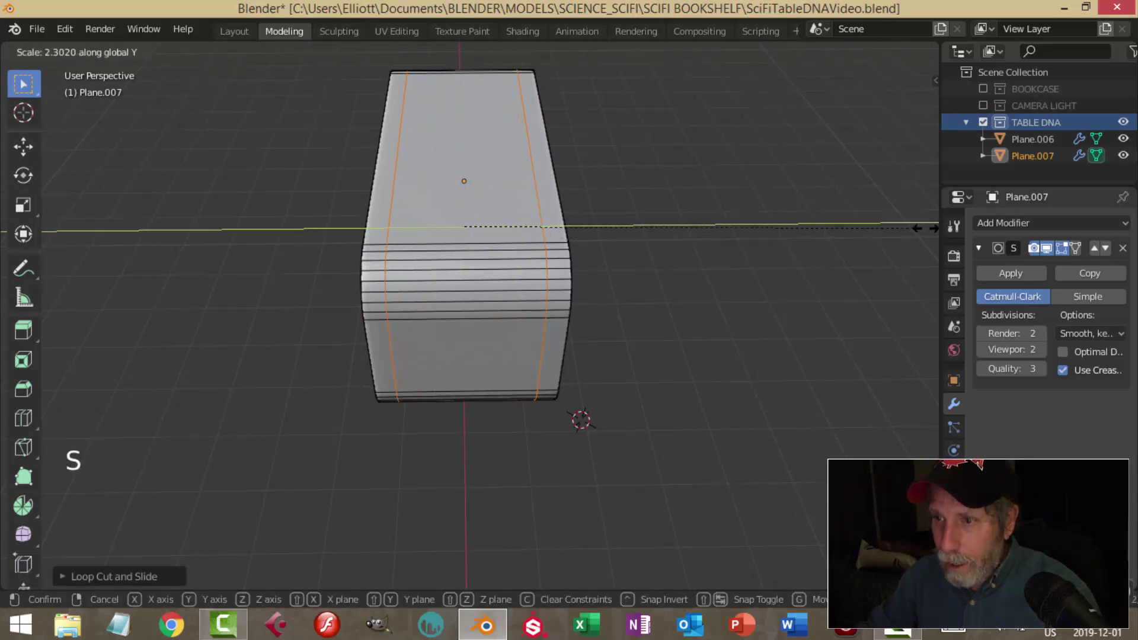
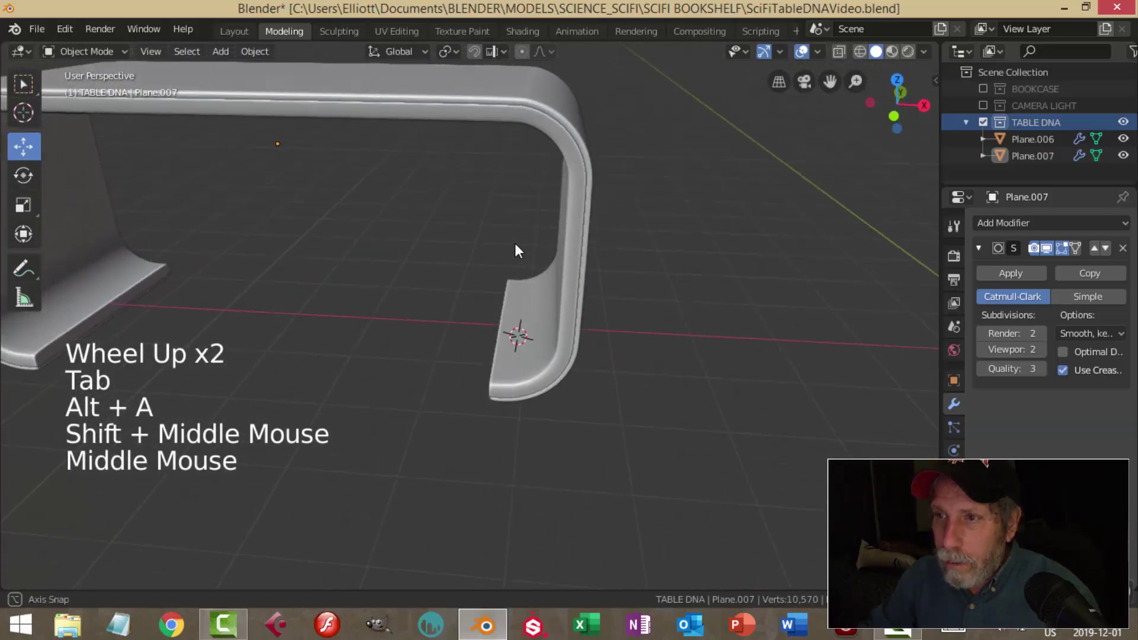
Edge-slide a loop into Plane.007's corner for a crisper bend and confirm it
scroll("up", 3)
middle_click(481, 261)
middle_click(475, 293)
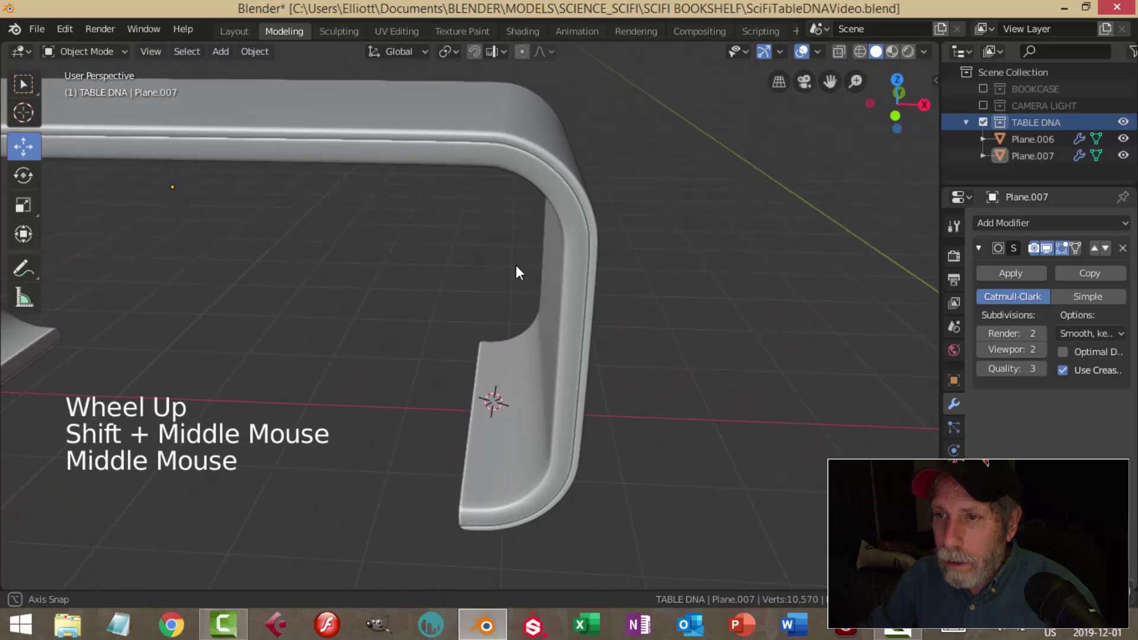
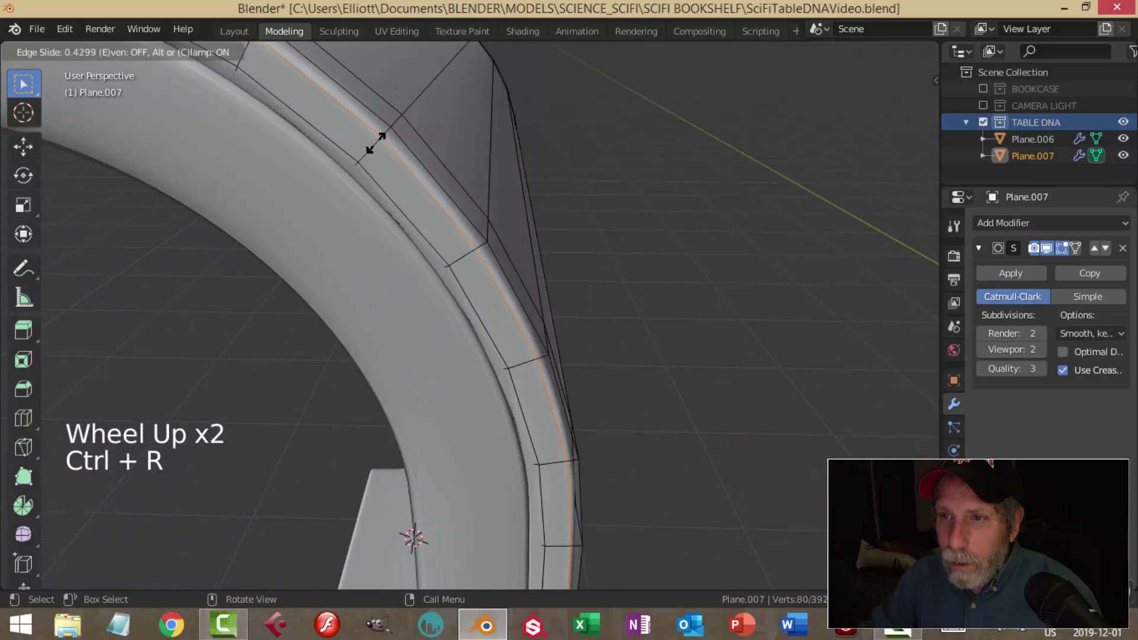
key("Tab")
scroll("down", 3)
key("alt+a")
middle_click(390, 218)
scroll("down", 3)
middle_click(357, 212)
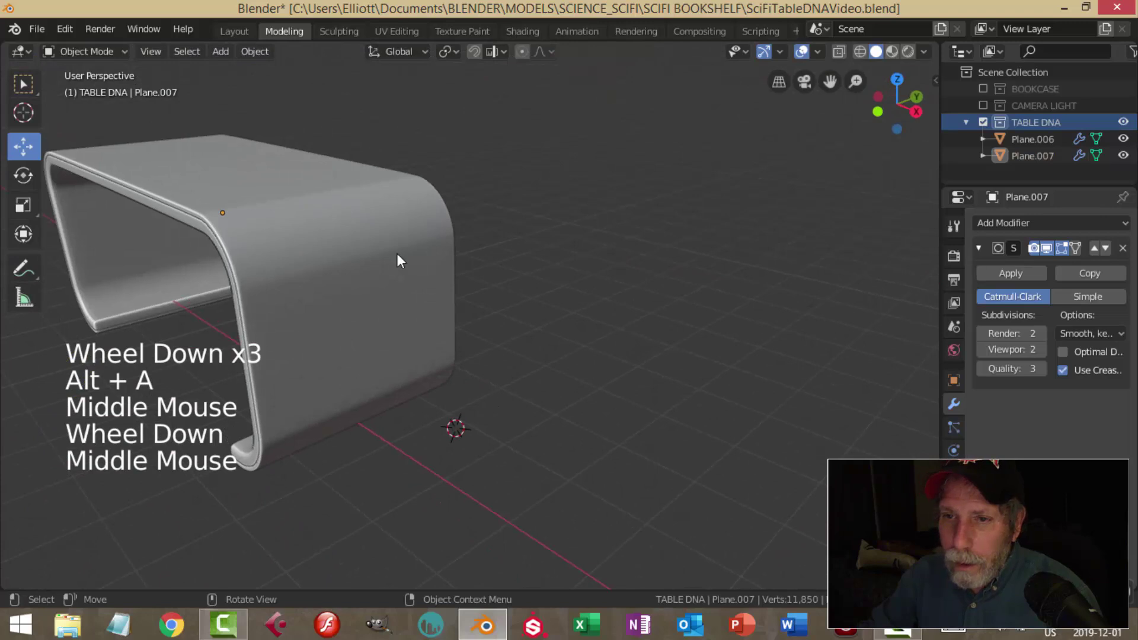
Select all of Plane.007's geometry and shrink the copied shell slightly
middle_click(442, 249)
middle_click(438, 235)
middle_click(465, 260)
left_click(473, 217)
middle_click(473, 284)
middle_click(530, 276)
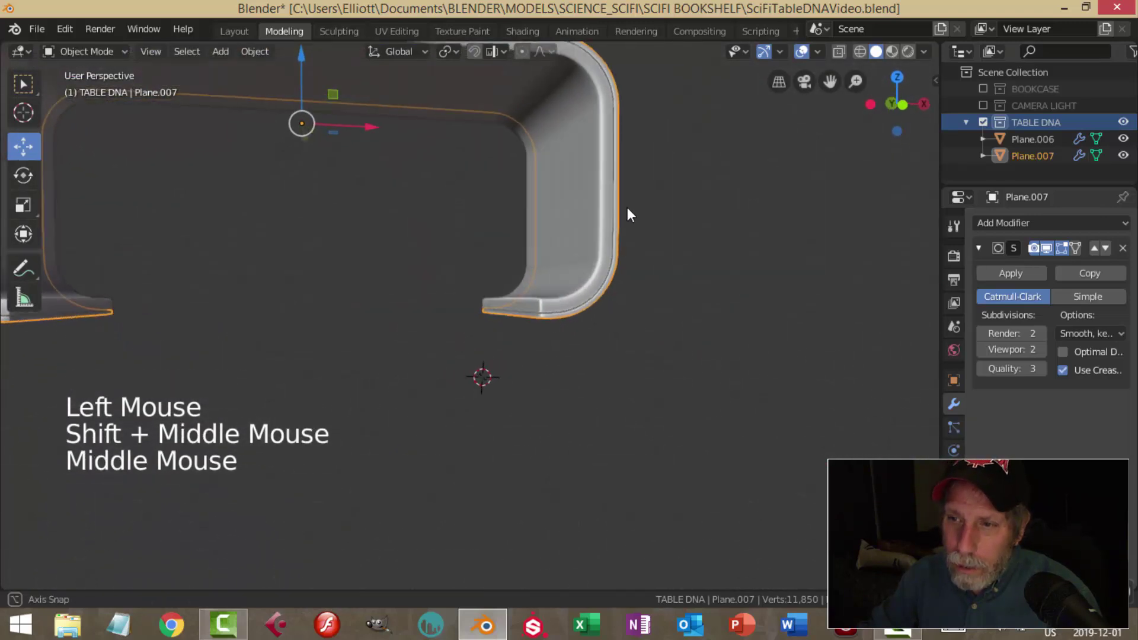
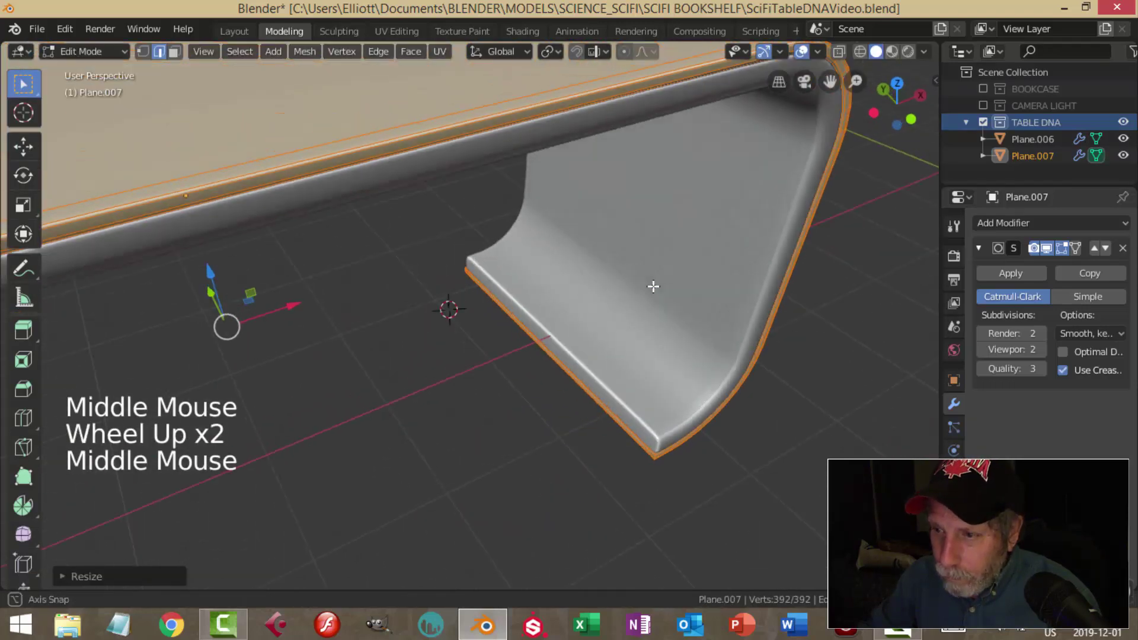
key("alt+a")
key("Tab")
key("alt+a")
scroll("down", 3)
middle_click(693, 262)
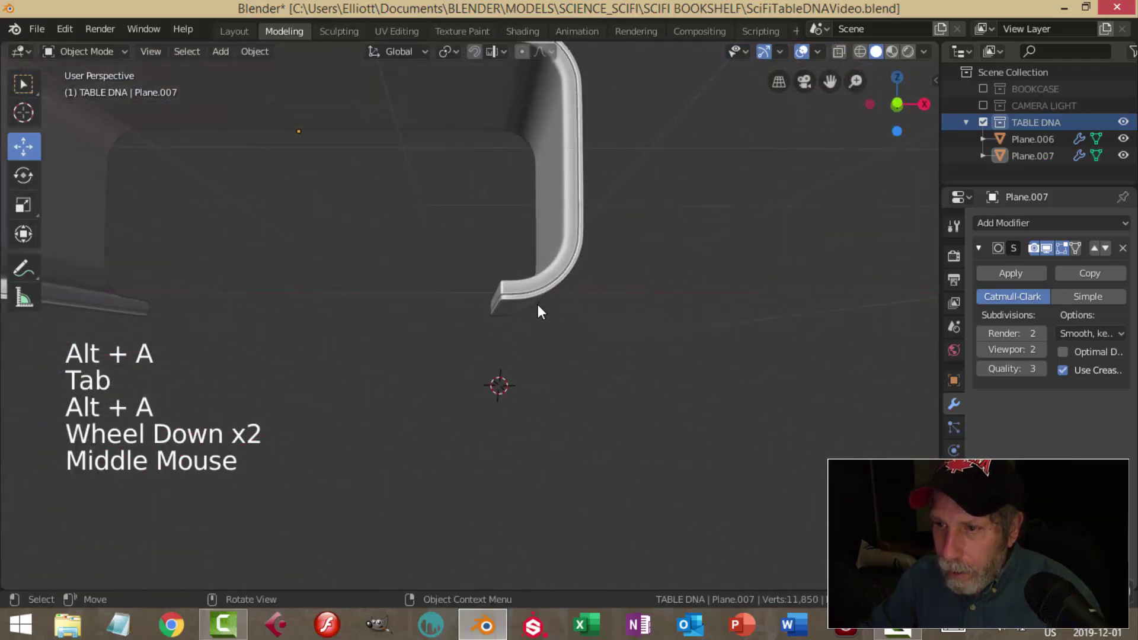
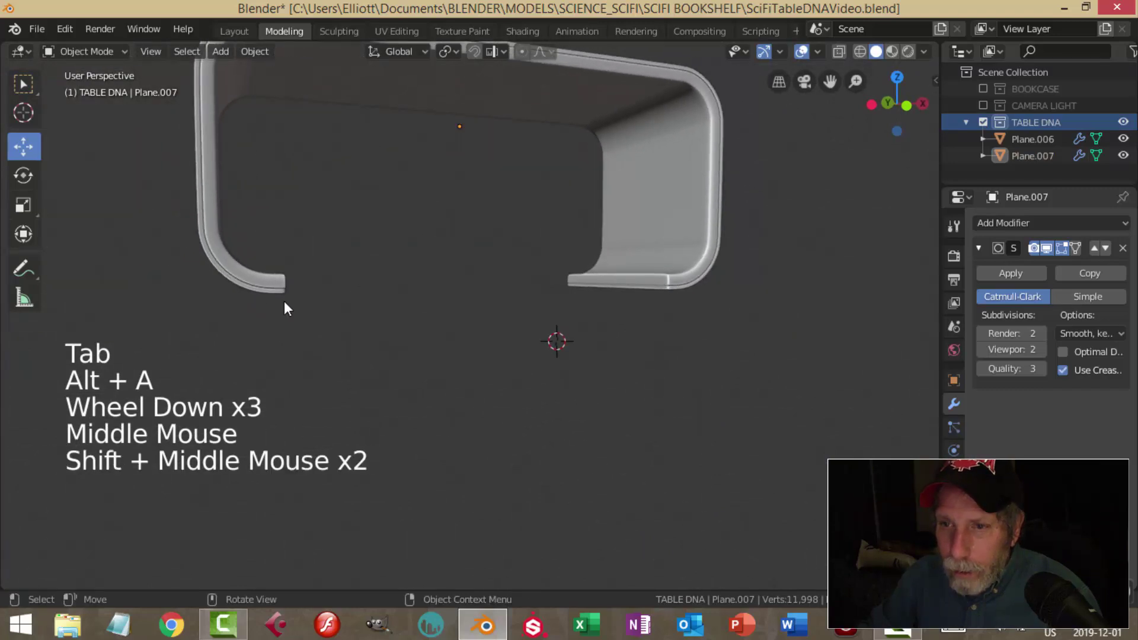
Add two edge loops across Plane.007's top and view the smoothed table whole from object level
middle_click(259, 301)
left_click(265, 220)
key("Tab")
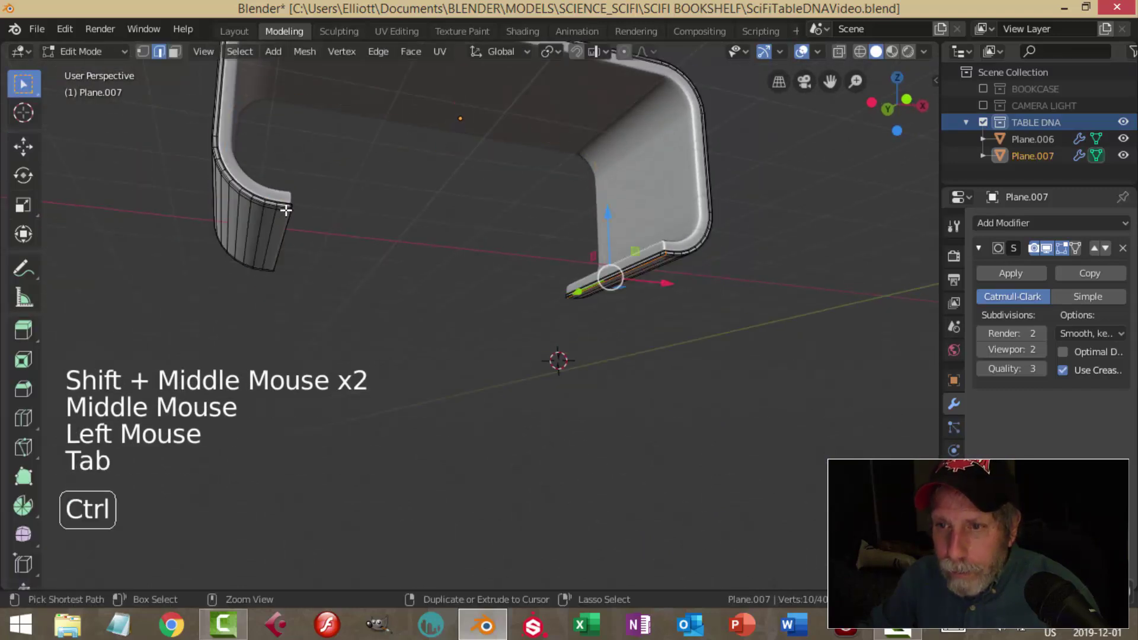
key("ctrl+r")
key("Tab")
key("alt+a")
scroll("down", 3)
middle_click(459, 256)
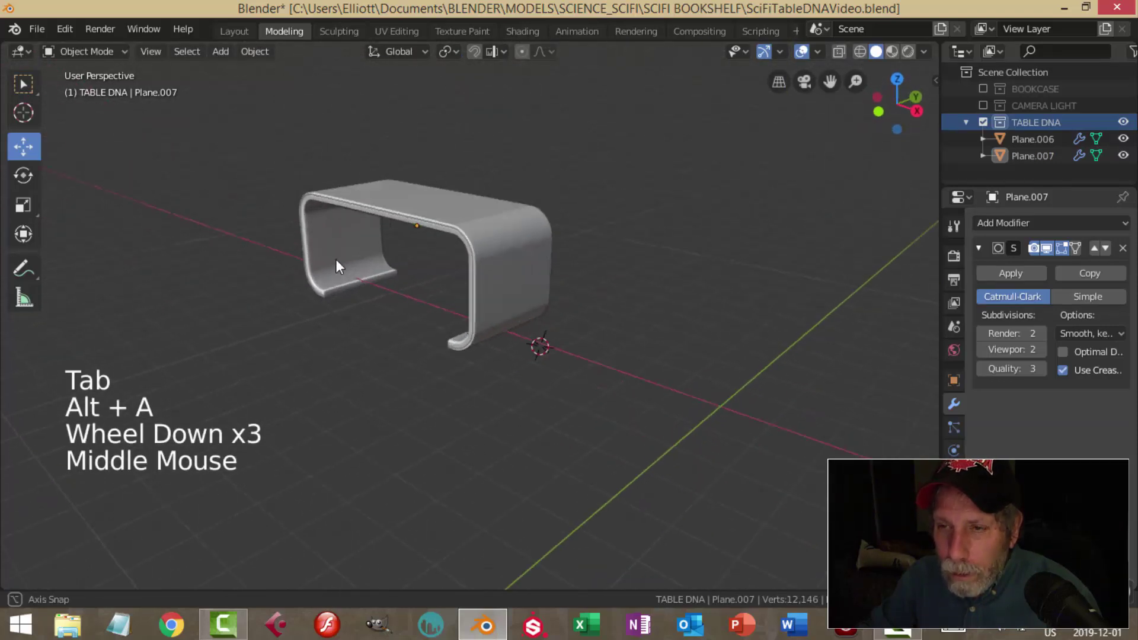
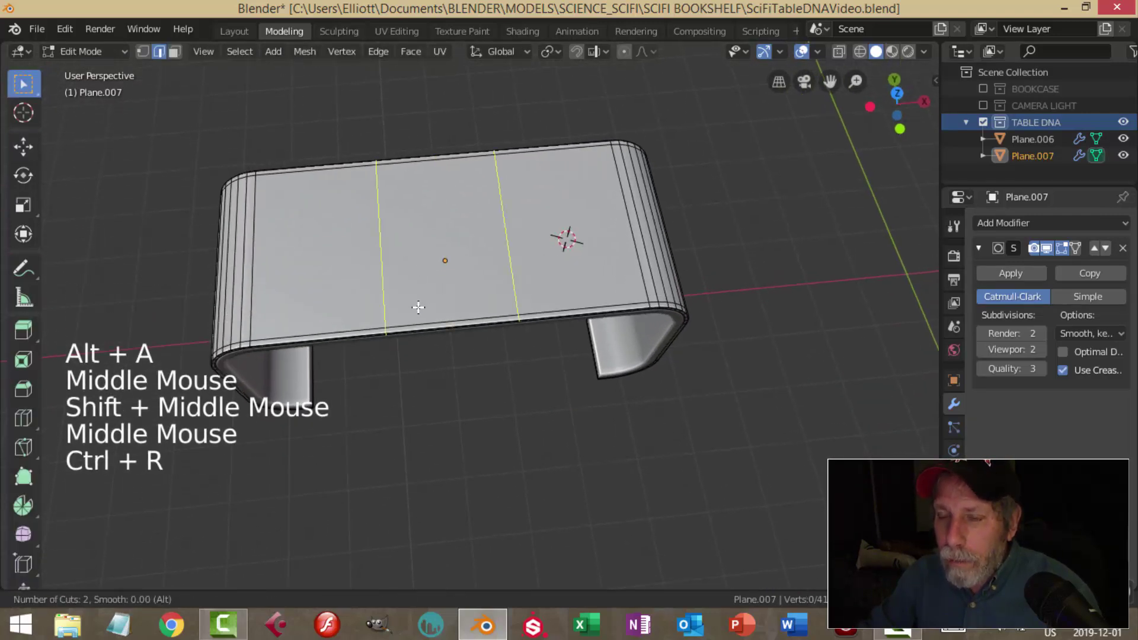
Spread the new top edge loops apart and add more loops across Plane.007's top, scaled along Y
key("s")
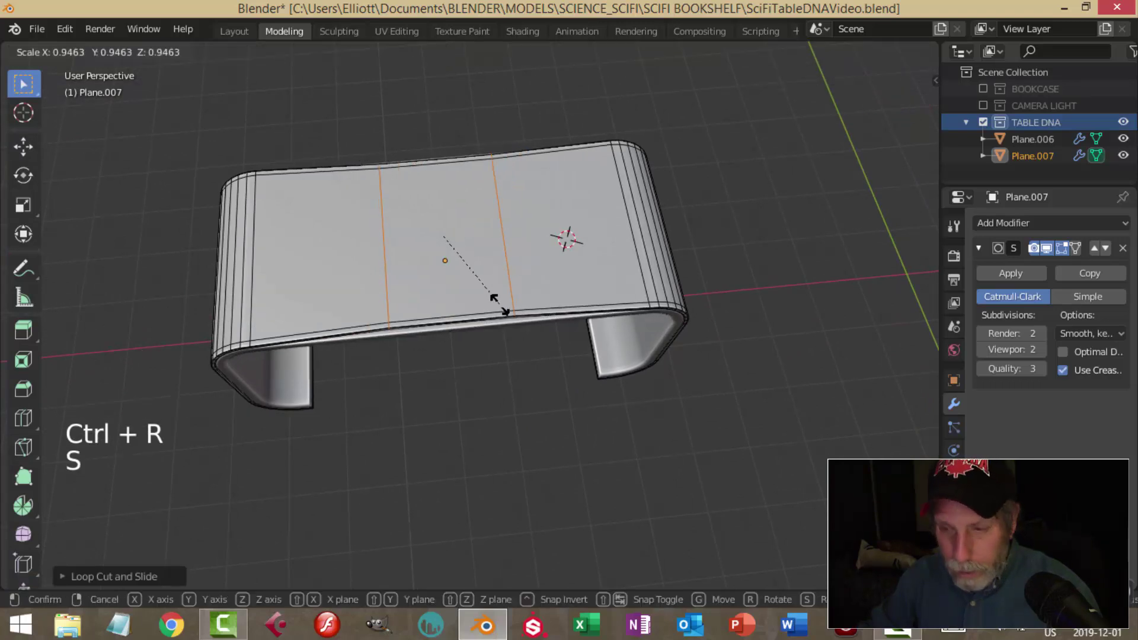
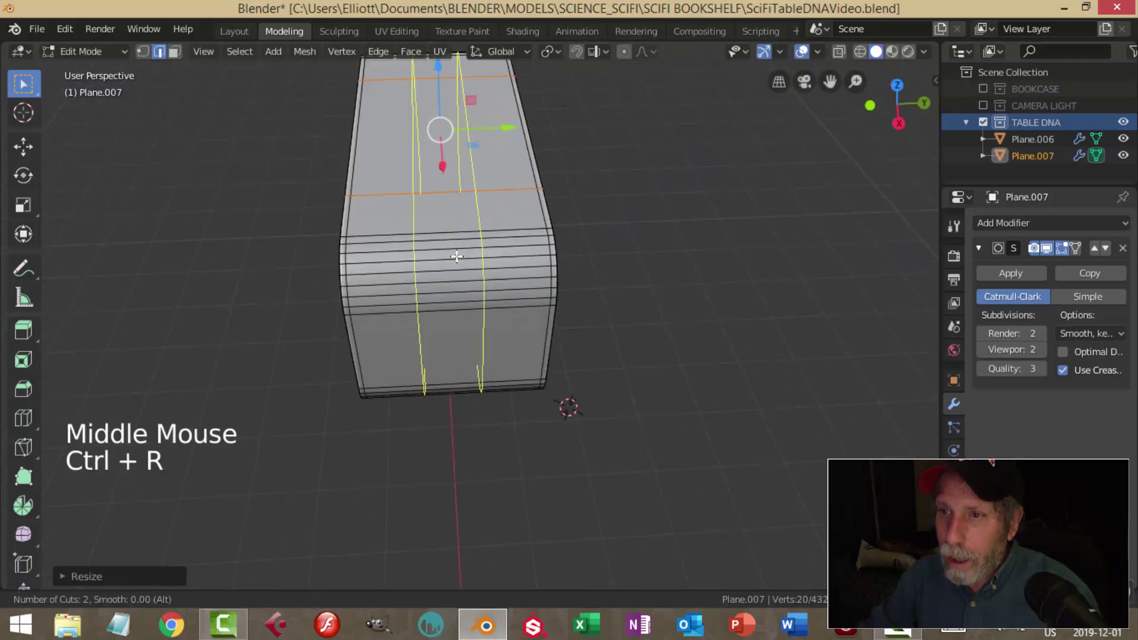
key("s")
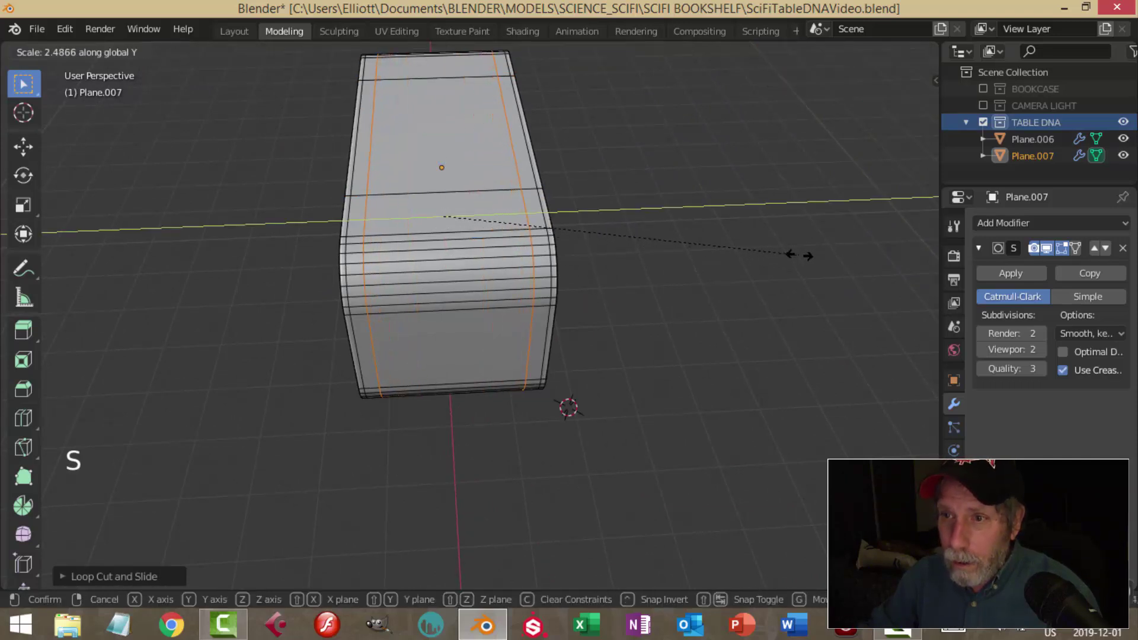
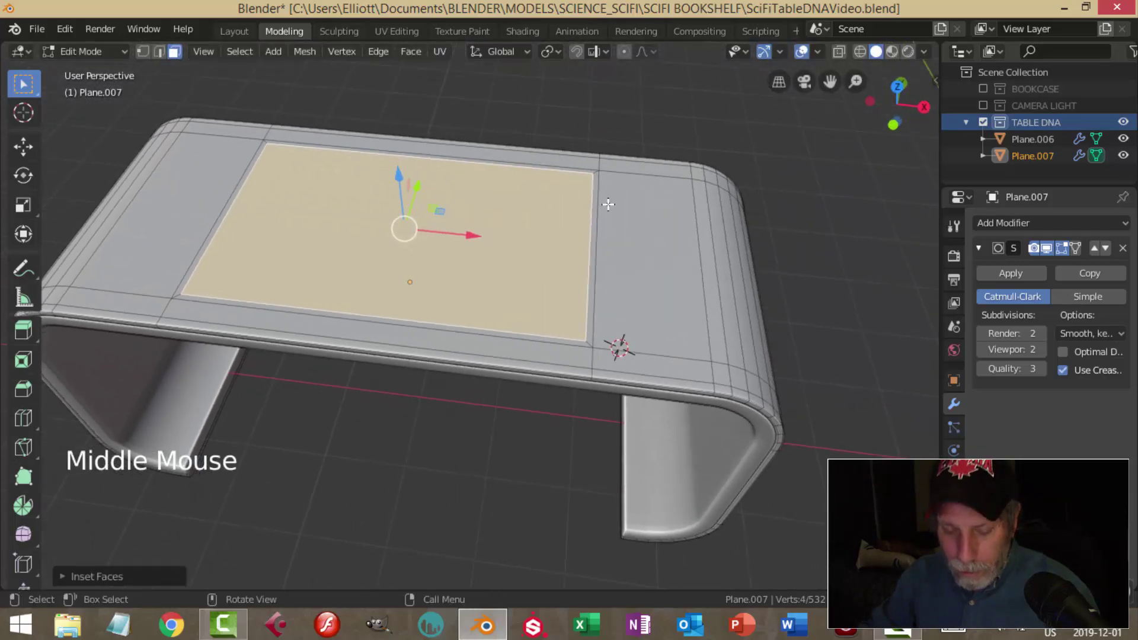
Inset the tabletop face, then add loop pairs scaled along X and Y toward the panel edges for crisp corners
key("ctrl+b")
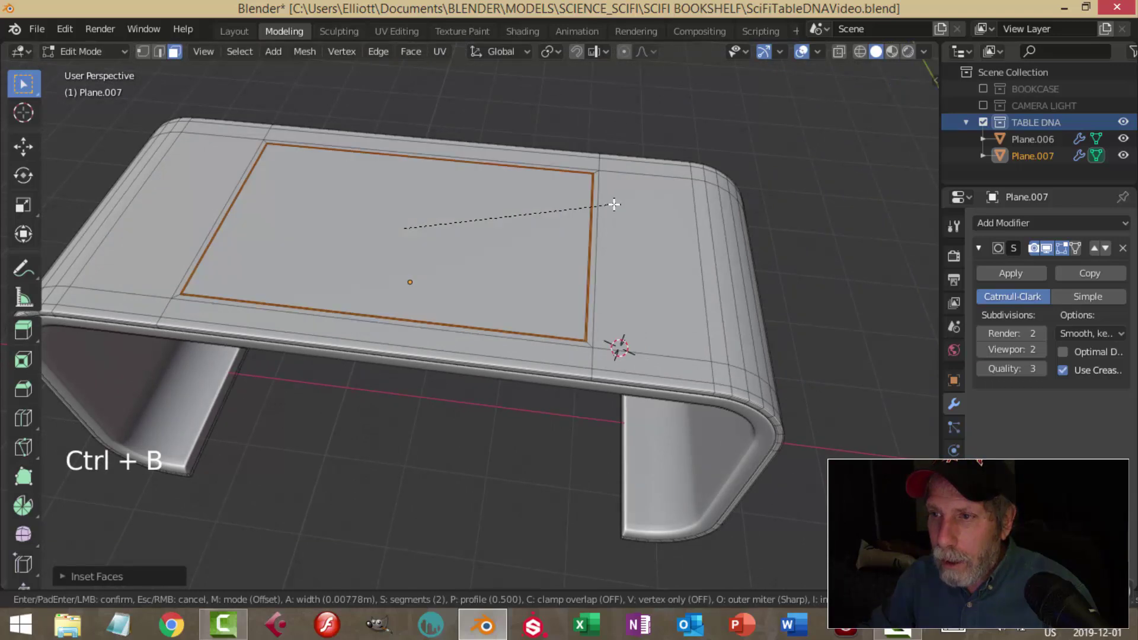
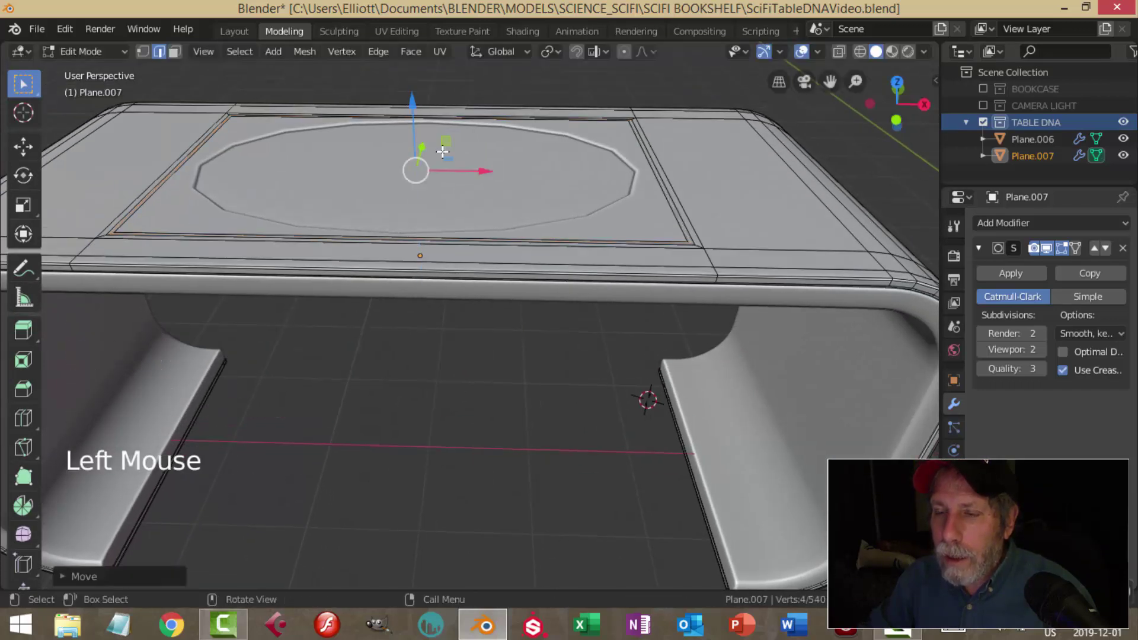
key("ctrl+r")
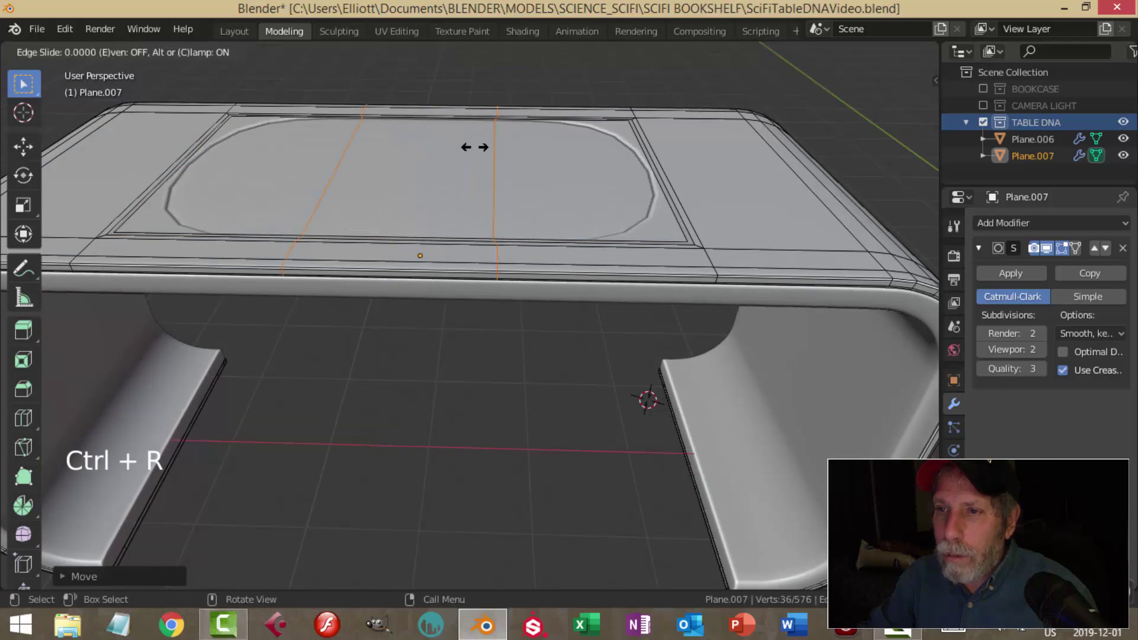
key("s")
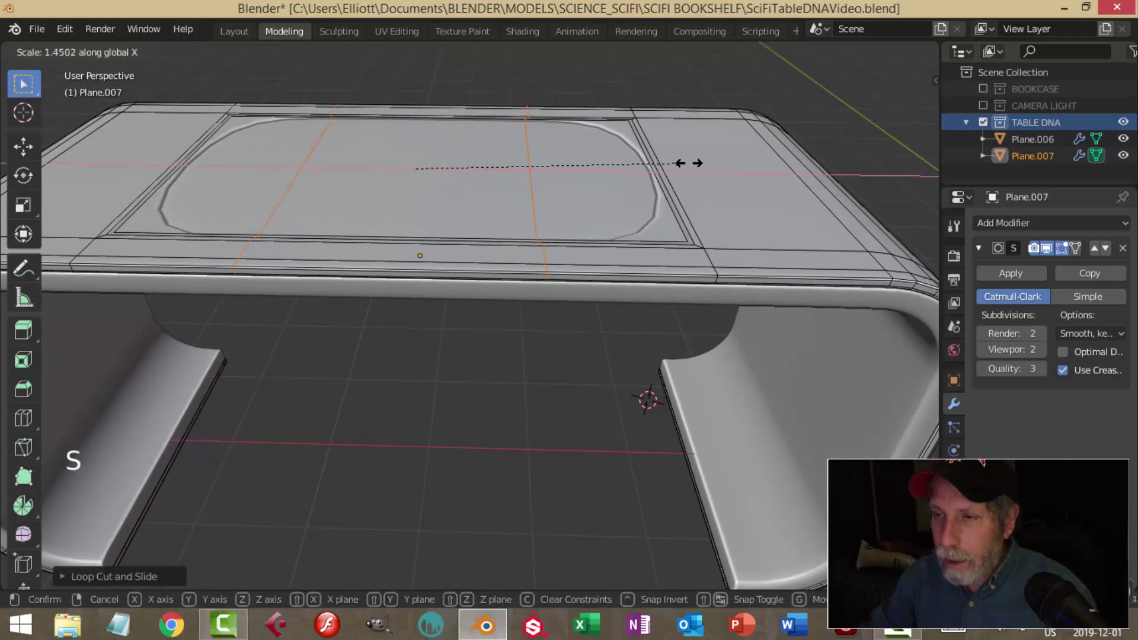
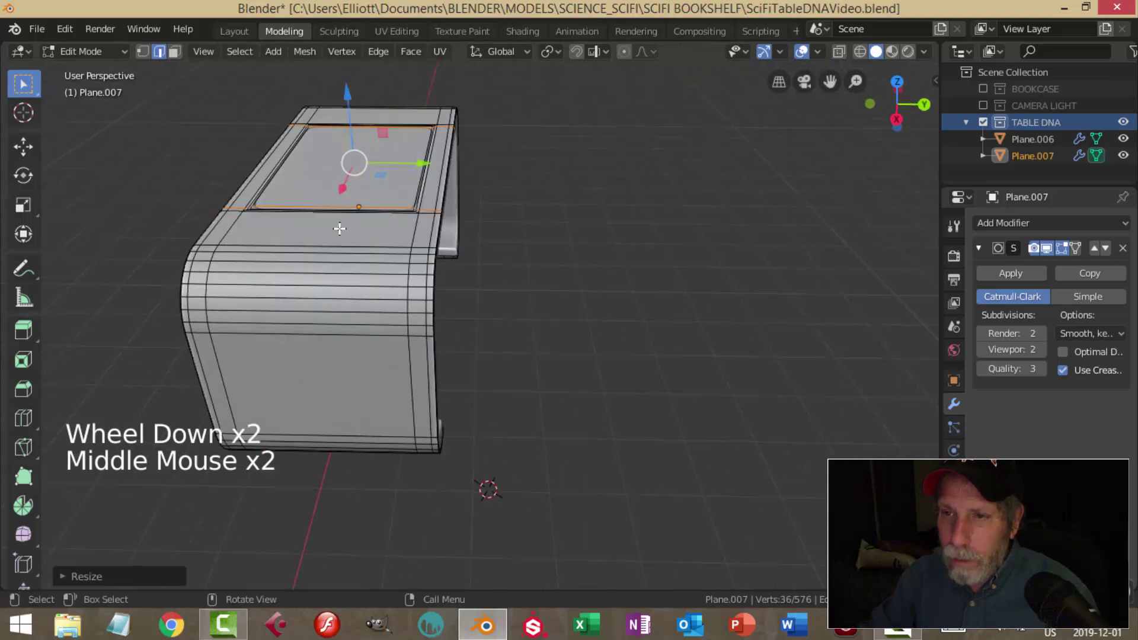
key("ctrl+r")
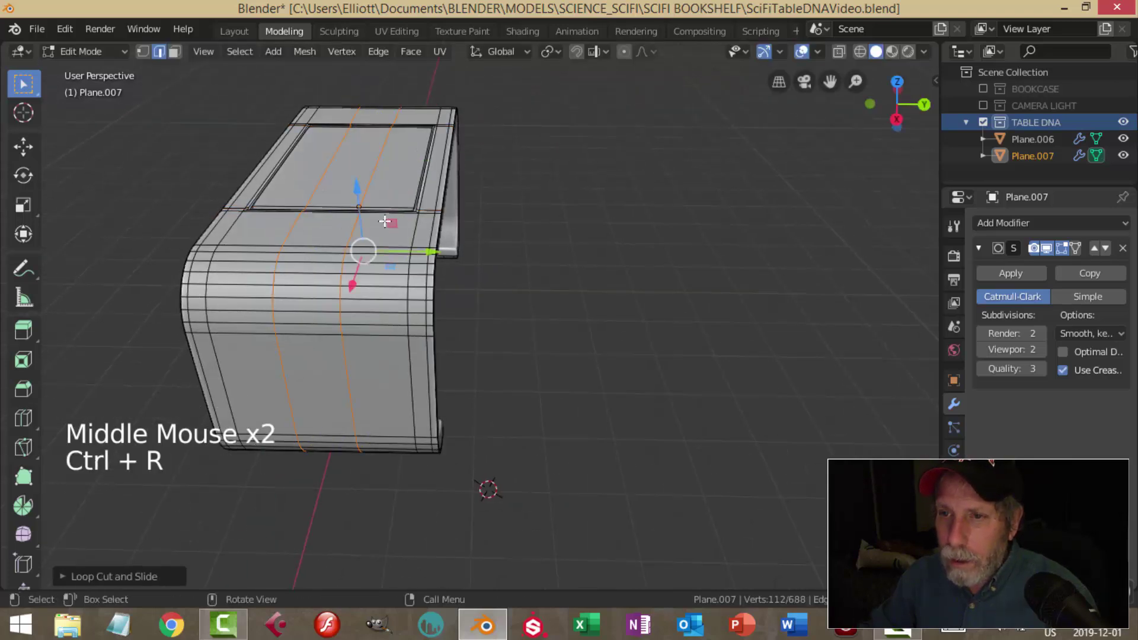
key("s")
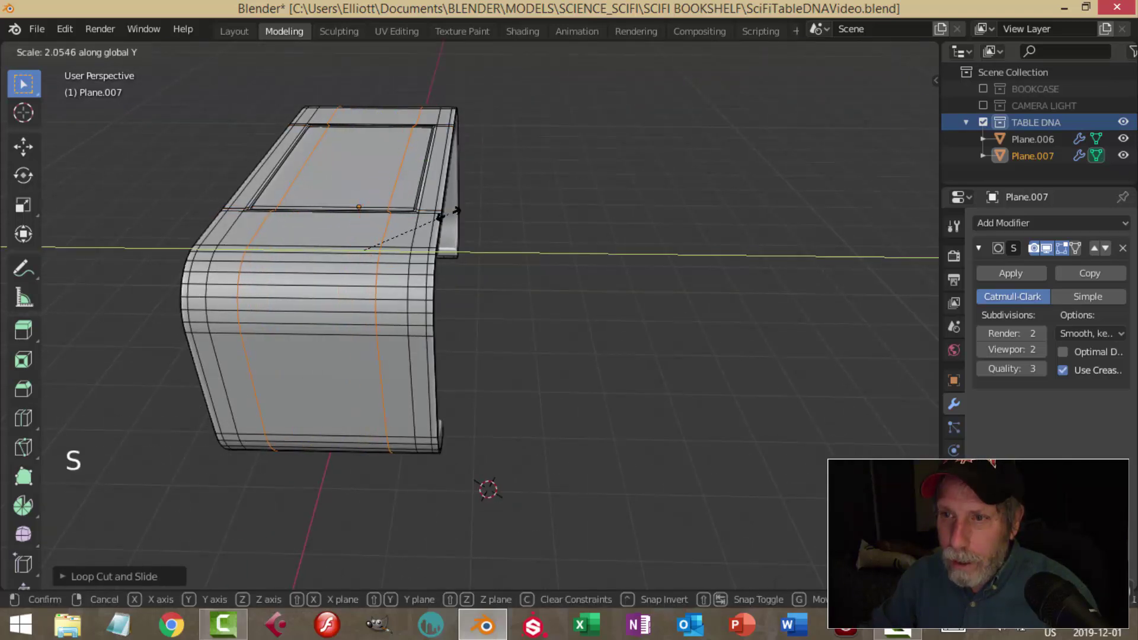
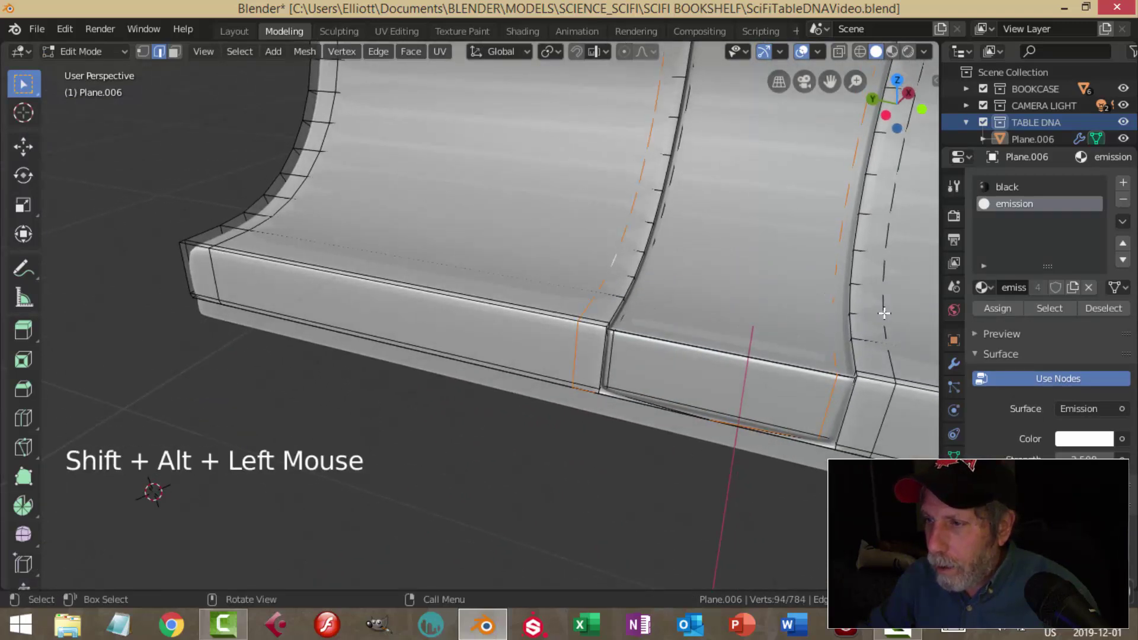
Add an edge loop along the glowing leg trim and spread the trim loops apart along Y
key("alt+a")
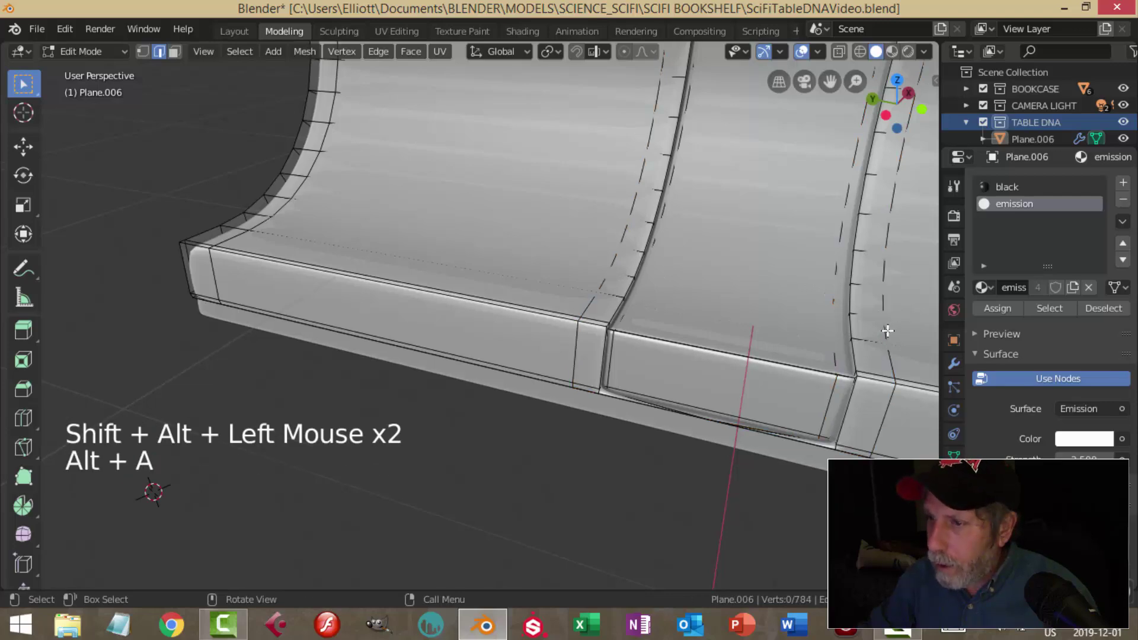
key("ctrl+r")
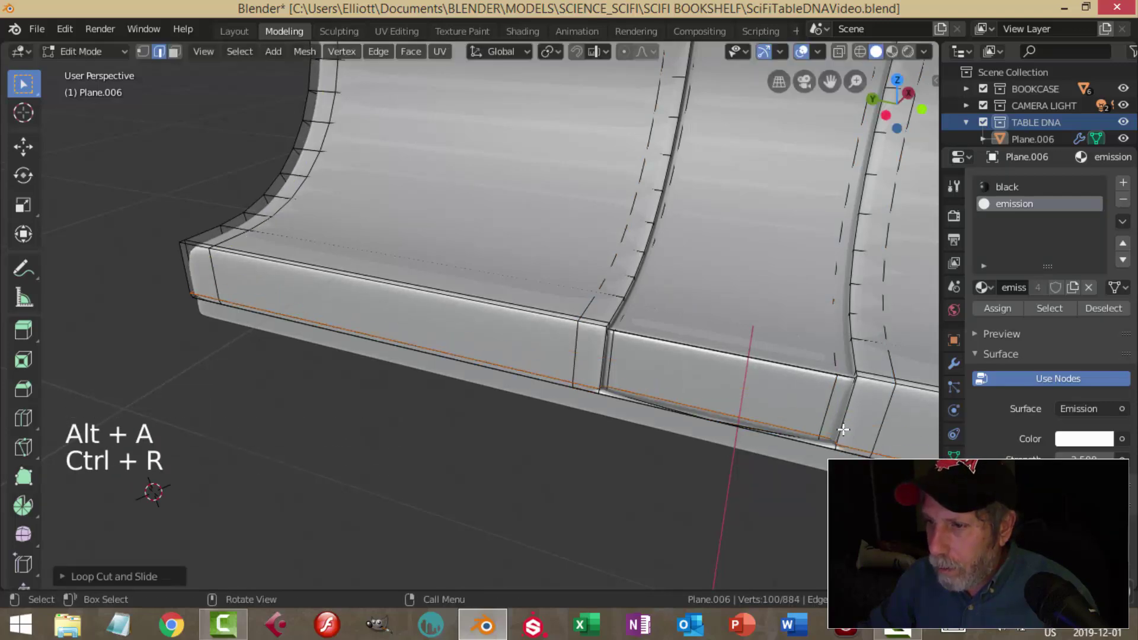
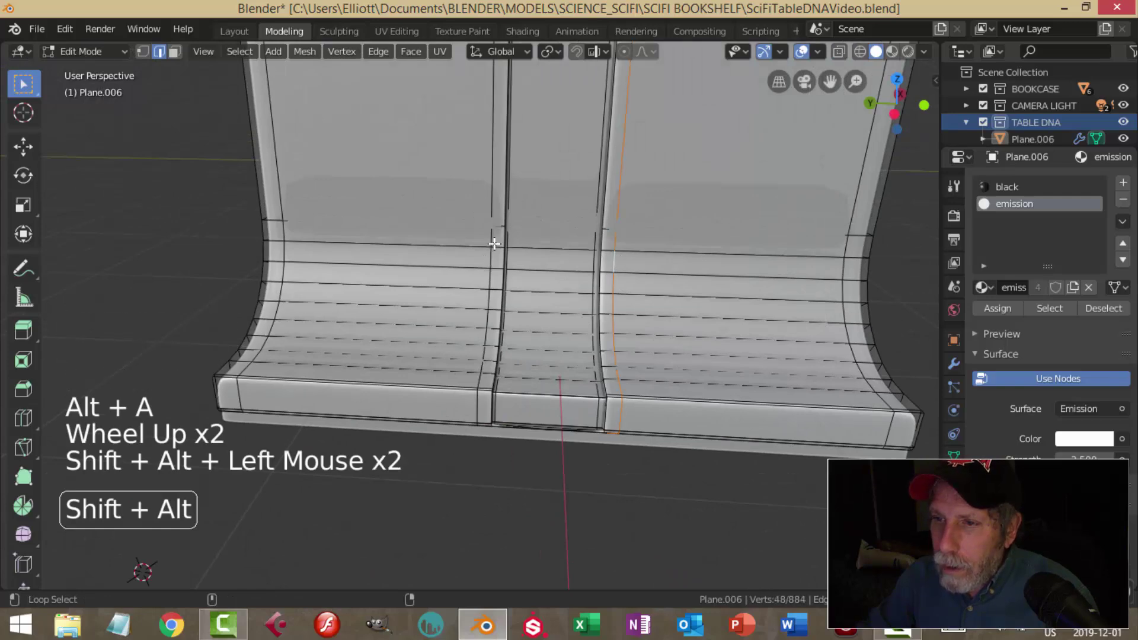
scroll("down", 3)
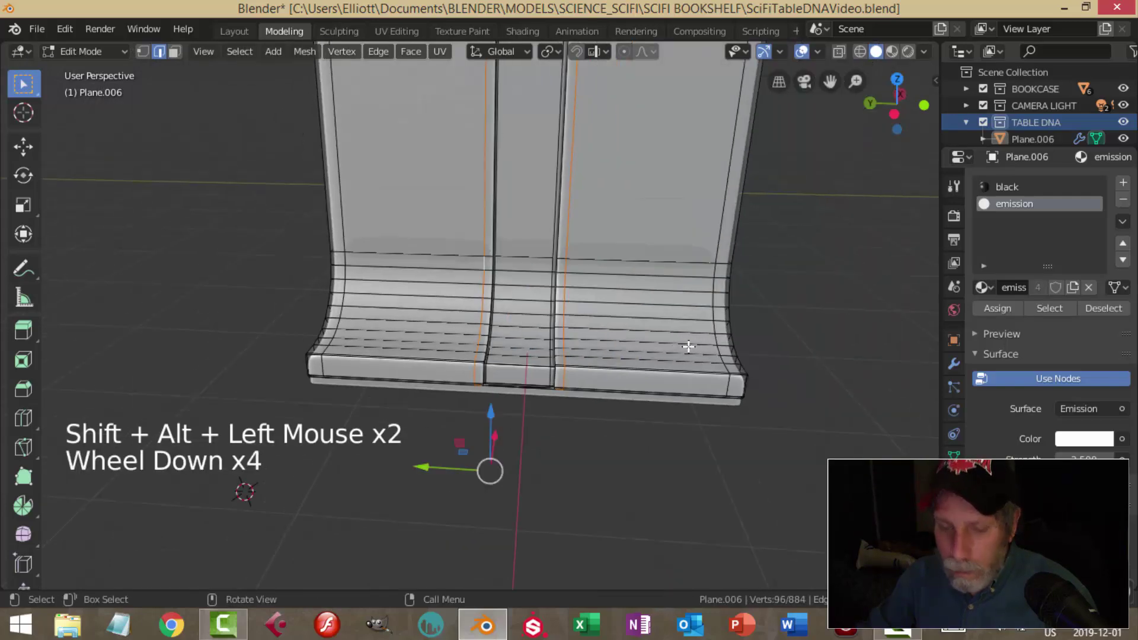
scroll("up", 3)
key("s")
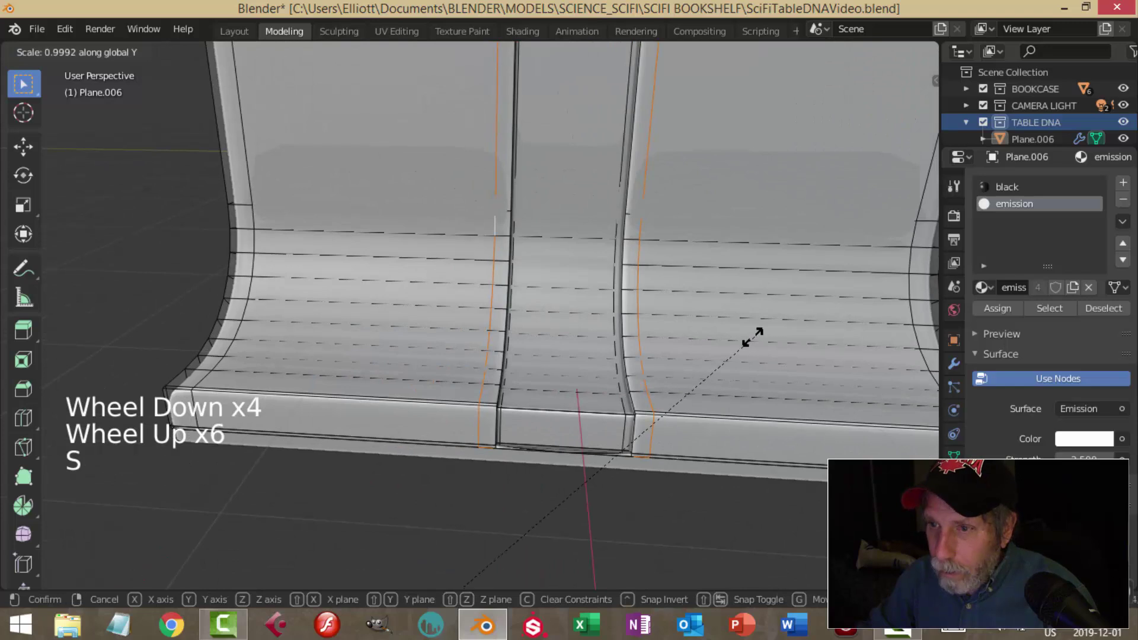
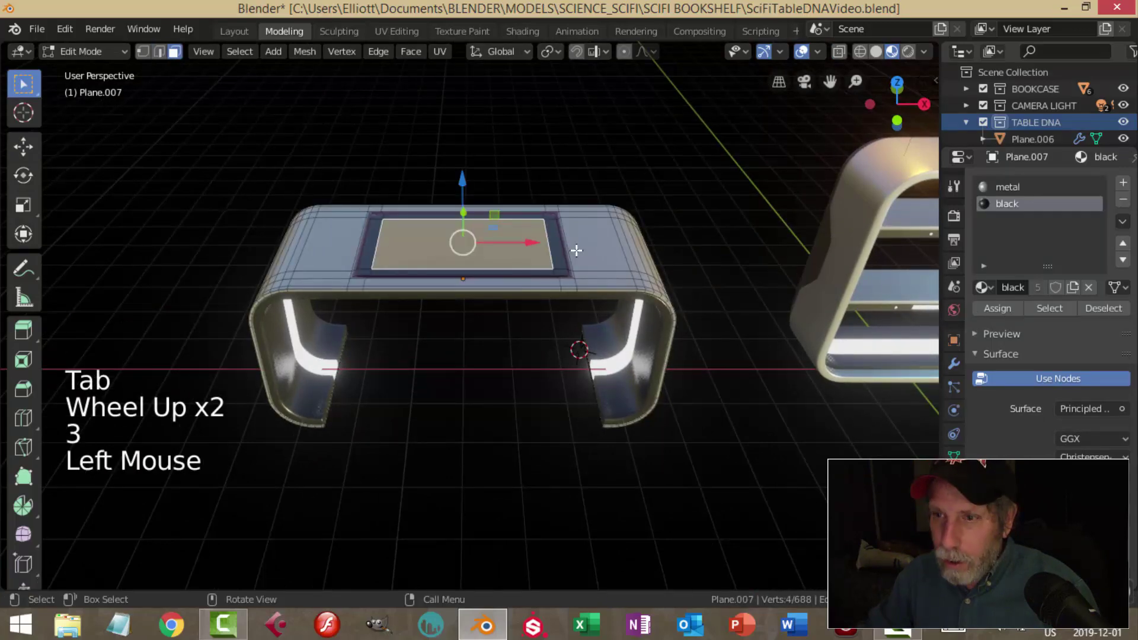
Snap the 3D cursor to the centre of Plane.007's inset top panel and return to object level
key("shift+s")
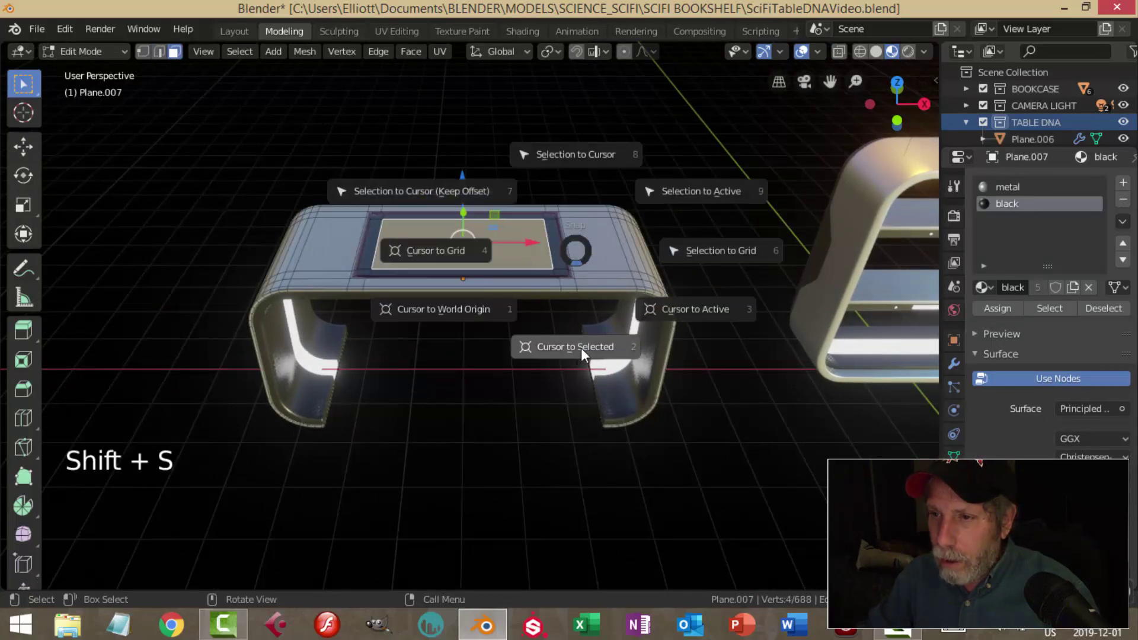
key("Tab")
scroll("down", 3)
middle_click(601, 286)
middle_click(563, 297)
middle_click(610, 284)
middle_click(587, 290)
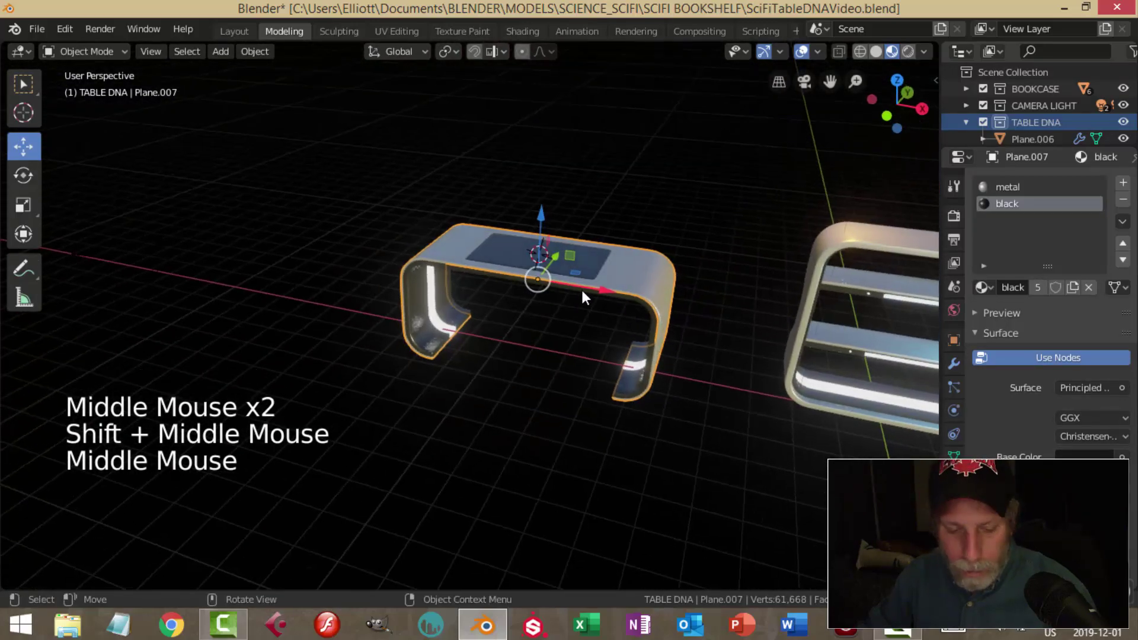
Add a plane at the tabletop centre, rotate it 90° on X upright and narrow it into a thin strip
key("shift+a")
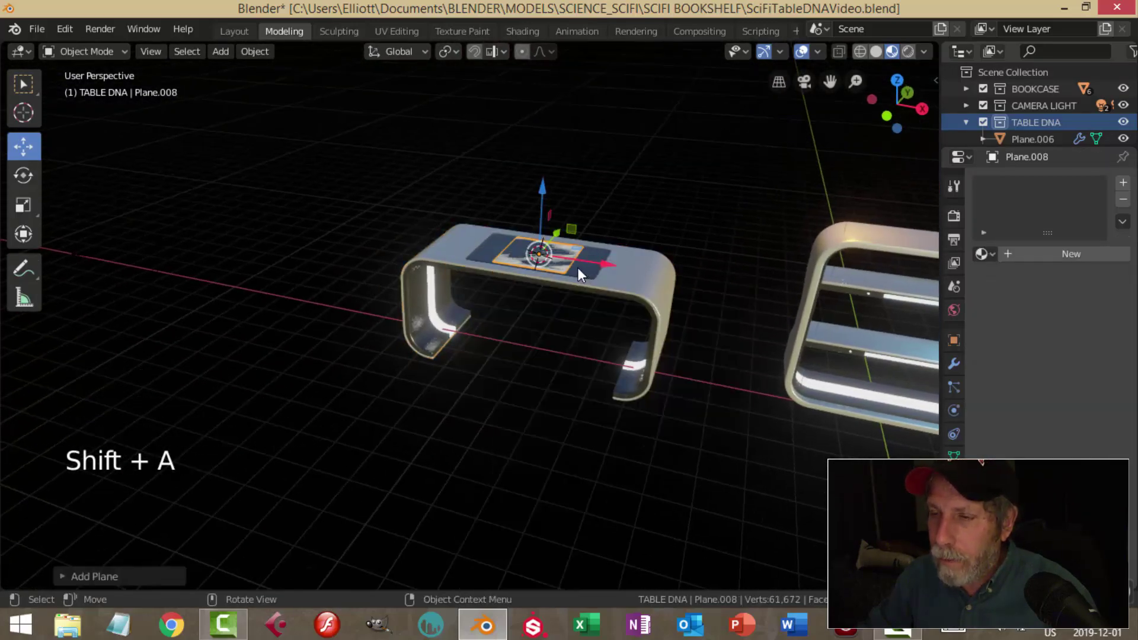
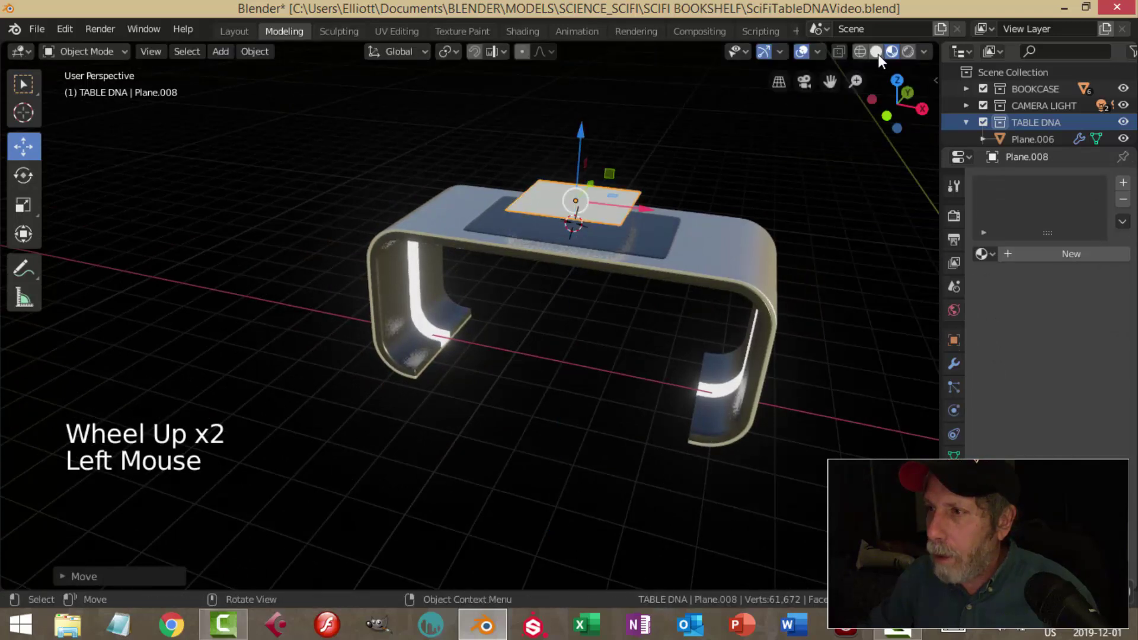
left_click(882, 61)
middle_click(647, 251)
key("Tab")
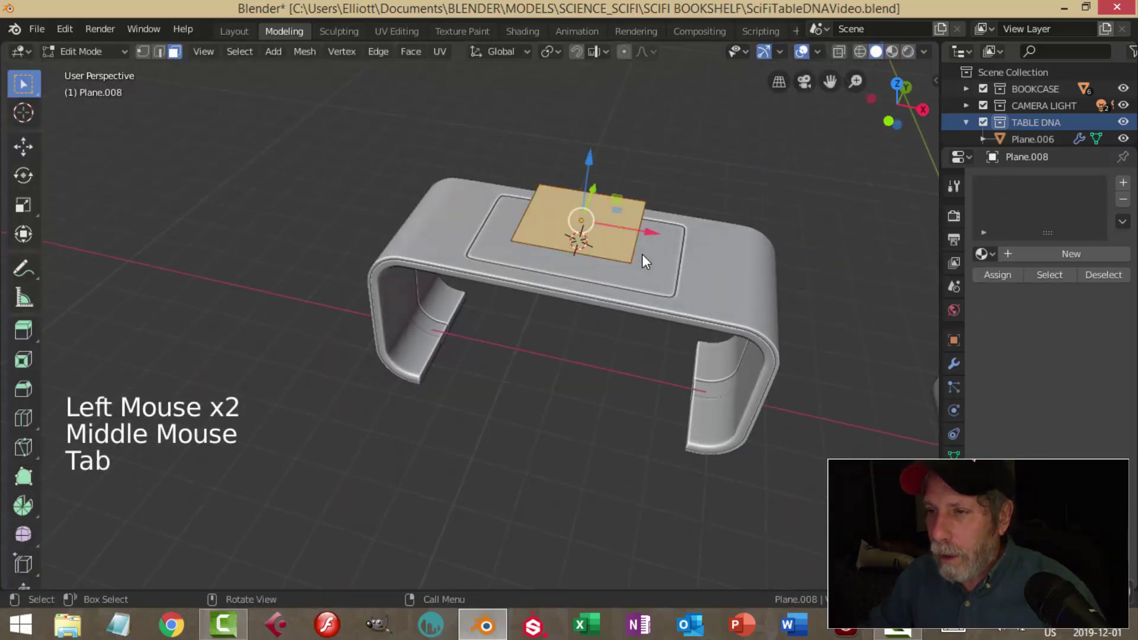
key("r")
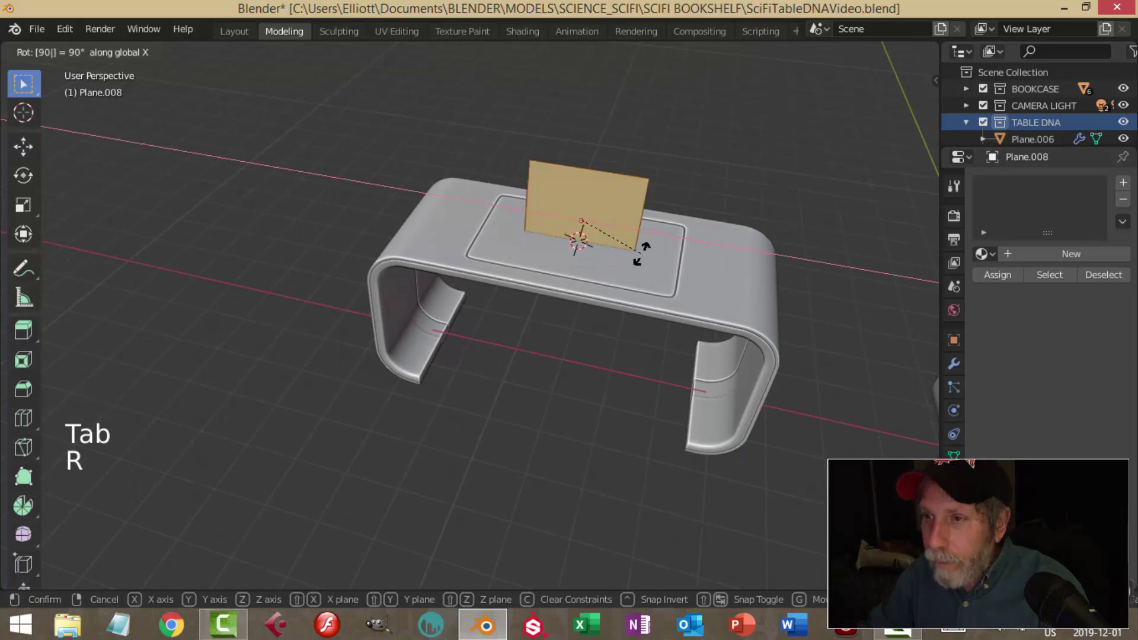
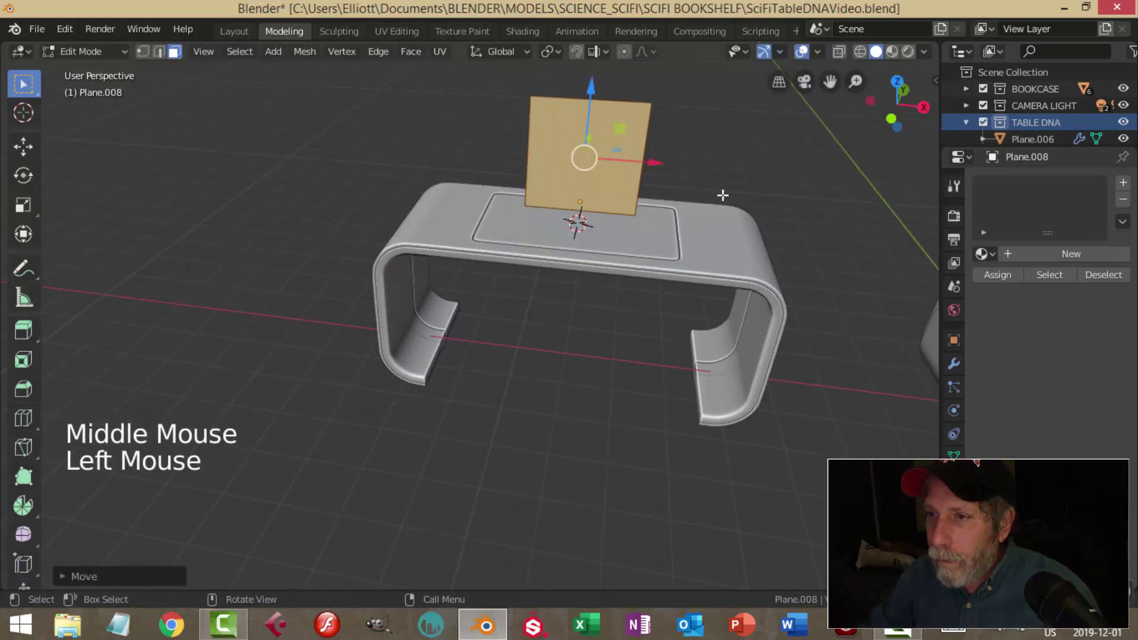
key("s")
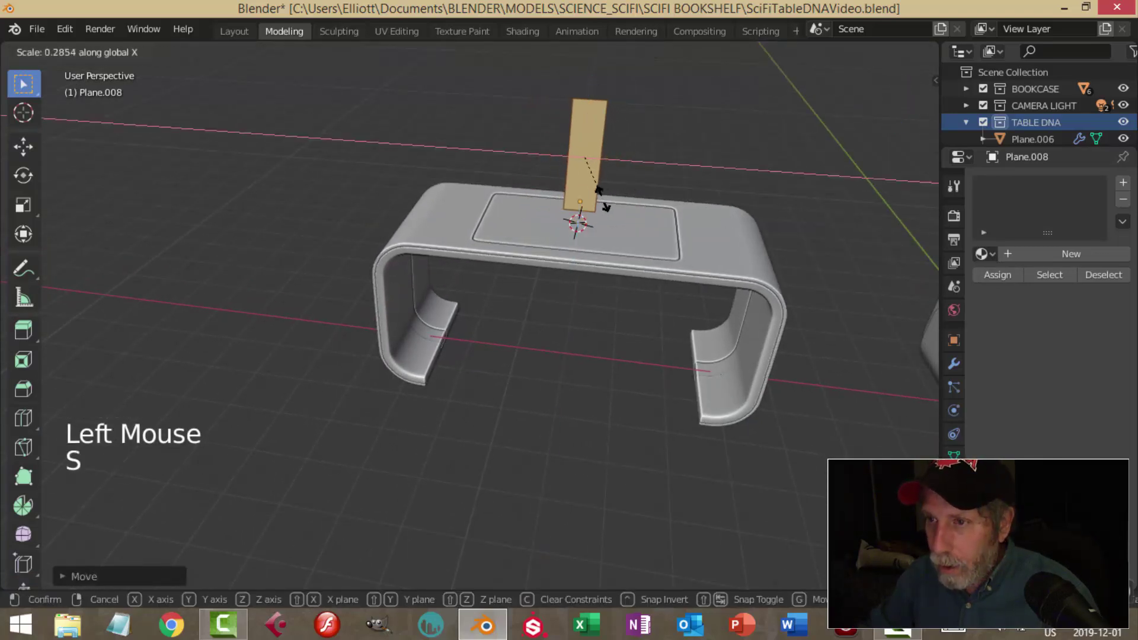
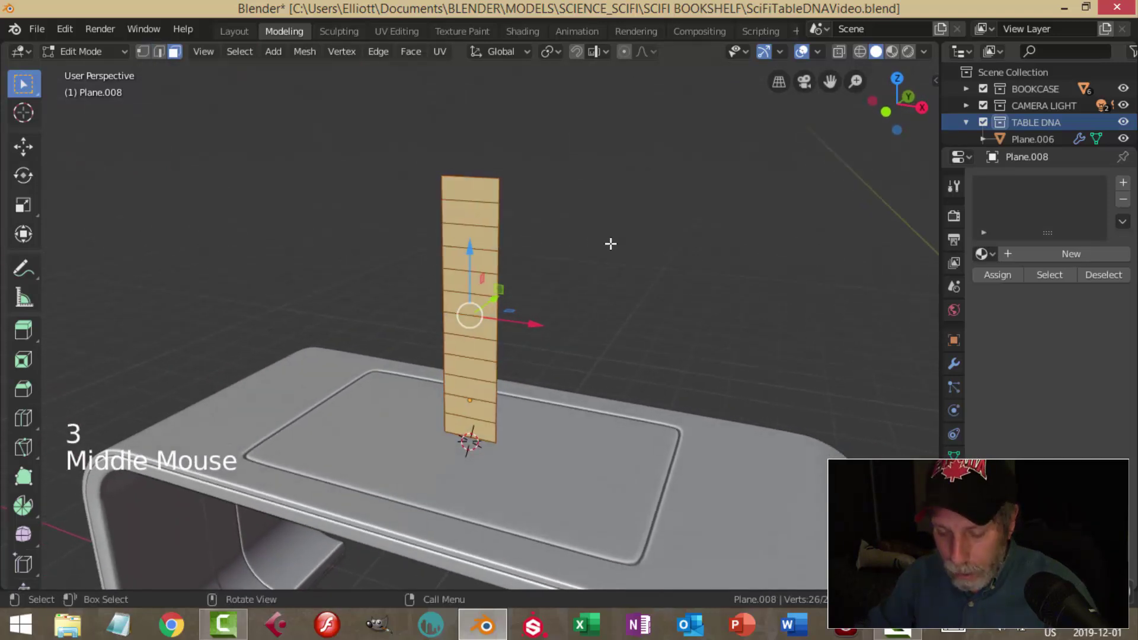
Inset each section of the strip and delete only the faces to leave rectangular openings, then save the file
key("i")
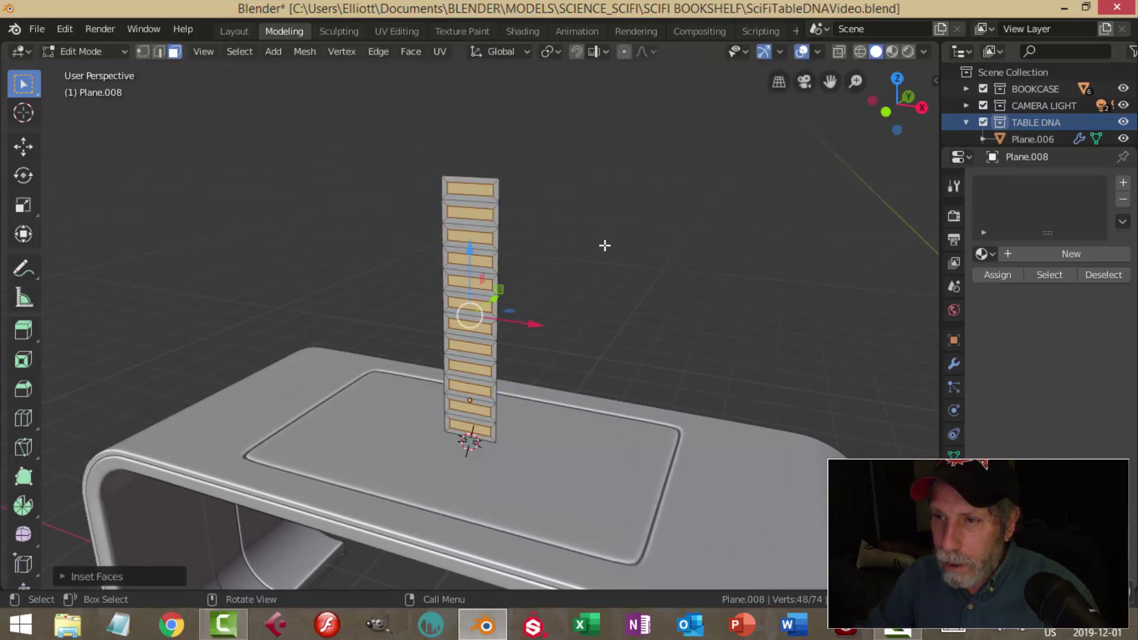
key("x")
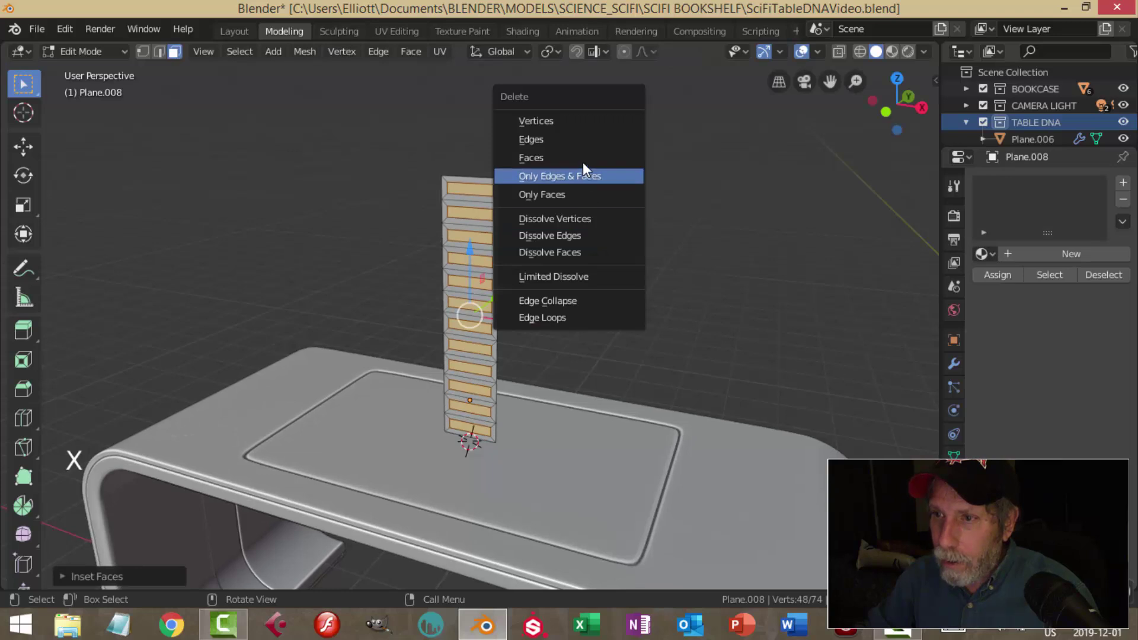
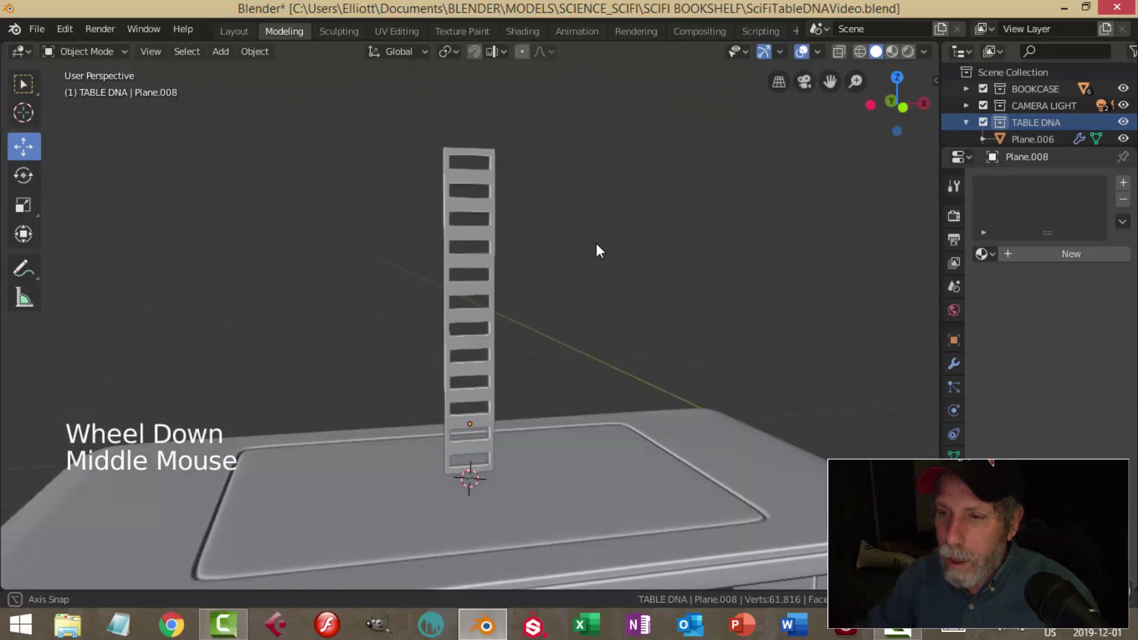
scroll("up", 3)
middle_click(627, 276)
left_click(456, 204)
middle_click(621, 262)
middle_click(647, 248)
key("ctrl+s")
middle_click(645, 242)
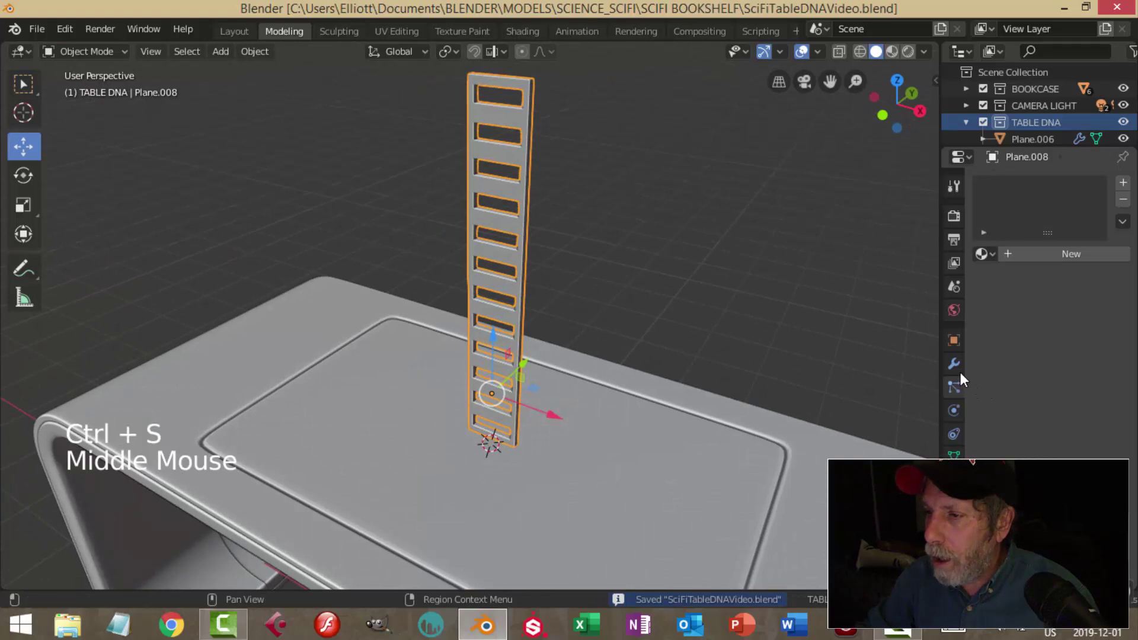
Give Plane.008 a Simple Deform modifier set to Twist around the Z axis
left_click(959, 375)
left_click(1039, 188)
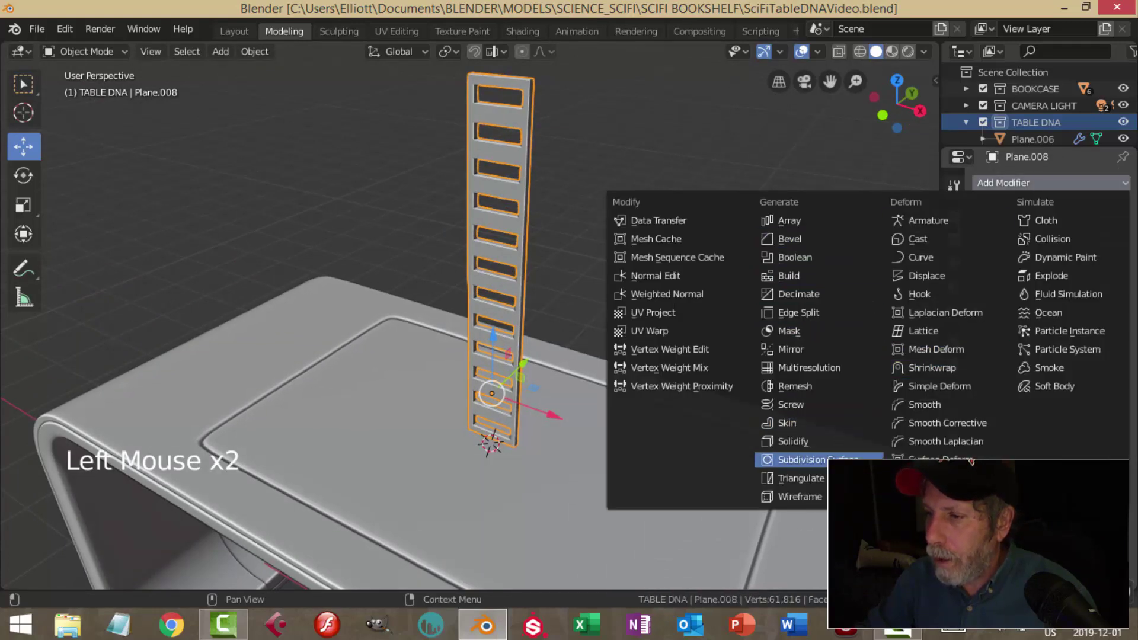
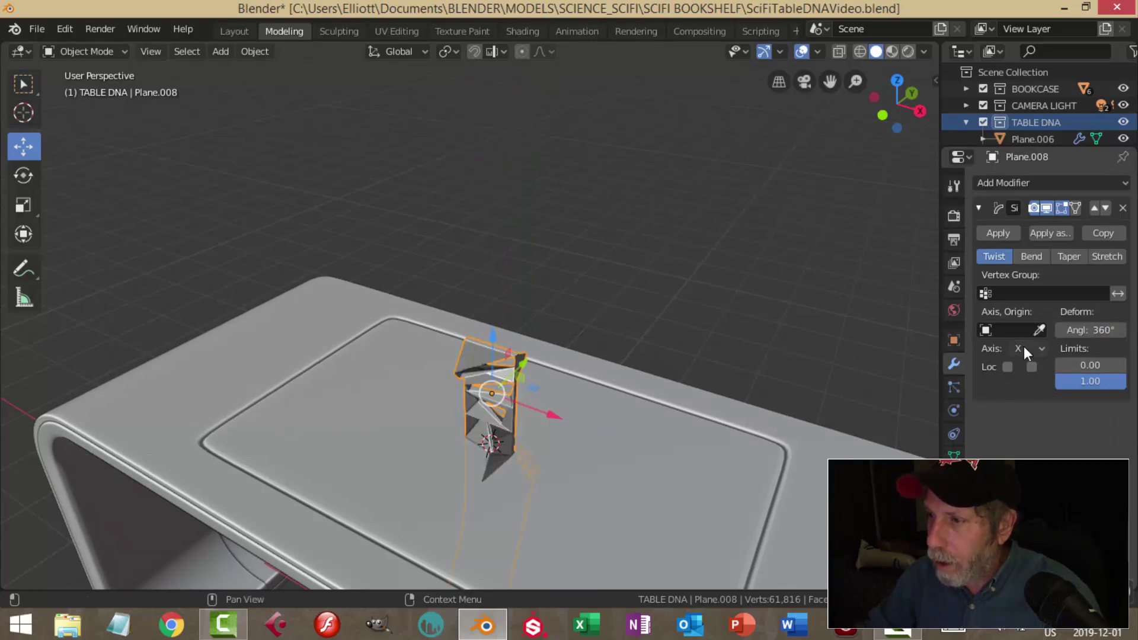
left_click(1049, 356)
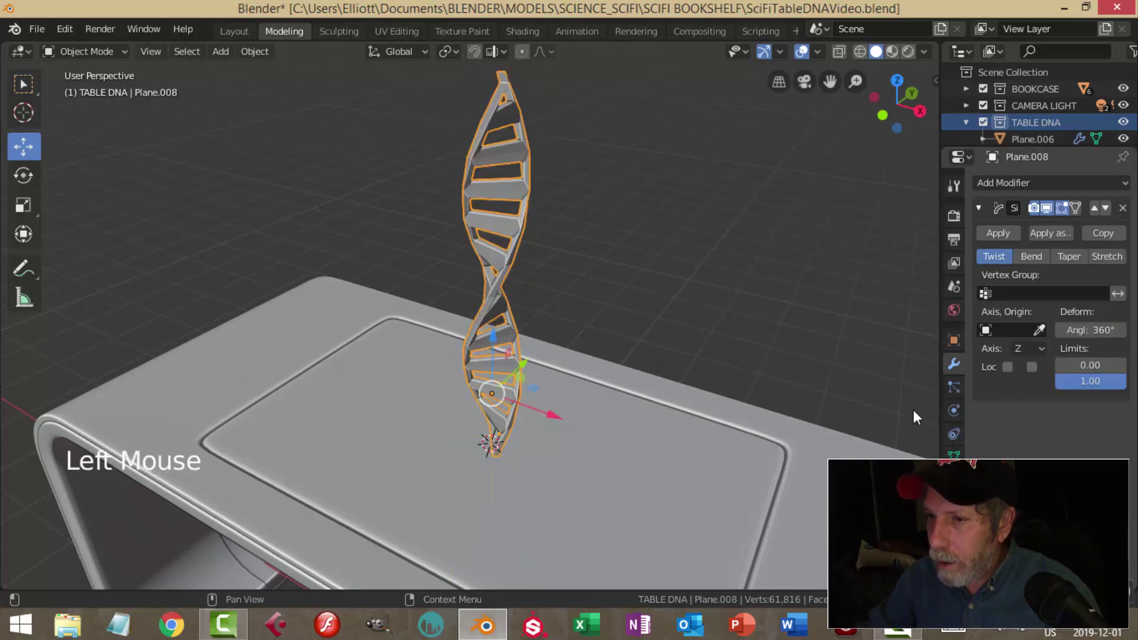
scroll("down", 3)
middle_click(591, 350)
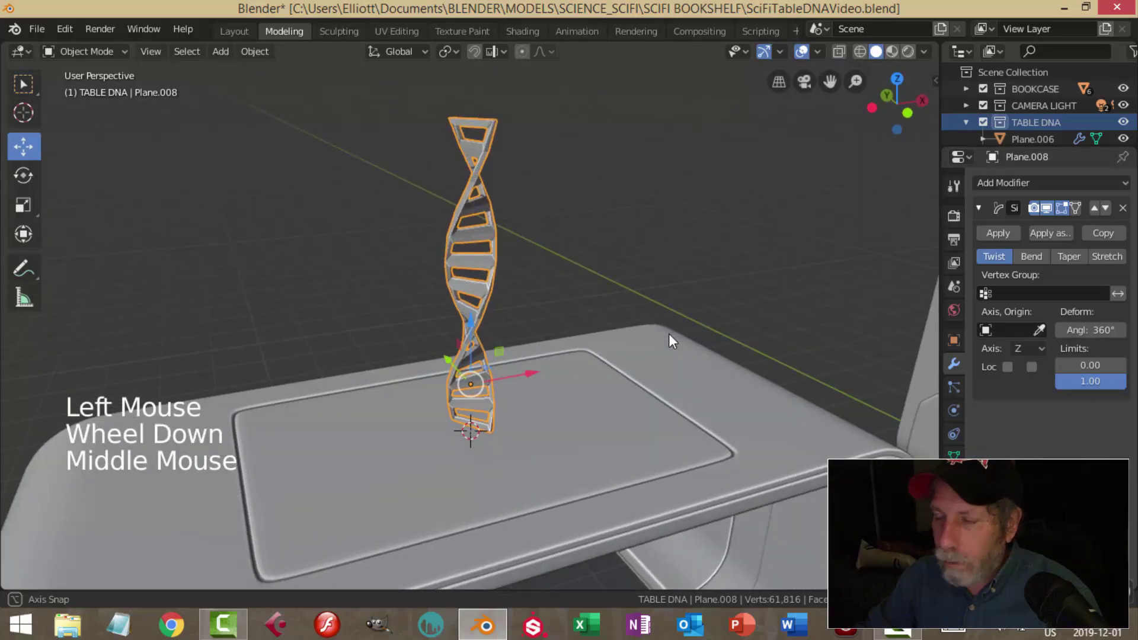
left_click(986, 214)
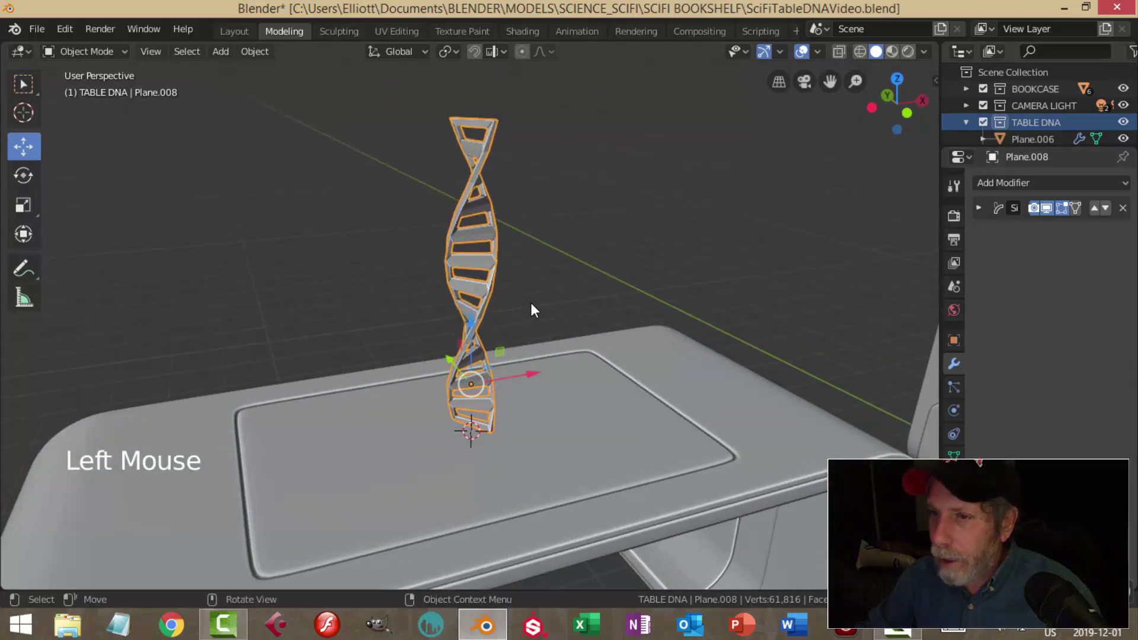
Add Subdivision Surface smoothing to the twisted ladder and raise it to three levels
key("ctrl+2")
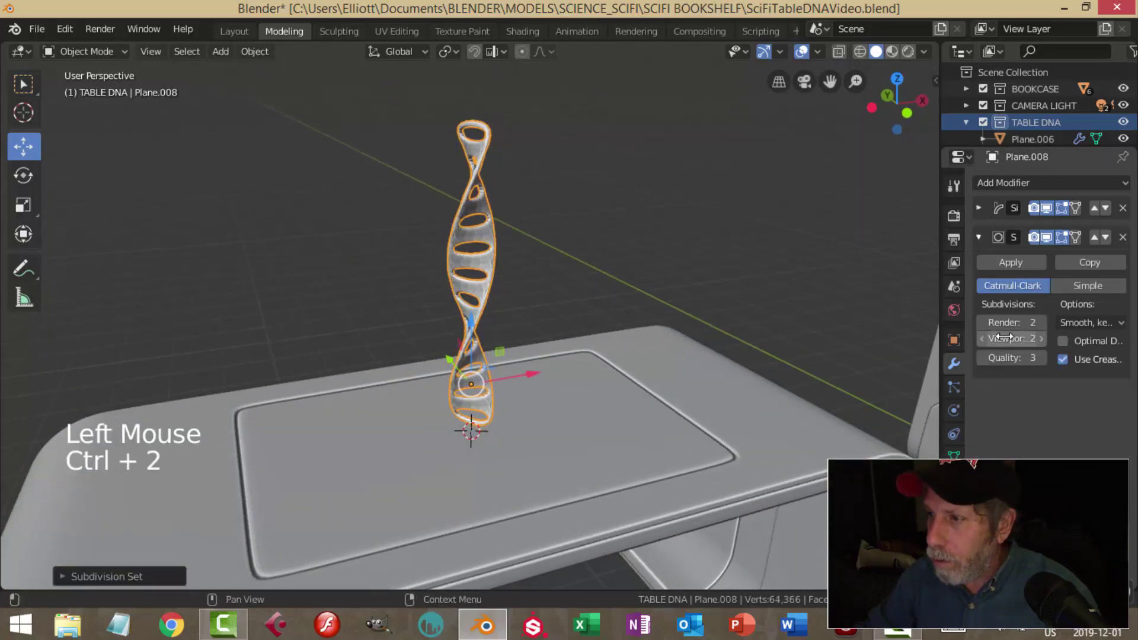
right_click(498, 245)
middle_click(605, 316)
key("alt+a")
middle_click(525, 290)
scroll("up", 3)
middle_click(550, 329)
left_click(507, 233)
double_click(1046, 344)
middle_click(617, 349)
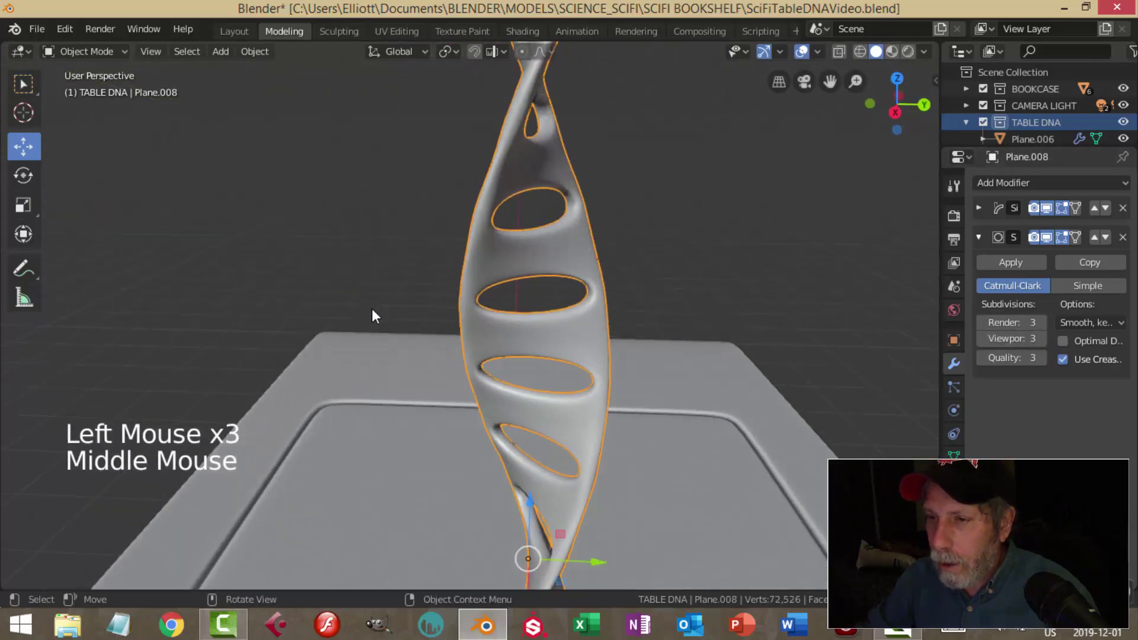
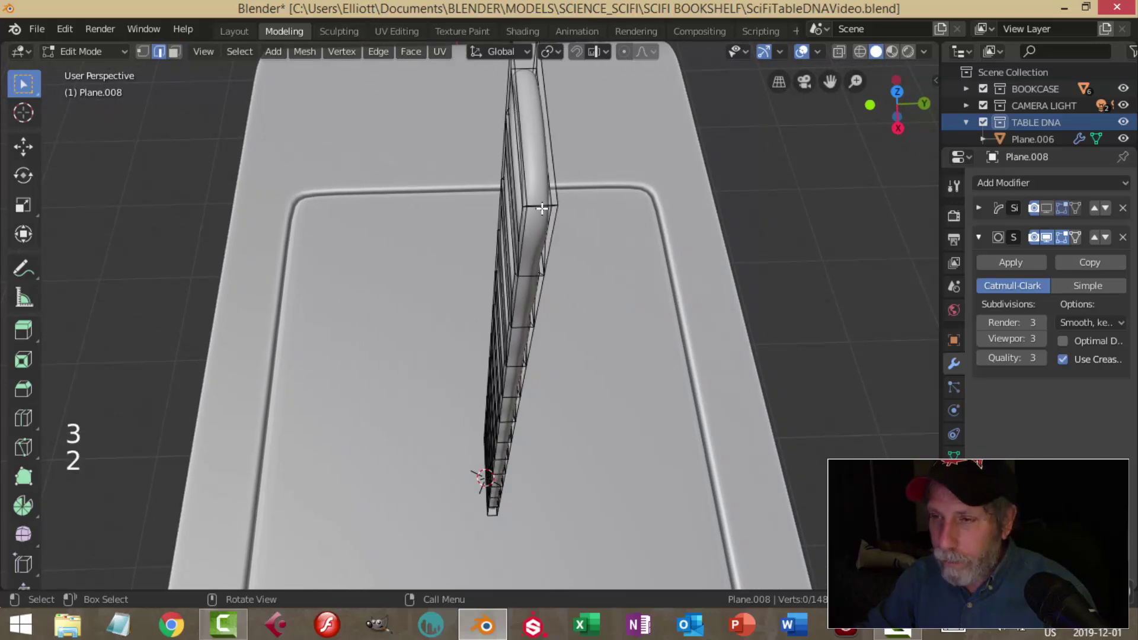
Cut a lengthwise loop along the ladder rail and stretch it wider along Y
key("ctrl+r")
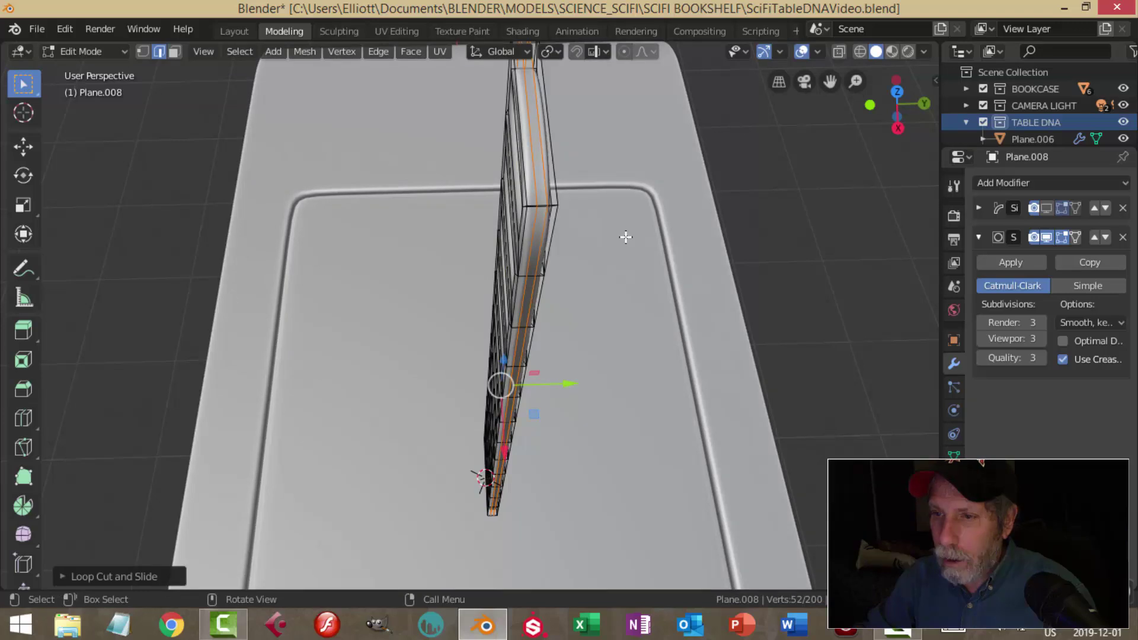
key("s")
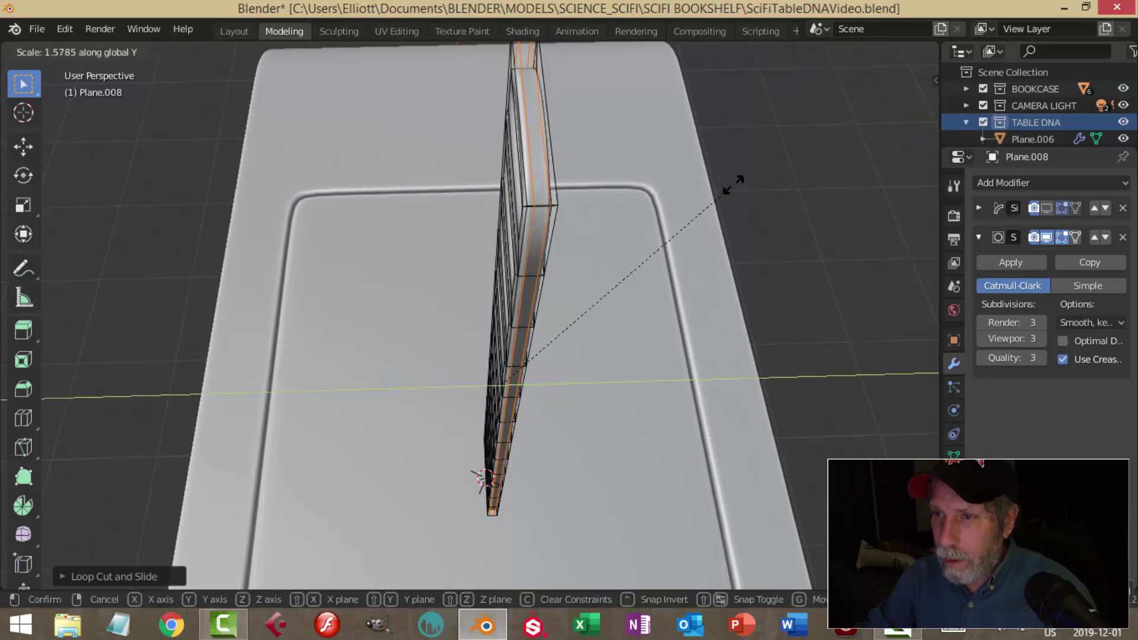
scroll("down", 3)
key("Tab")
middle_click(733, 258)
Return to object level to view the reshaped helix and select the twisted sculpture
left_click(1056, 212)
middle_click(548, 268)
key("alt+a")
middle_click(579, 304)
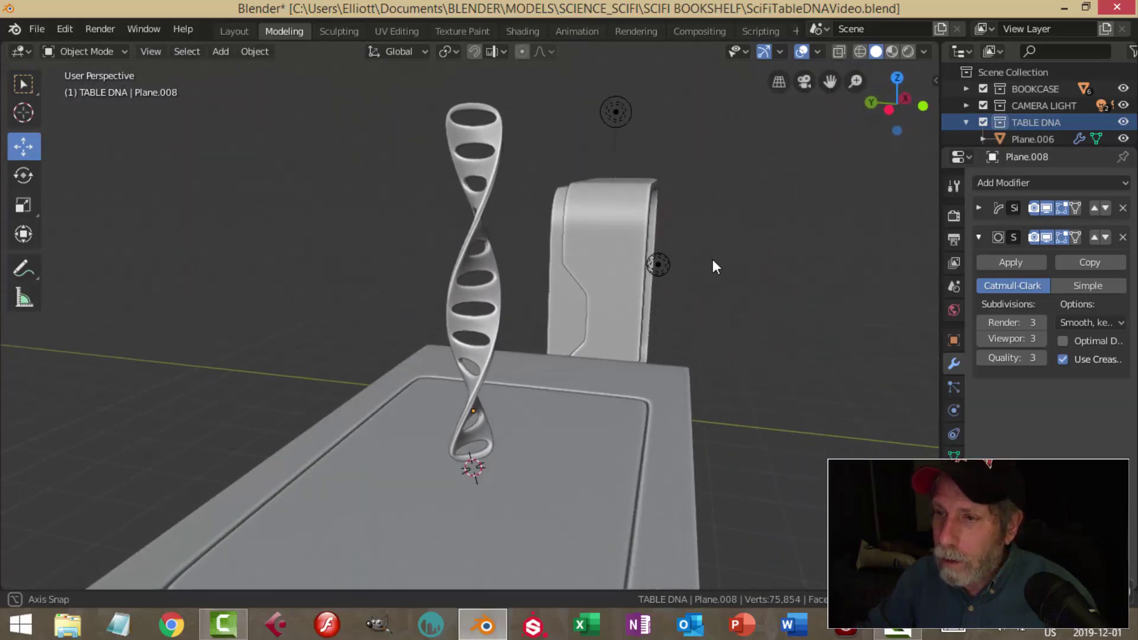
left_click(497, 282)
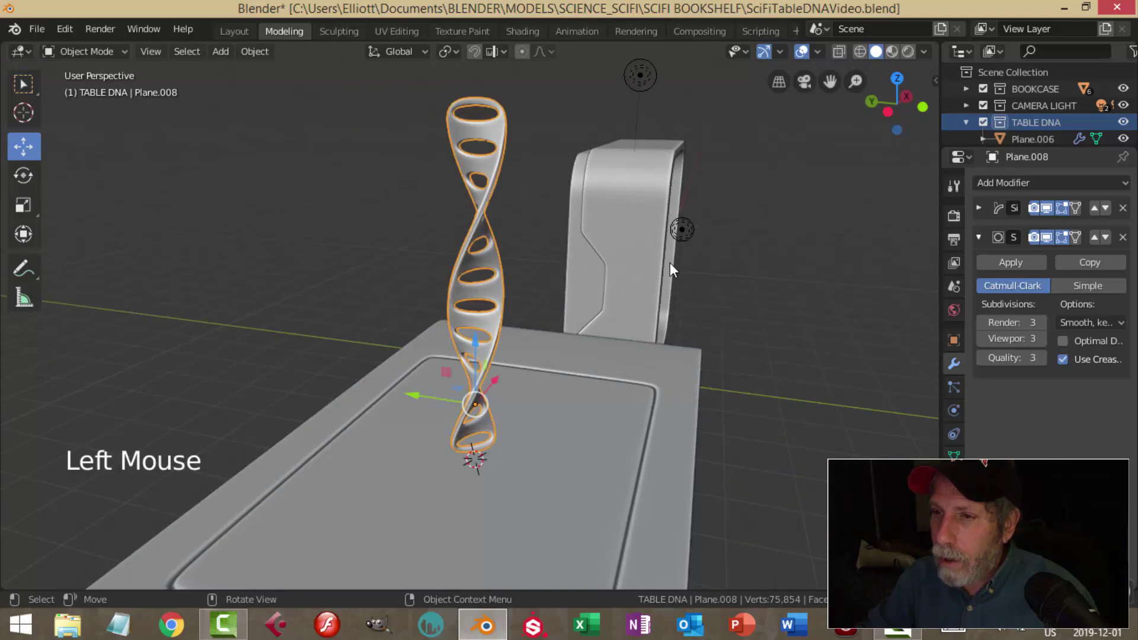
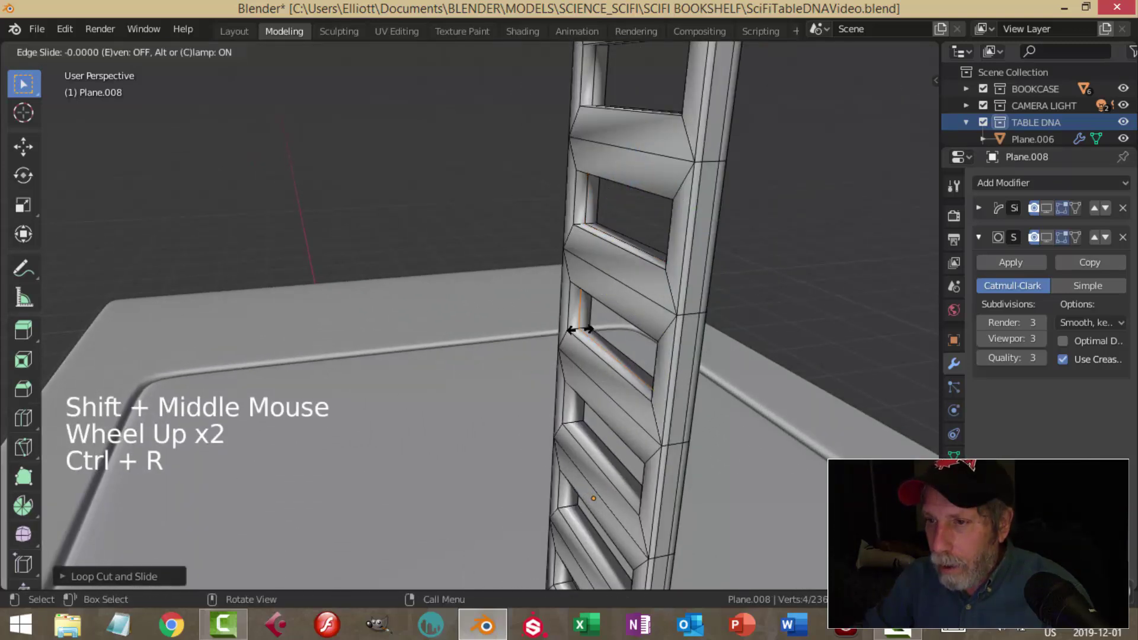
Add two centred loop cuts through the lower rungs of Plane.008
key("ctrl+r")
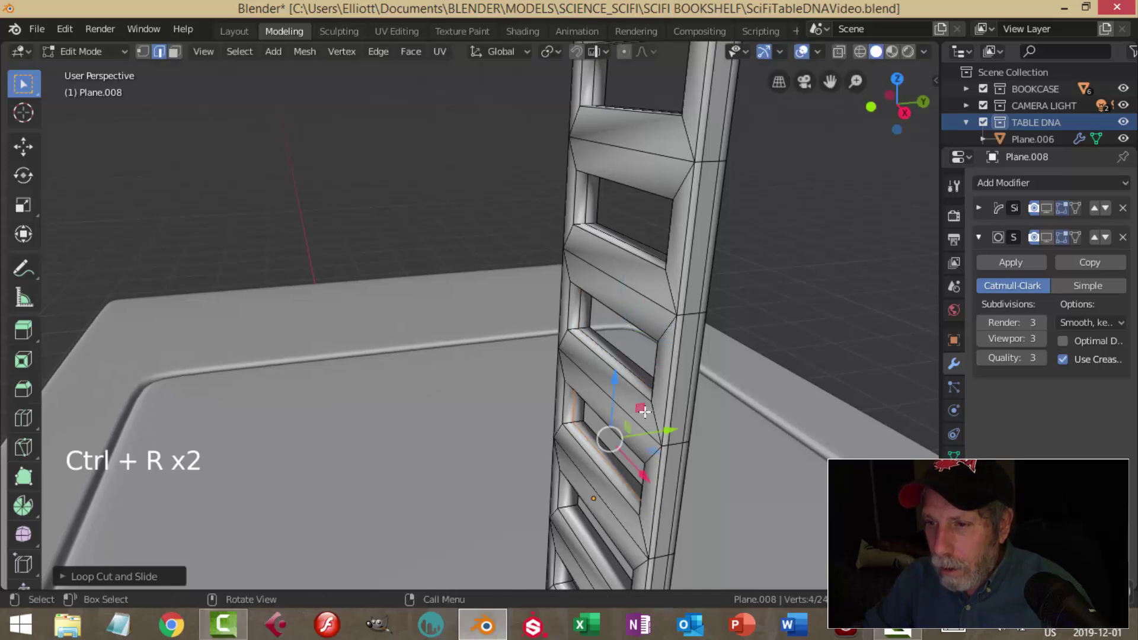
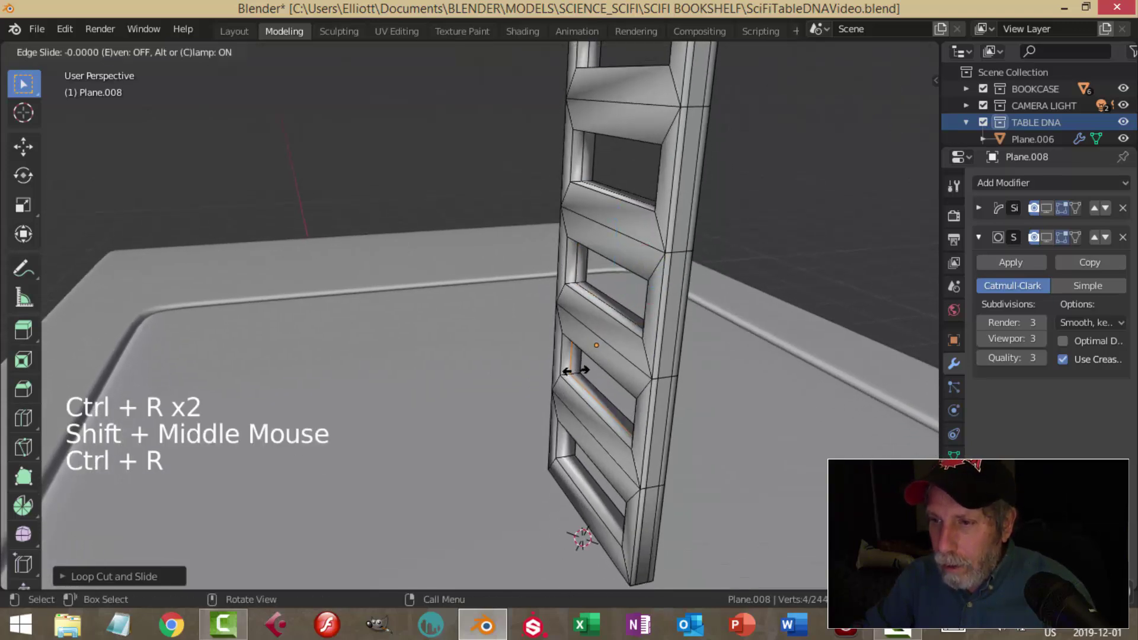
key("ctrl+r")
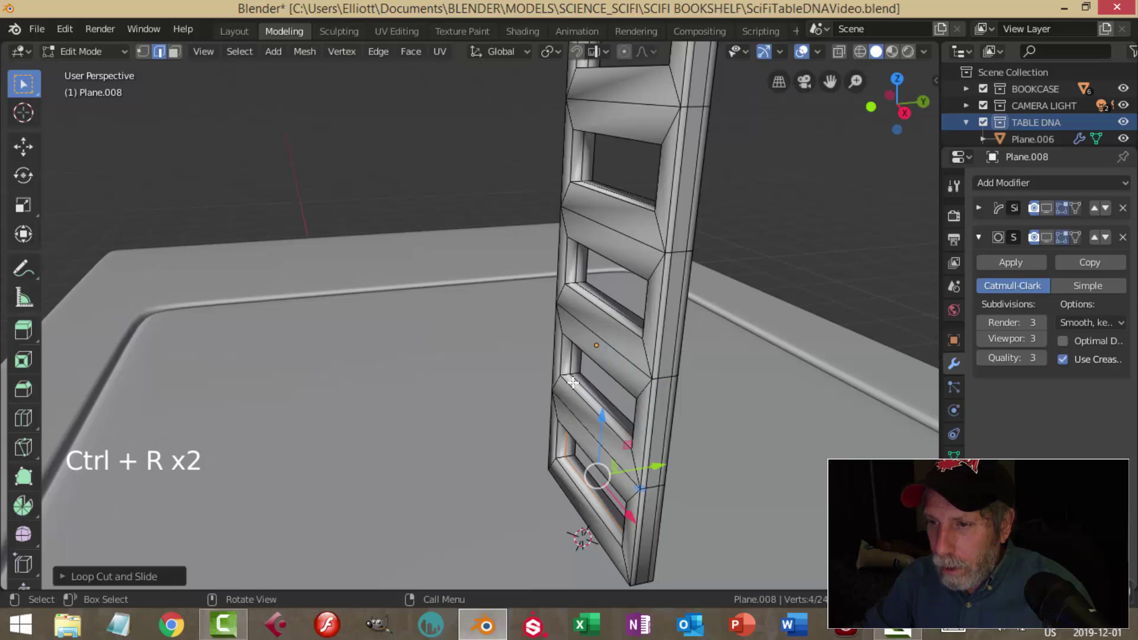
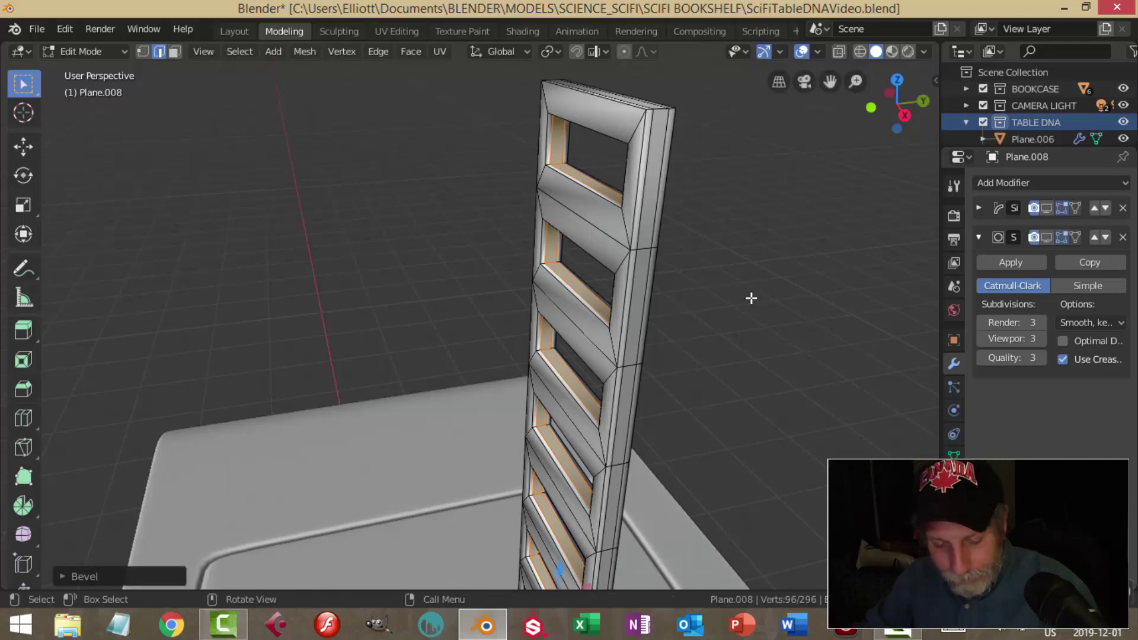
Extrude the rung-opening faces and shrink them inward into lips, then assign the black material
key("e")
key("alt+s")
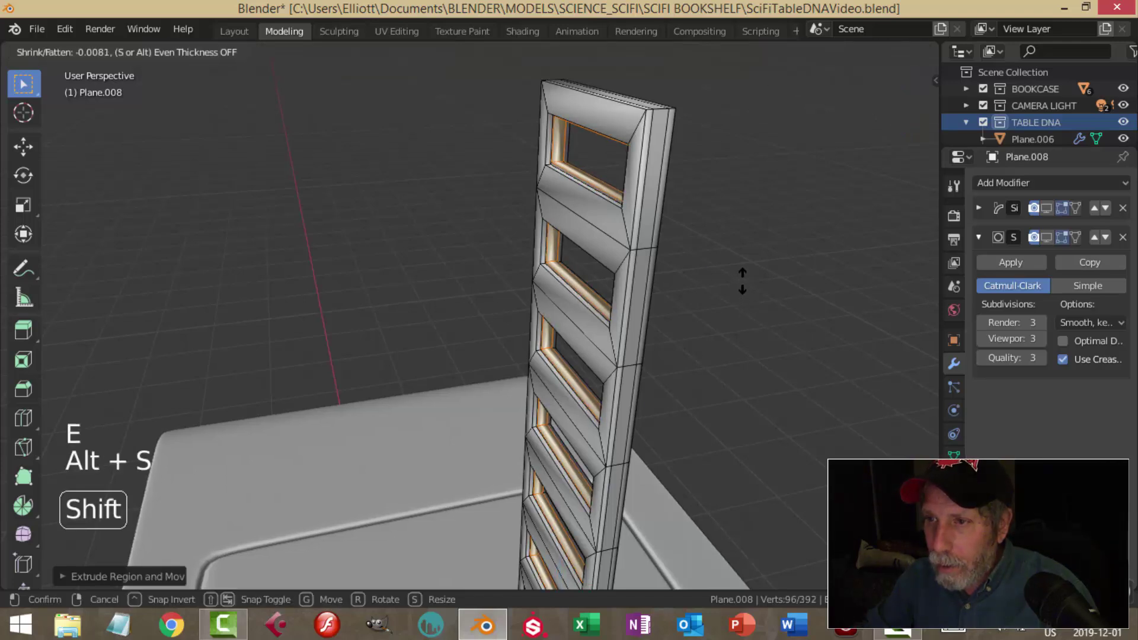
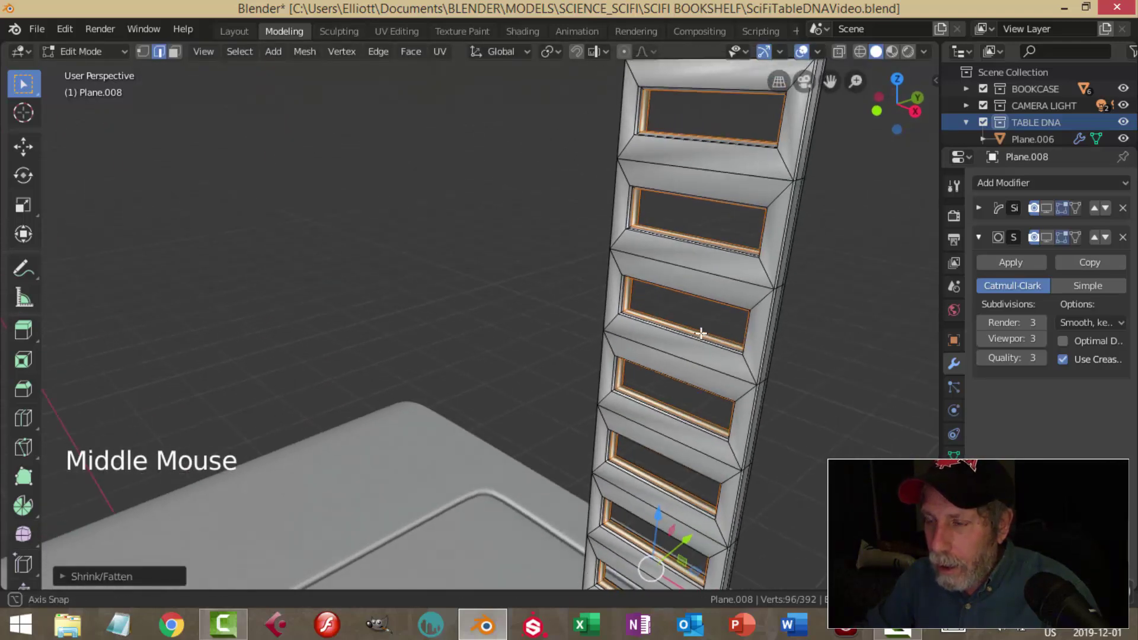
key("ctrl+KP_Add")
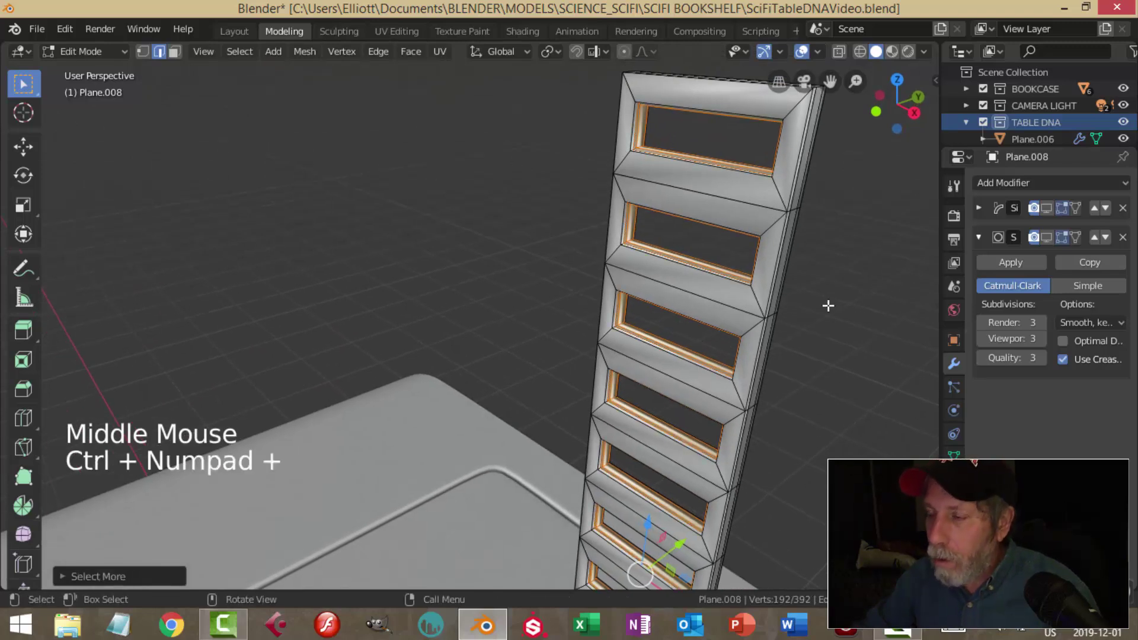
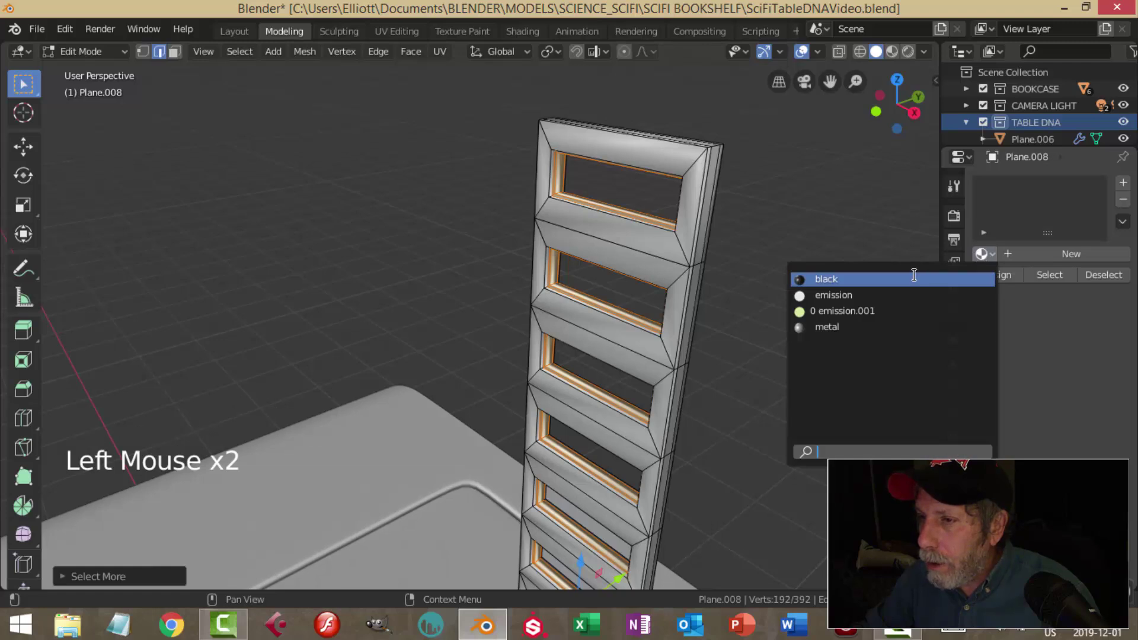
left_click(993, 282)
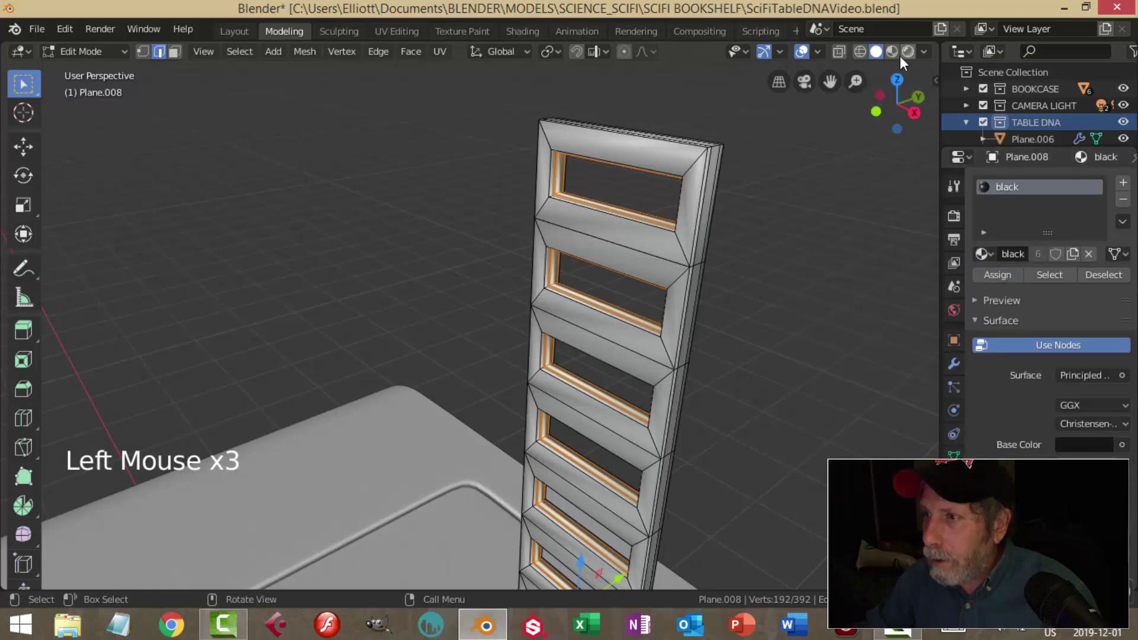
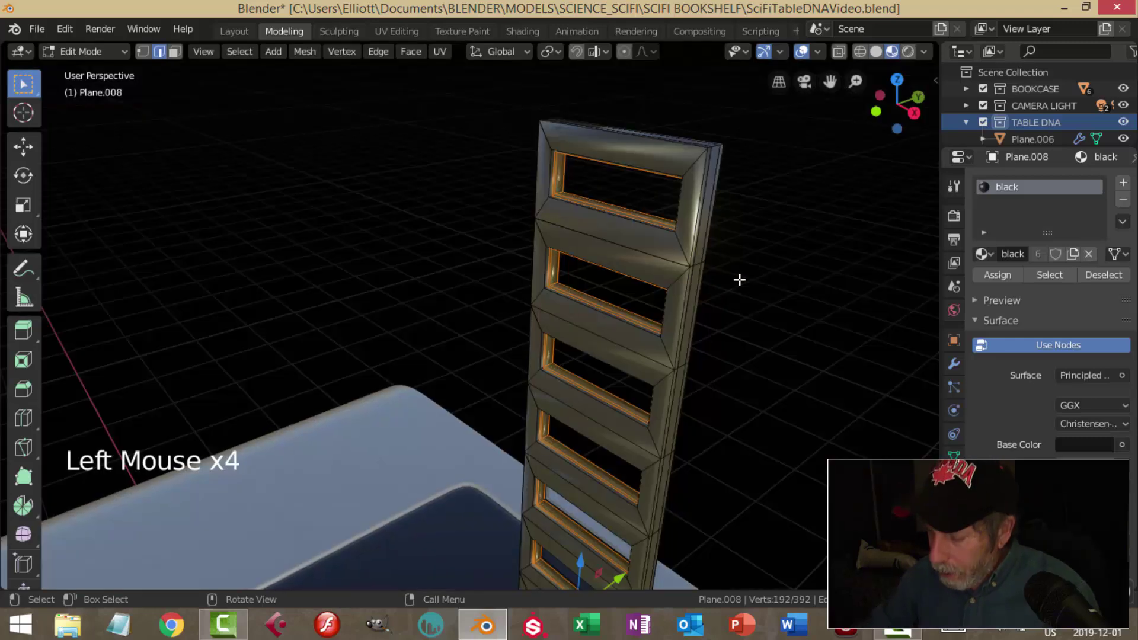
Select the whole ladder mesh and add a second material slot for the metal
key("ctrl+KP_Add")
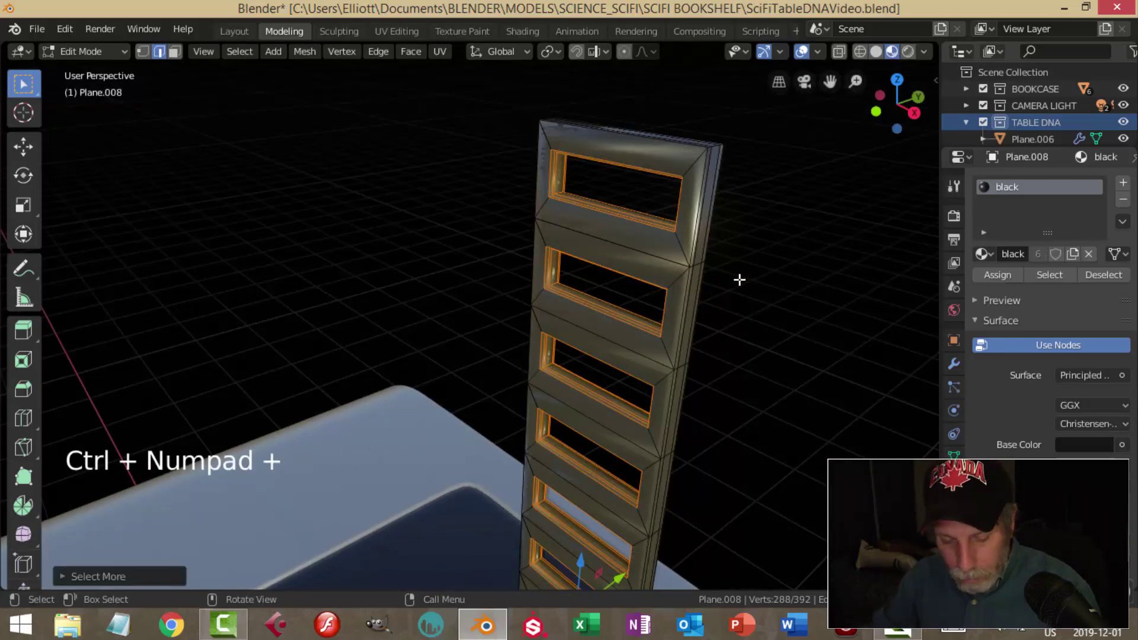
key("ctrl+KP_Subtract")
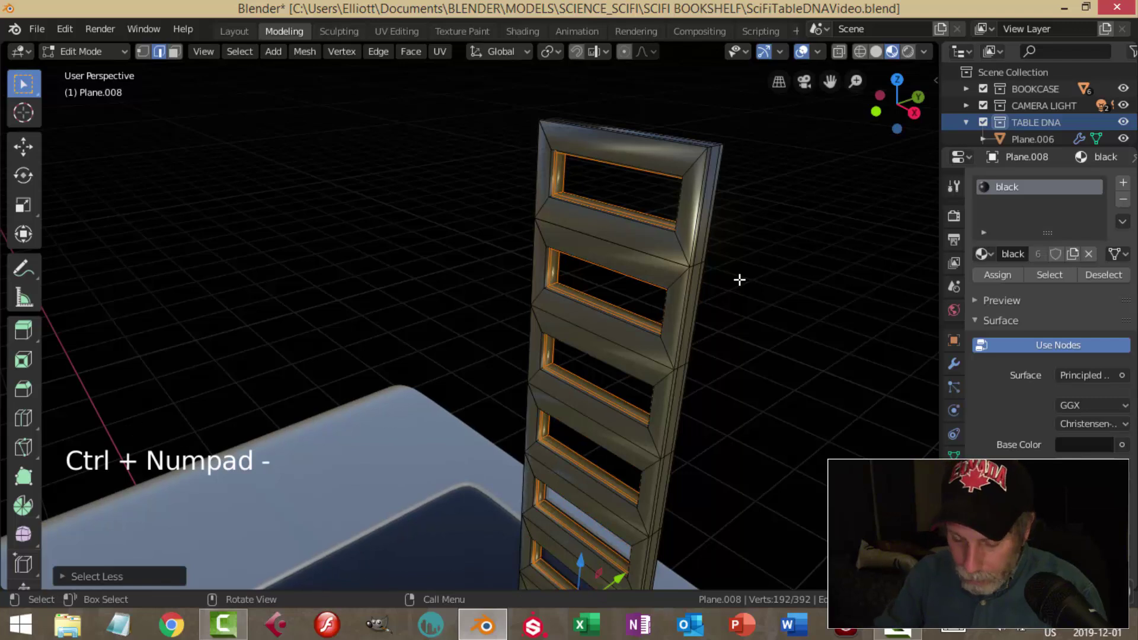
key("ctrl+i")
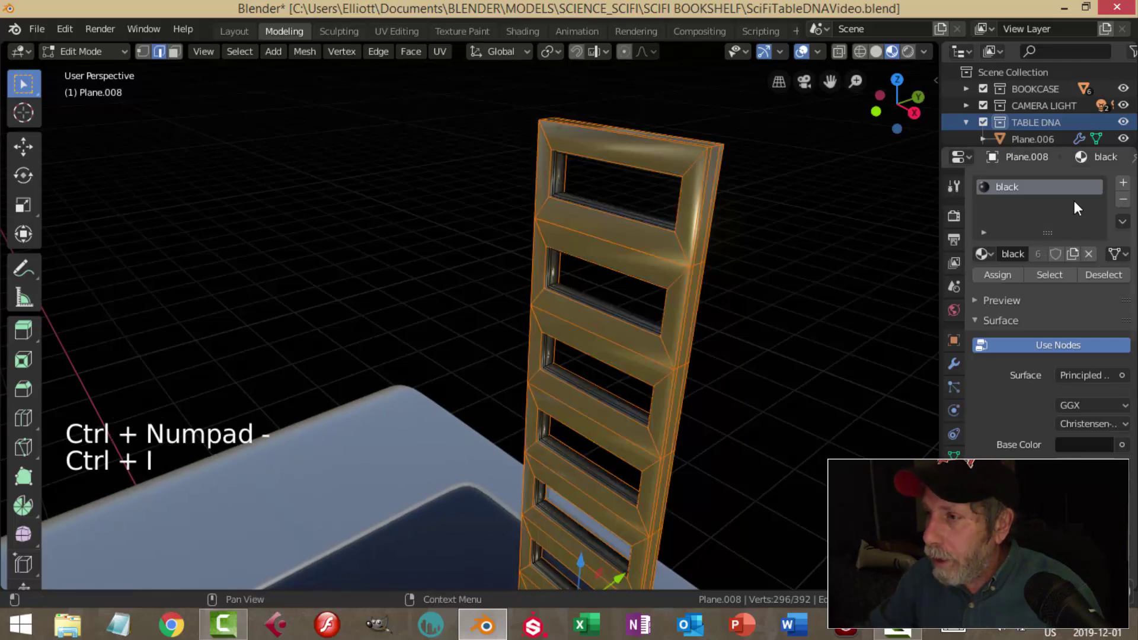
left_click(1132, 189)
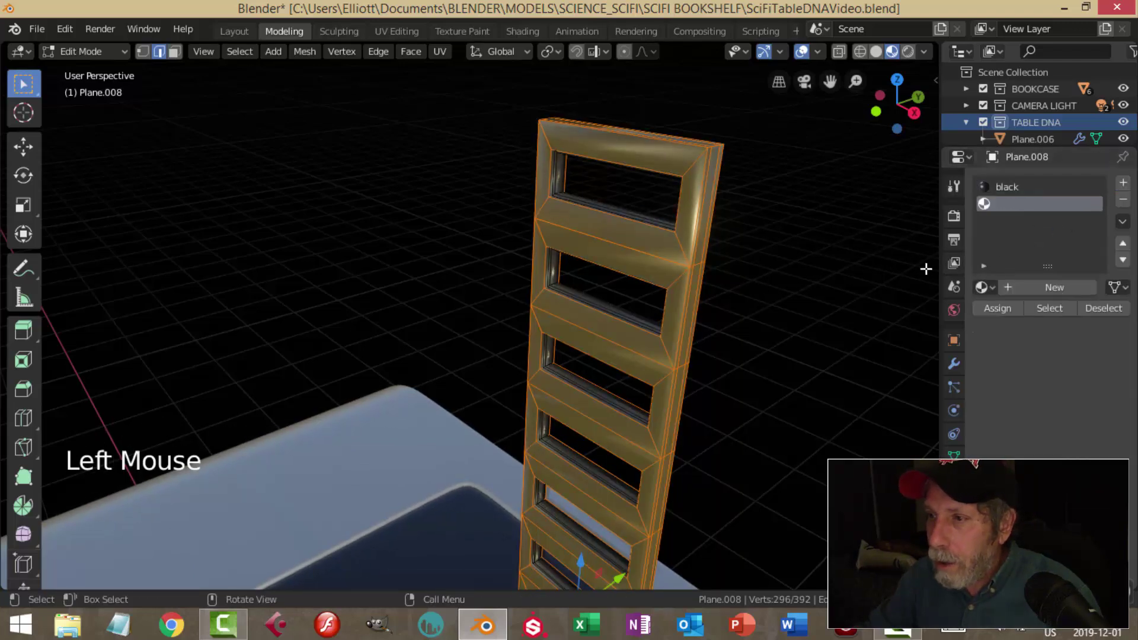
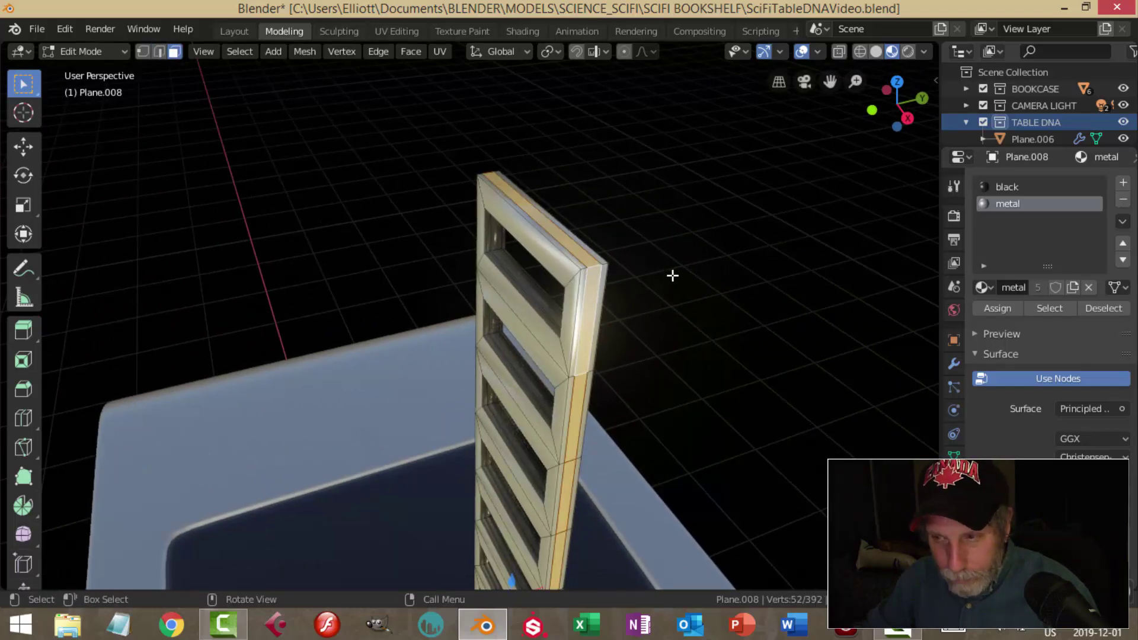
Extrude the strip's faces and fatten them evenly with Alt+S to thicken its edges, then deselect all
key("e")
key("alt+s")
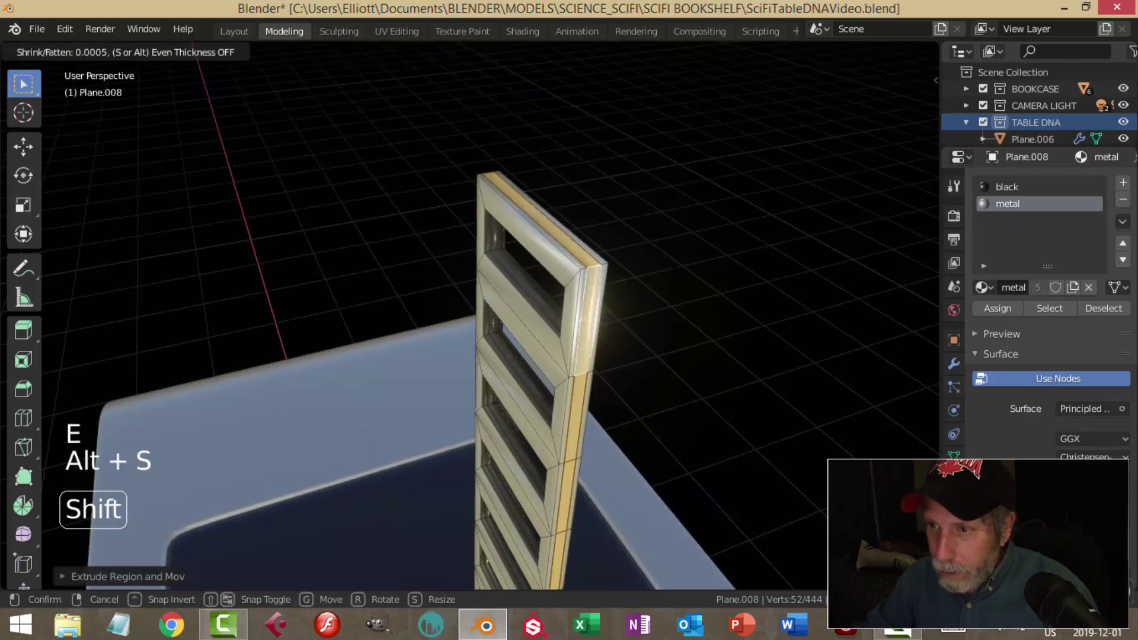
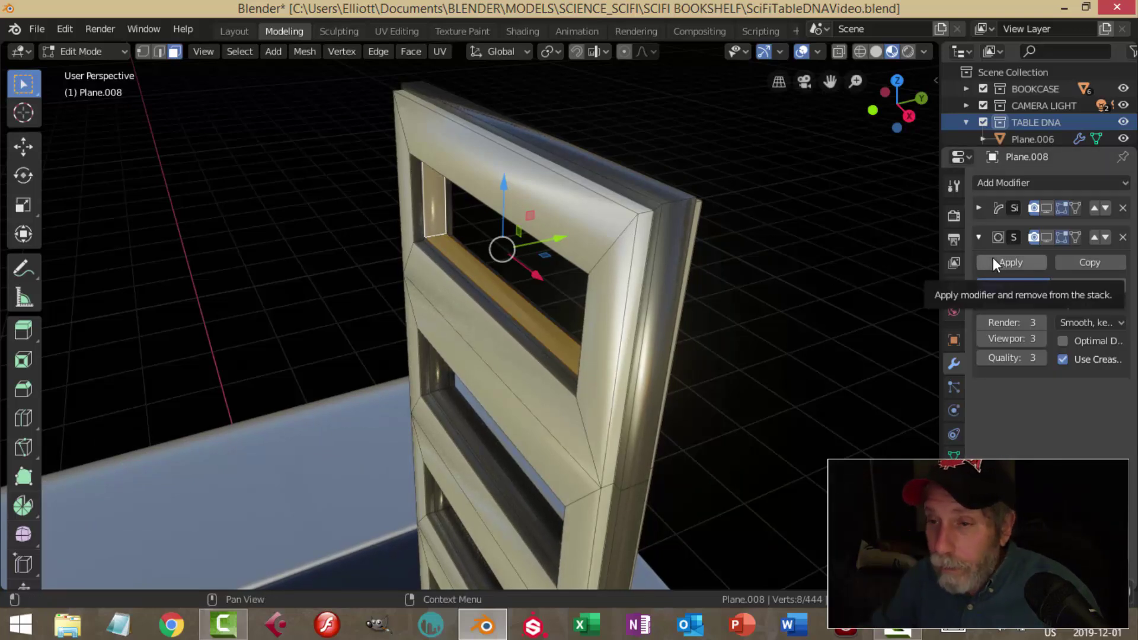
key("alt+a")
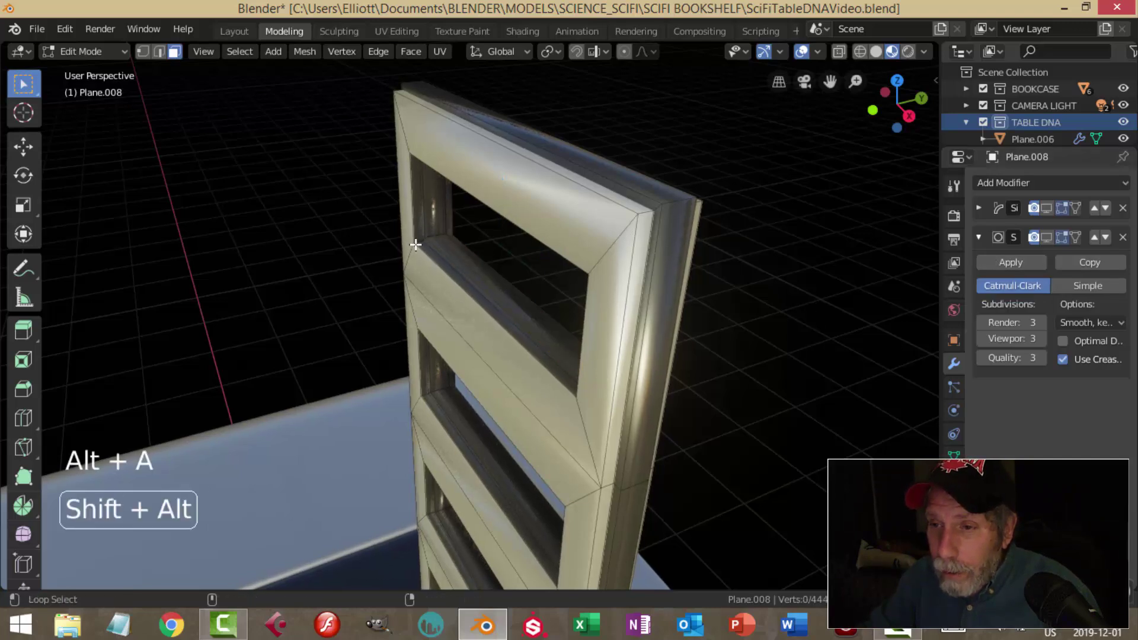
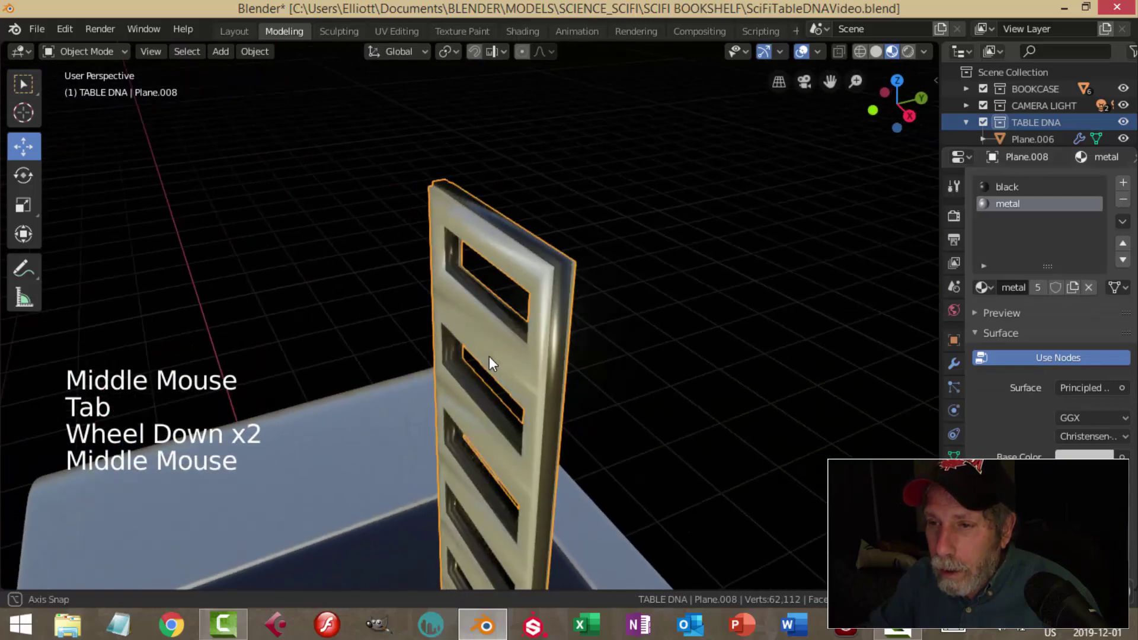
Enable the Simple Deform twist in Plane.008's modifier settings so the strip shows as a helix
key("alt+a")
scroll("down", 3)
middle_click(697, 399)
left_click(961, 368)
left_click(1055, 218)
left_click(945, 284)
scroll("down", 3)
key("alt+a")
Orbit and zoom around the table to inspect the helix sculpture standing on the tabletop, then select it
middle_click(592, 340)
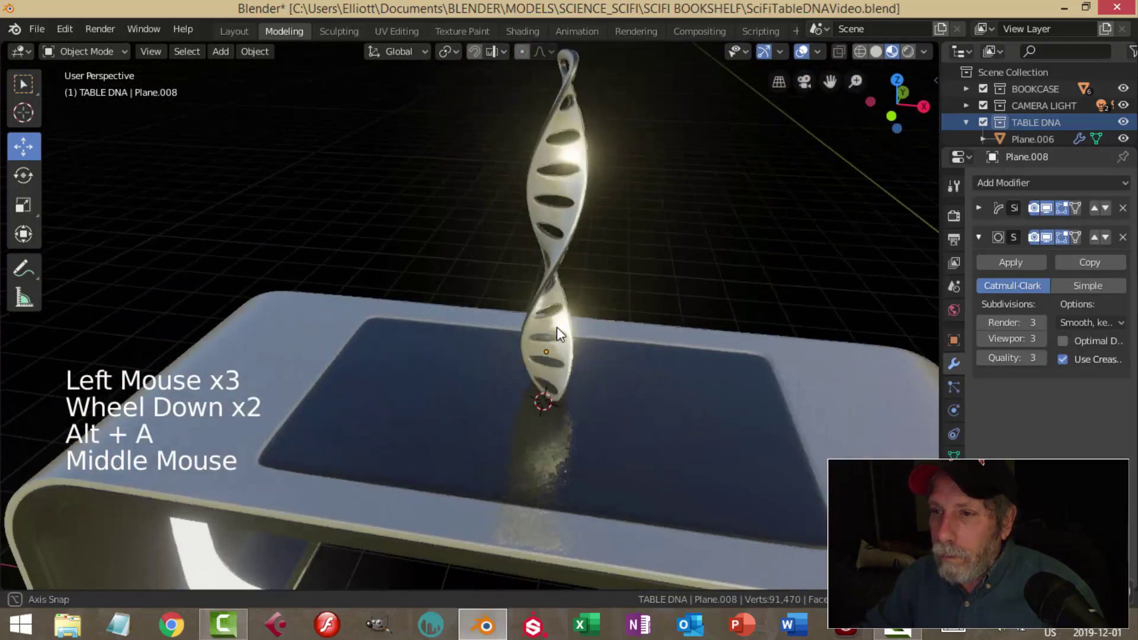
scroll("up", 3)
middle_click(607, 382)
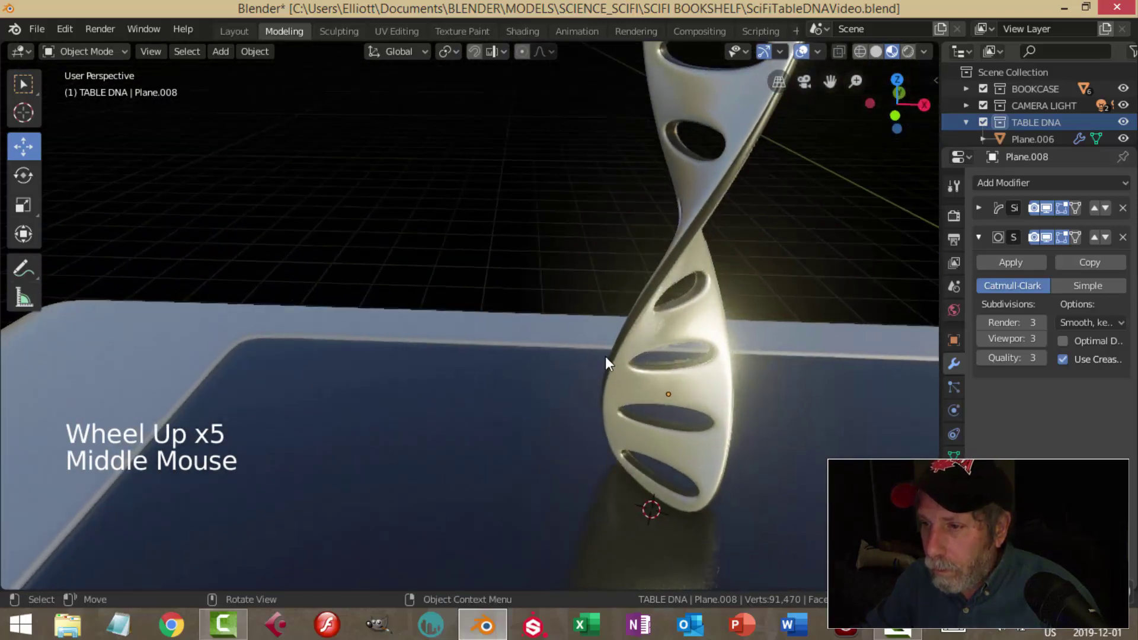
scroll("up", 3)
right_click(782, 336)
left_click(827, 324)
right_click(822, 326)
scroll("down", 3)
key("alt+a")
middle_click(672, 417)
scroll("down", 3)
middle_click(608, 412)
scroll("down", 3)
middle_click(611, 364)
middle_click(586, 372)
scroll("up", 3)
left_click(600, 289)
scroll("down", 3)
left_click(545, 316)
scroll("up", 3)
middle_click(644, 399)
Add a Circle mesh under the helix and extrude and scale it into a stepped ring base with a filled top
key("shift+a")
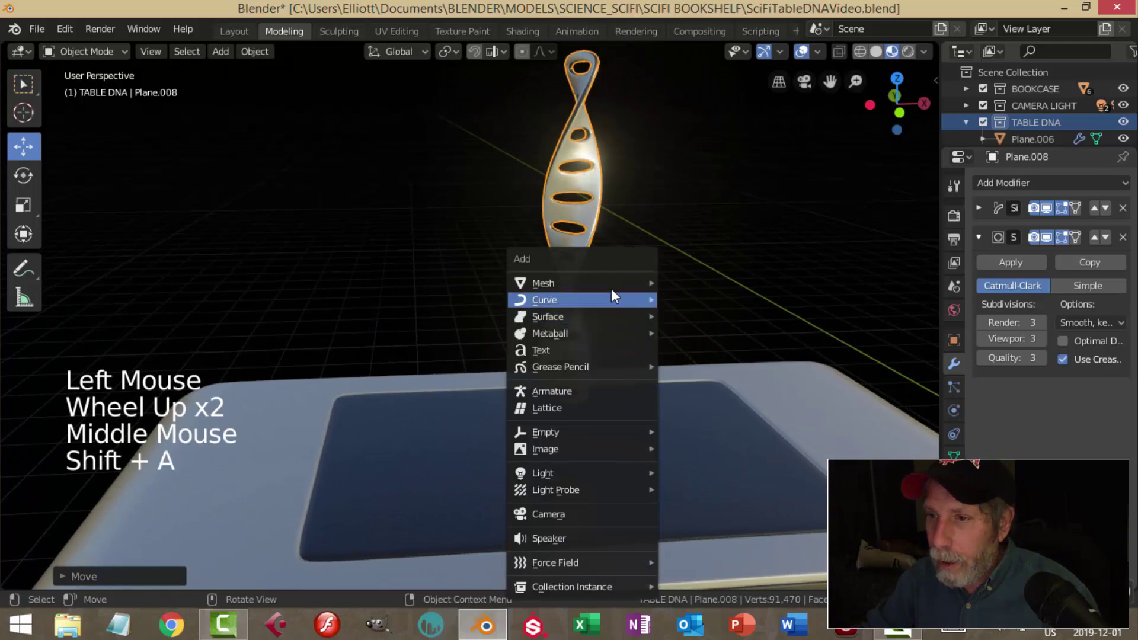
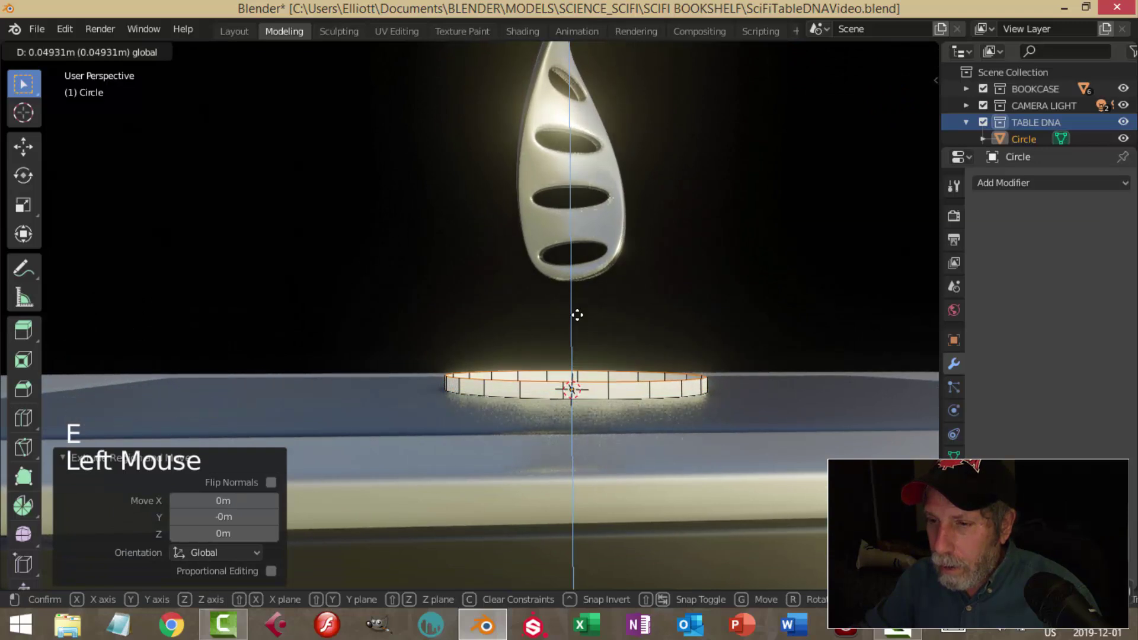
key("e")
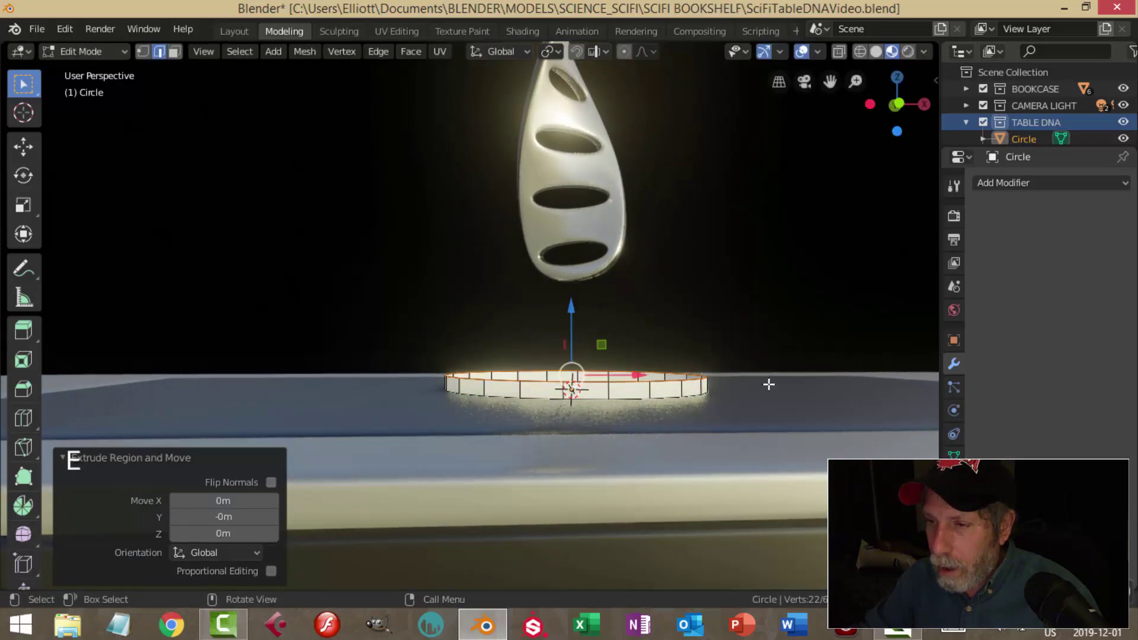
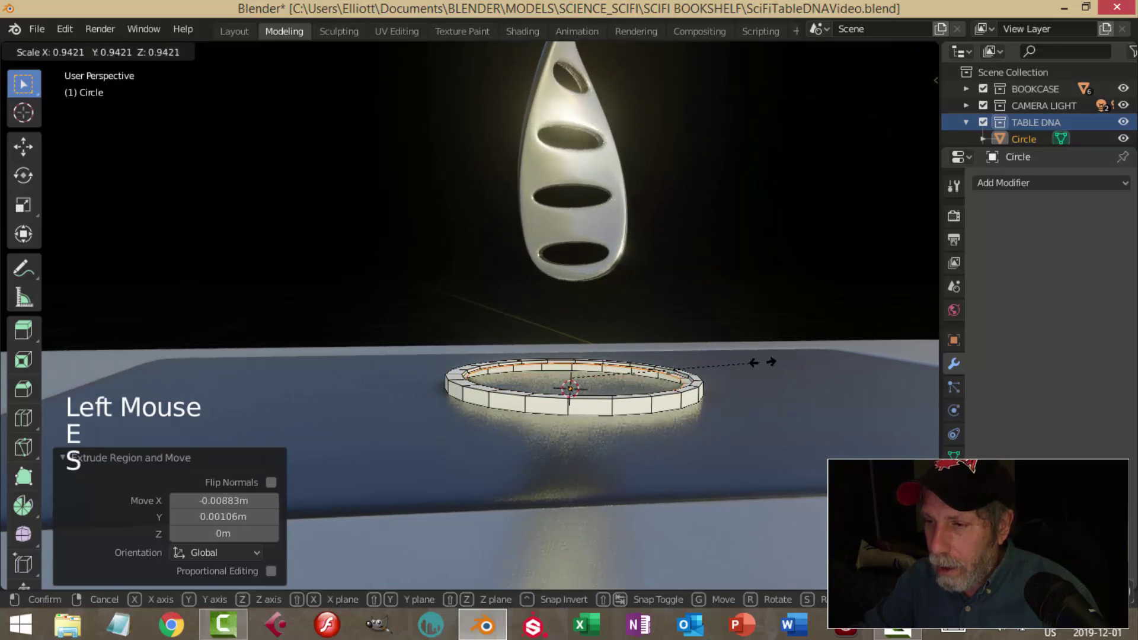
key("s")
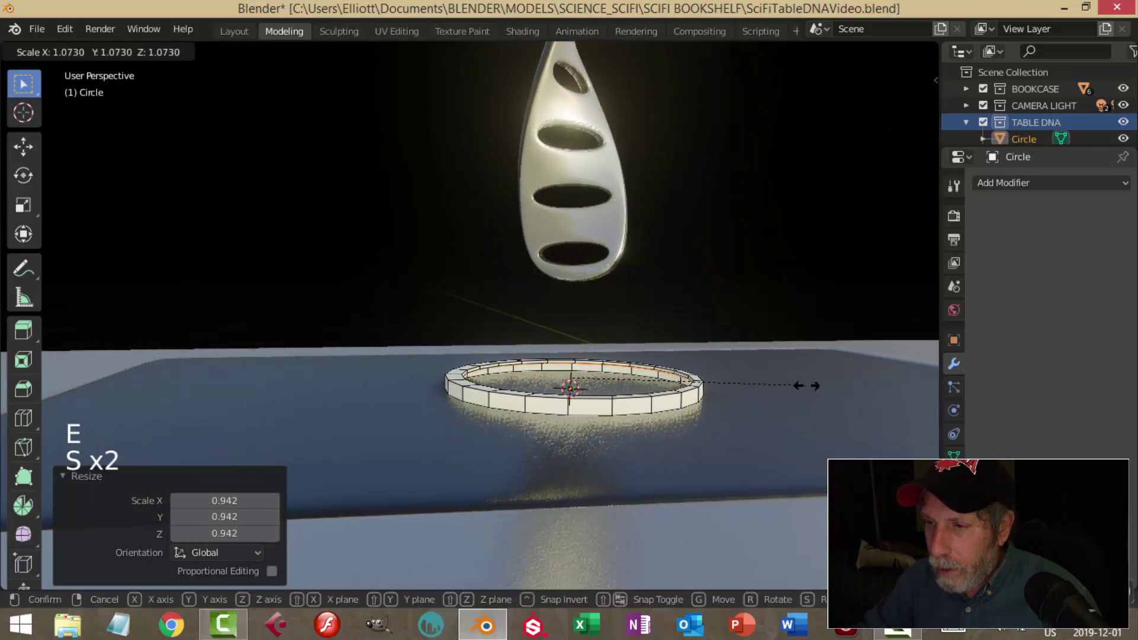
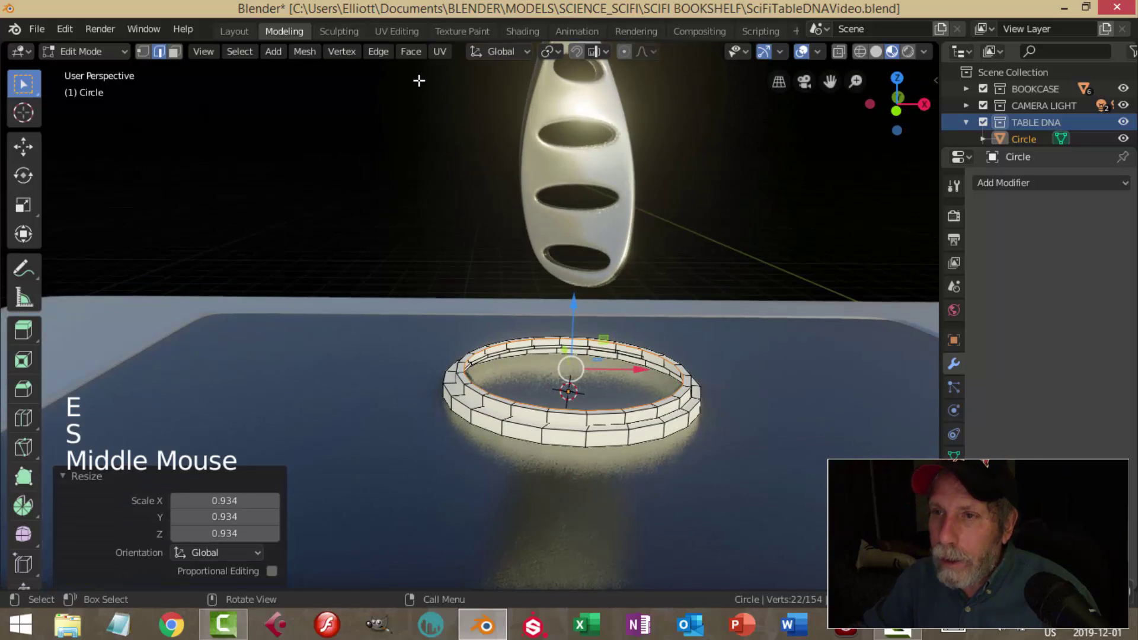
left_click(418, 59)
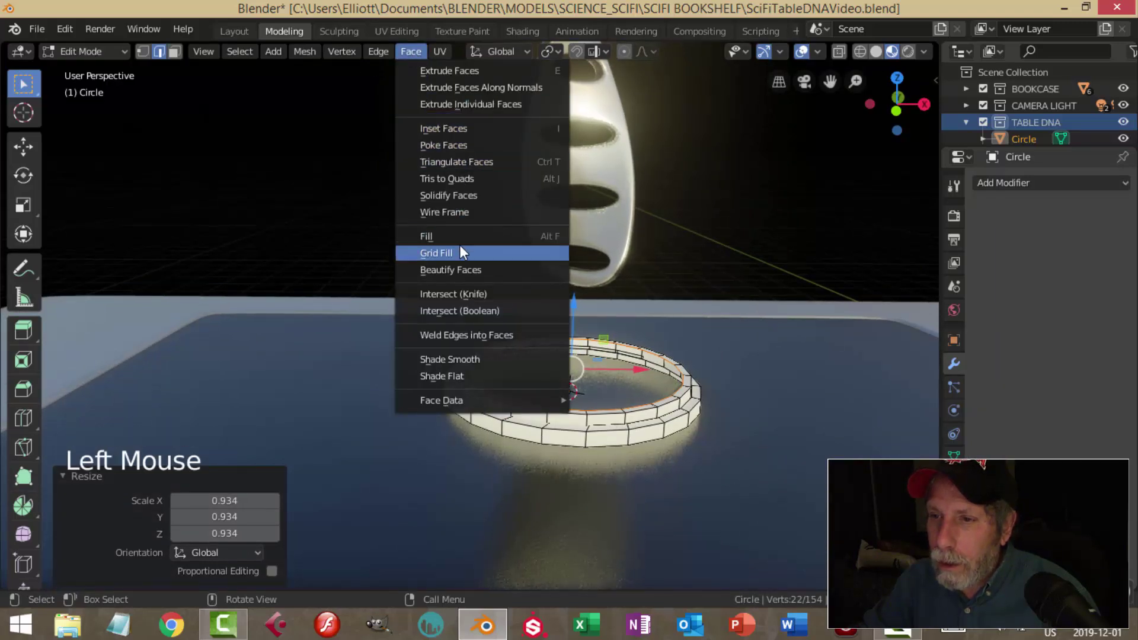
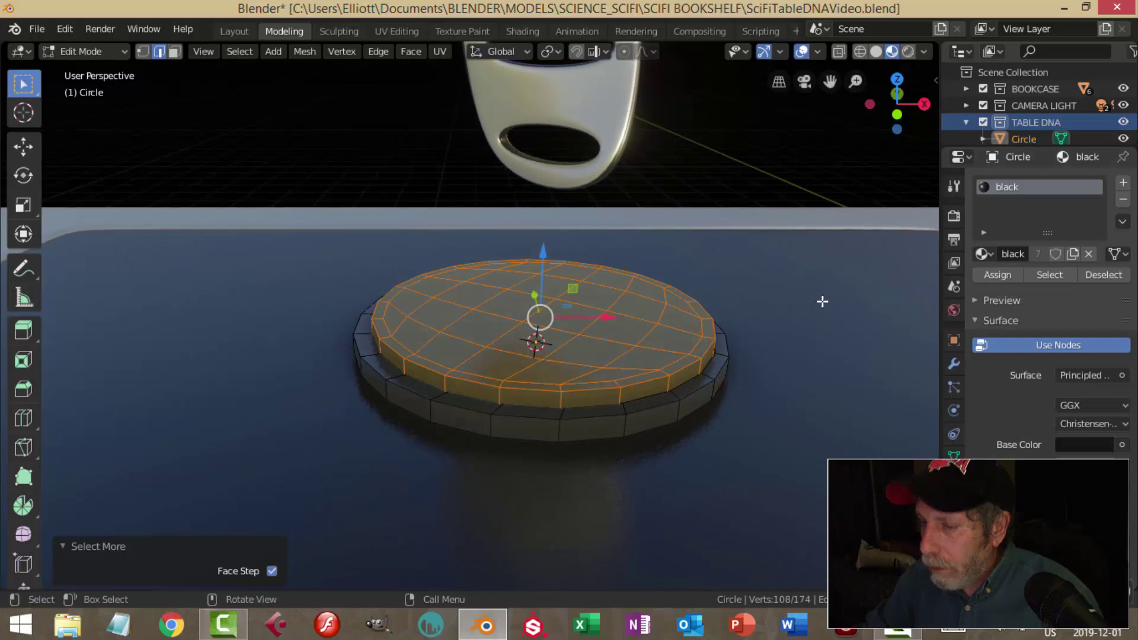
Invert the selection to the rim faces and assign them a new metal material slot
key("ctrl+i")
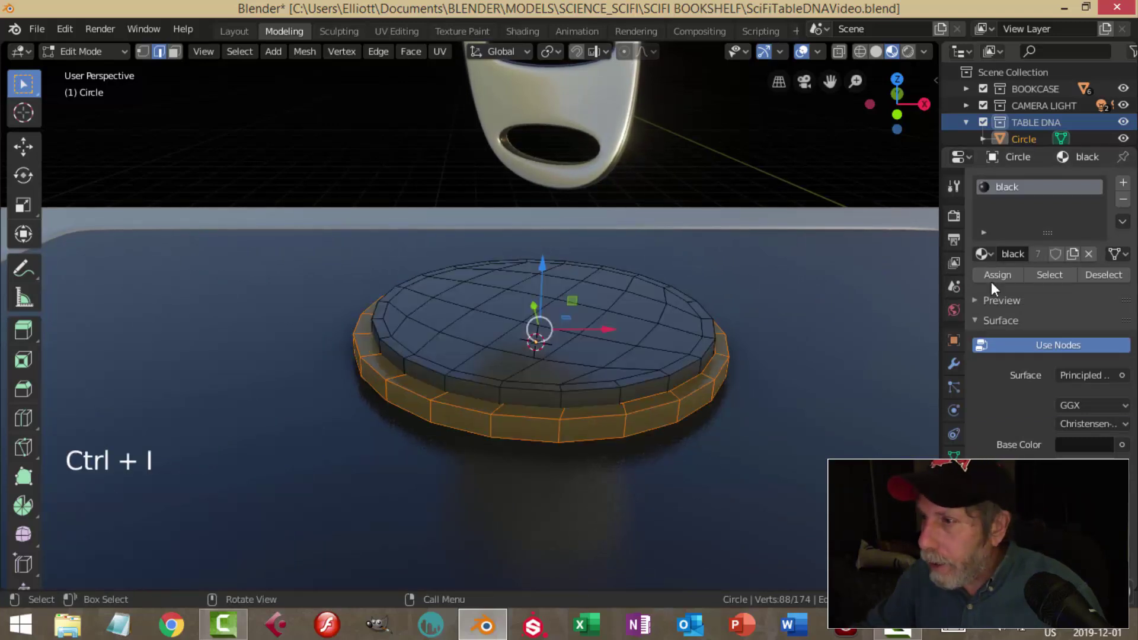
left_click(1129, 188)
left_click(993, 291)
left_click(996, 310)
key("alt+a")
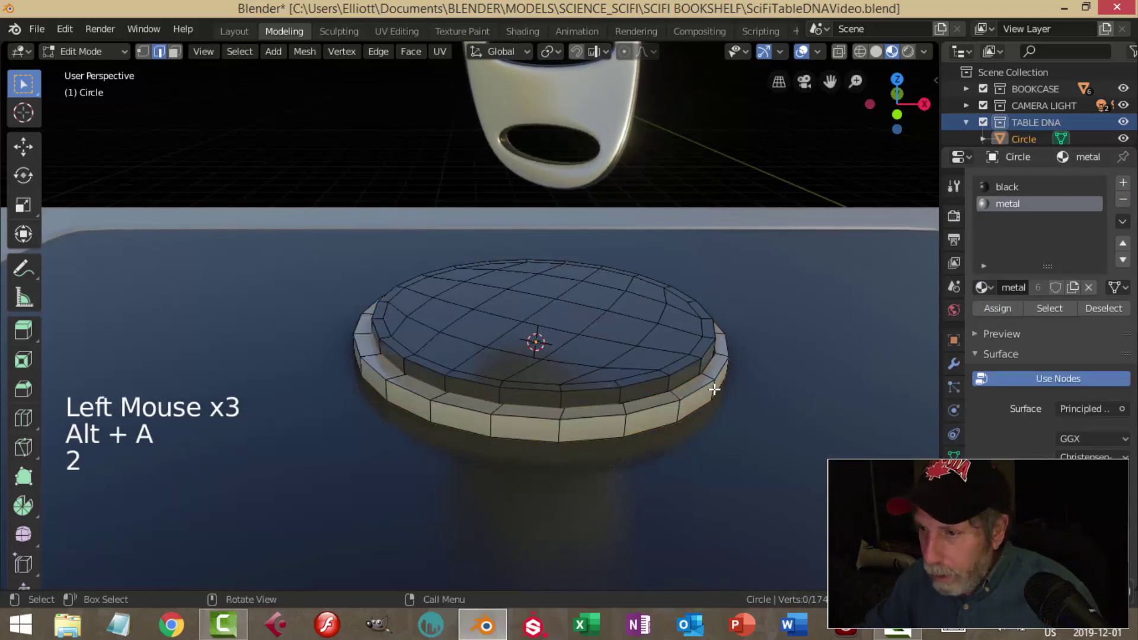
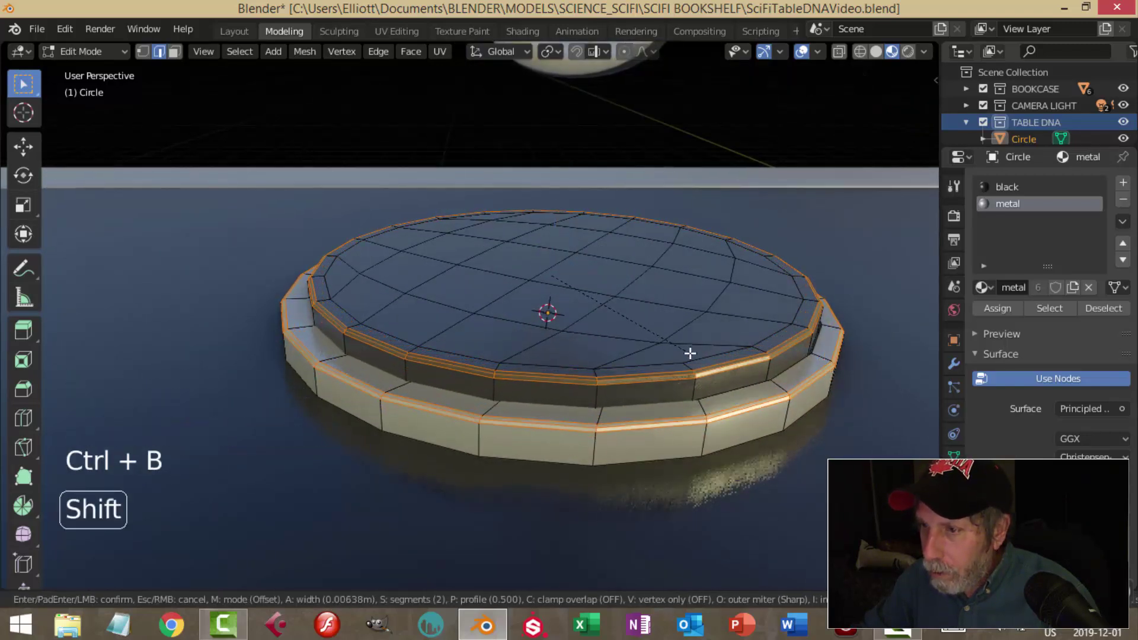
Bevel the base's edges and smooth it with a level-2 subdivision
key("Tab")
key("ctrl+2")
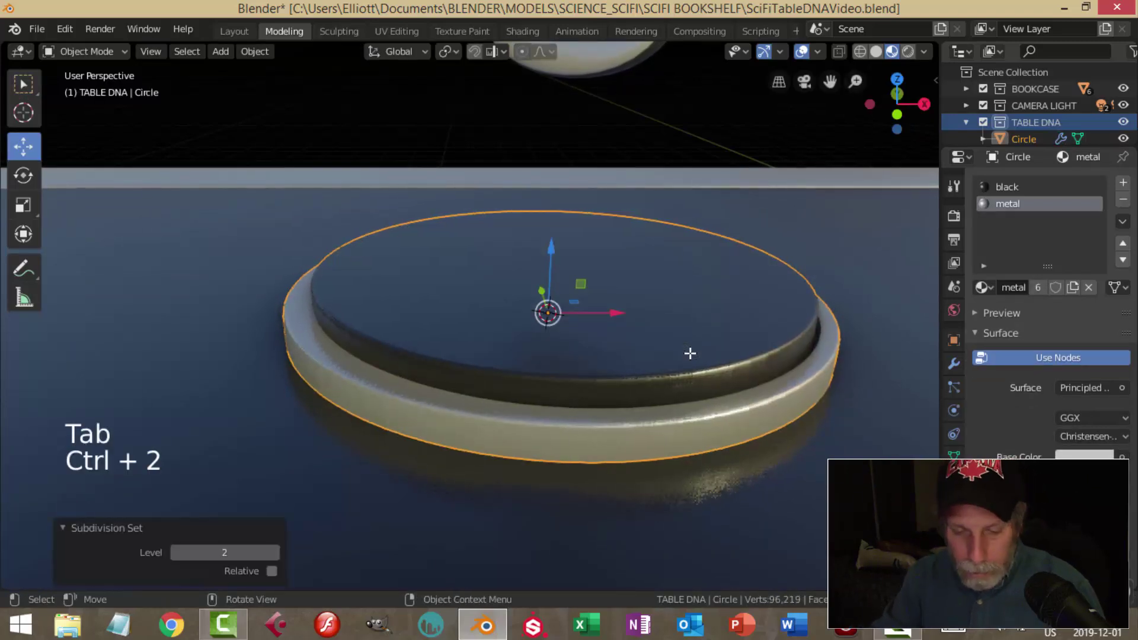
Shade the base smooth and review its Subdivision Surface modifier at level 2
right_click(686, 300)
scroll("down", 3)
left_click(960, 371)
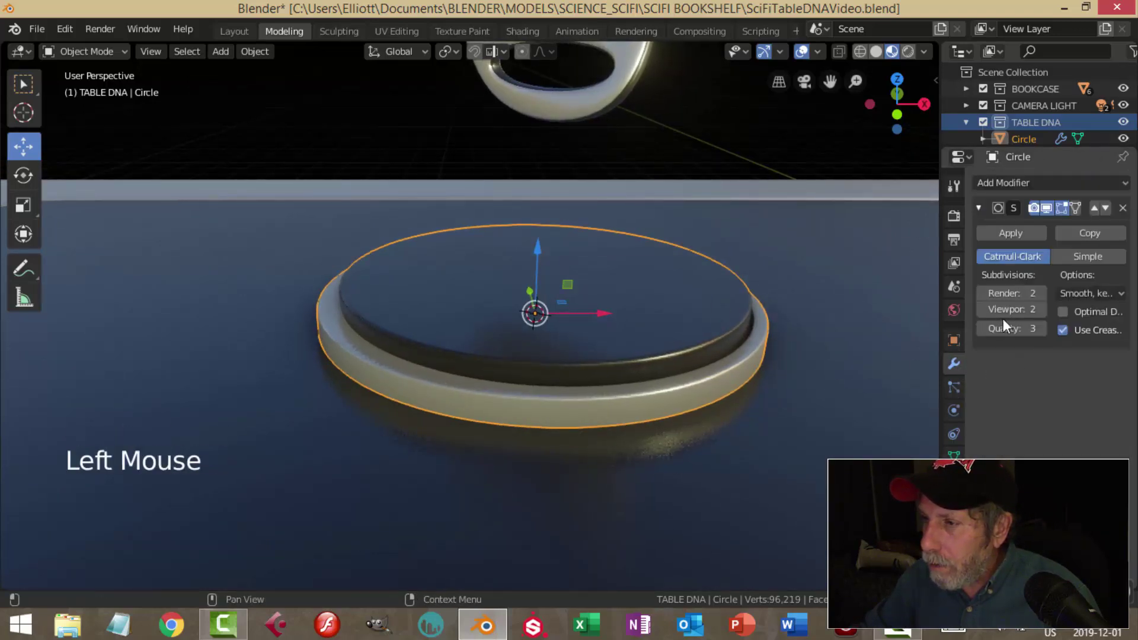
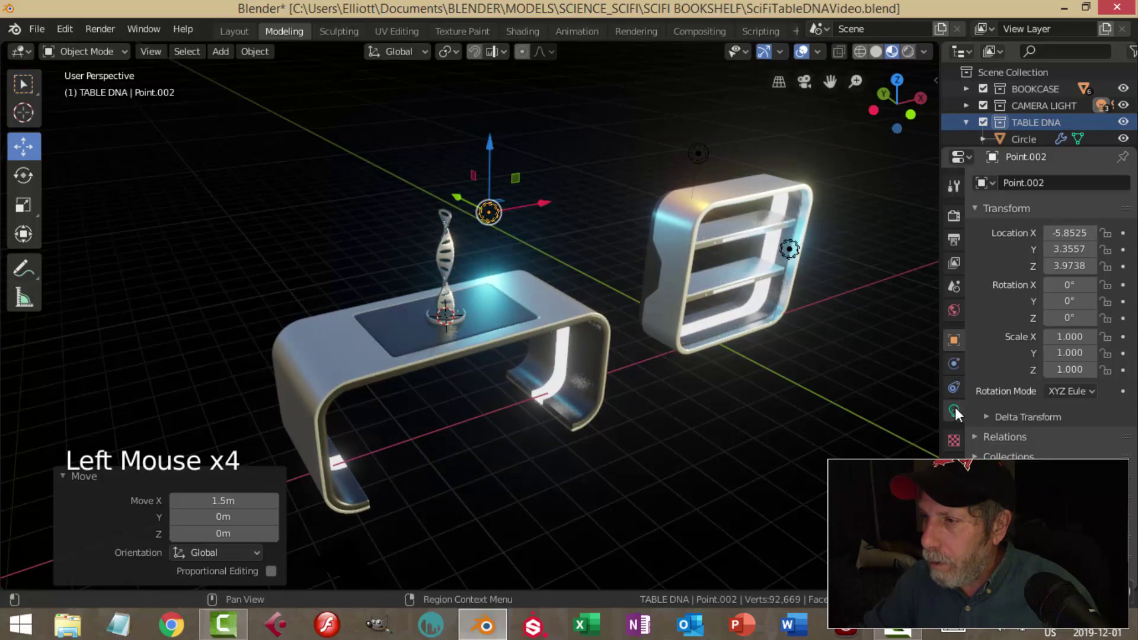
Duplicate the blue point light near the shelf and move the copy above the helix table
left_click(1024, 286)
left_click(1087, 280)
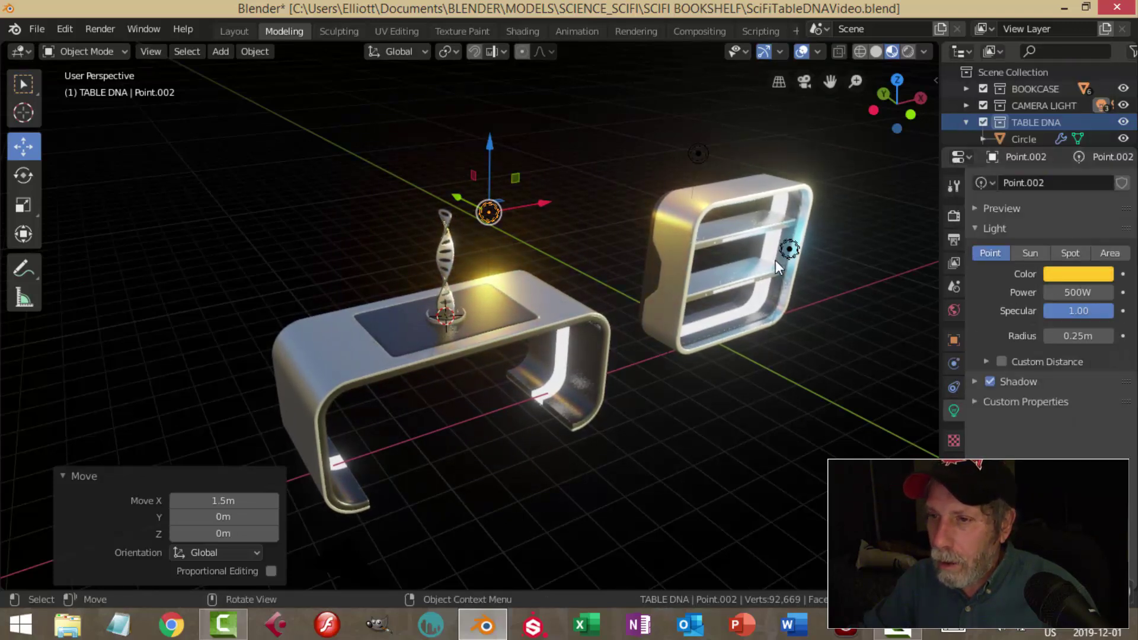
left_click(805, 250)
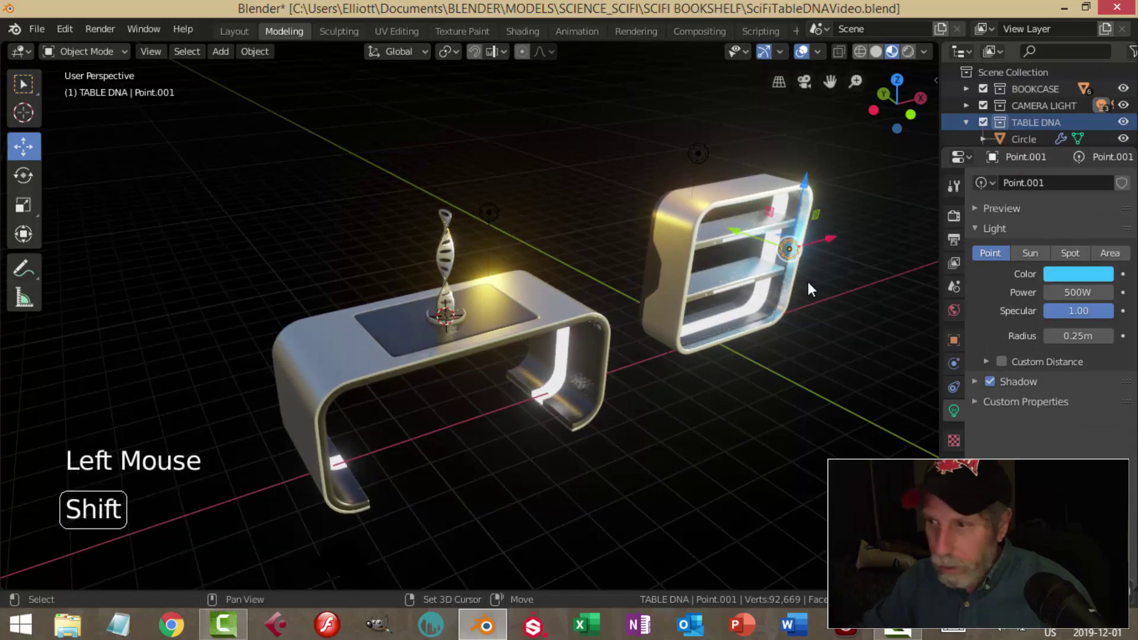
key("shift+d")
left_click(804, 240)
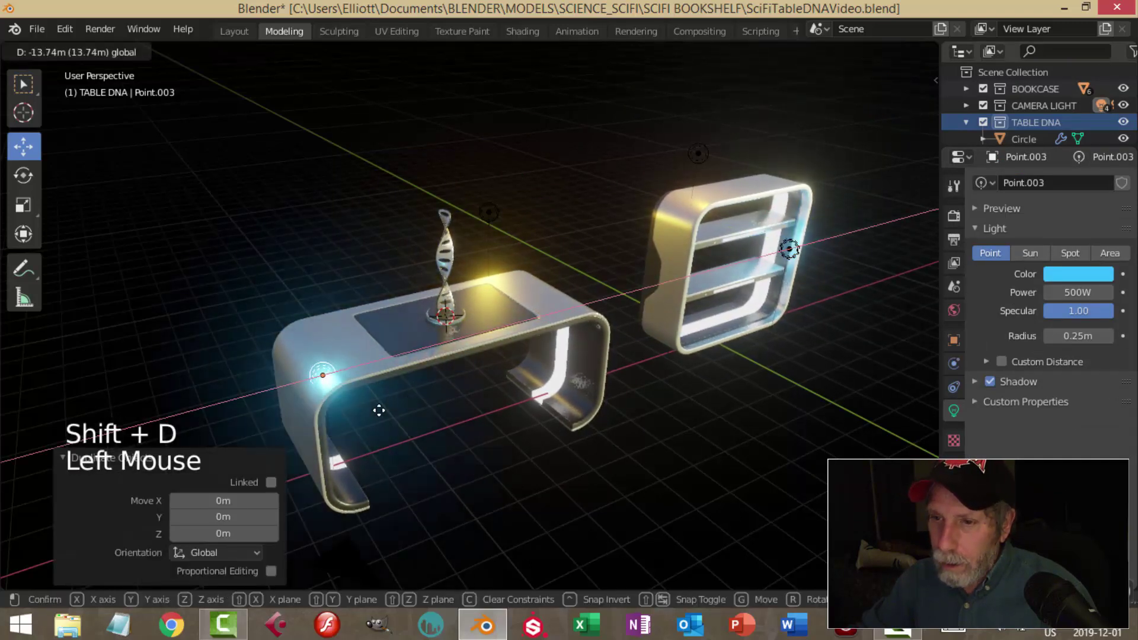
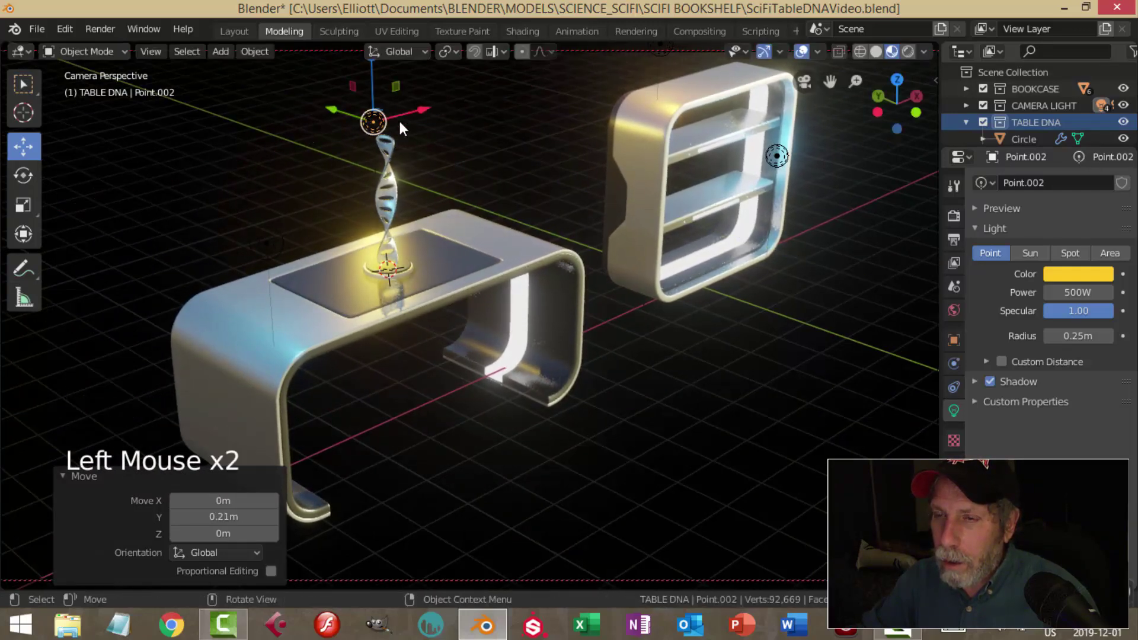
key("g")
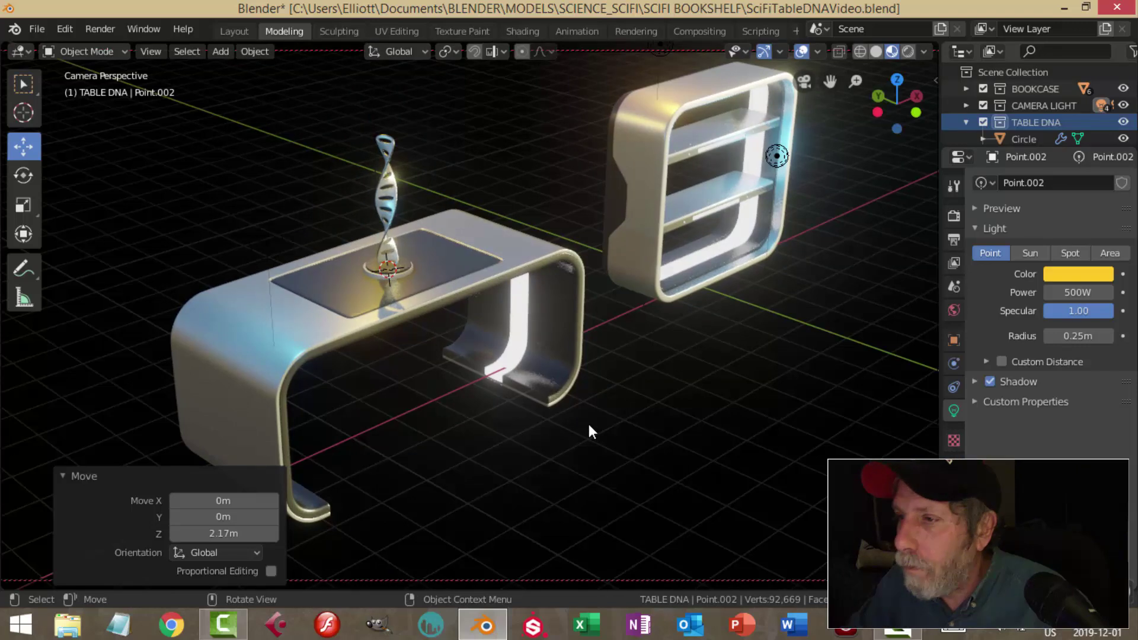
Frame the scene in camera view and save the file
middle_click(610, 416)
middle_click(621, 409)
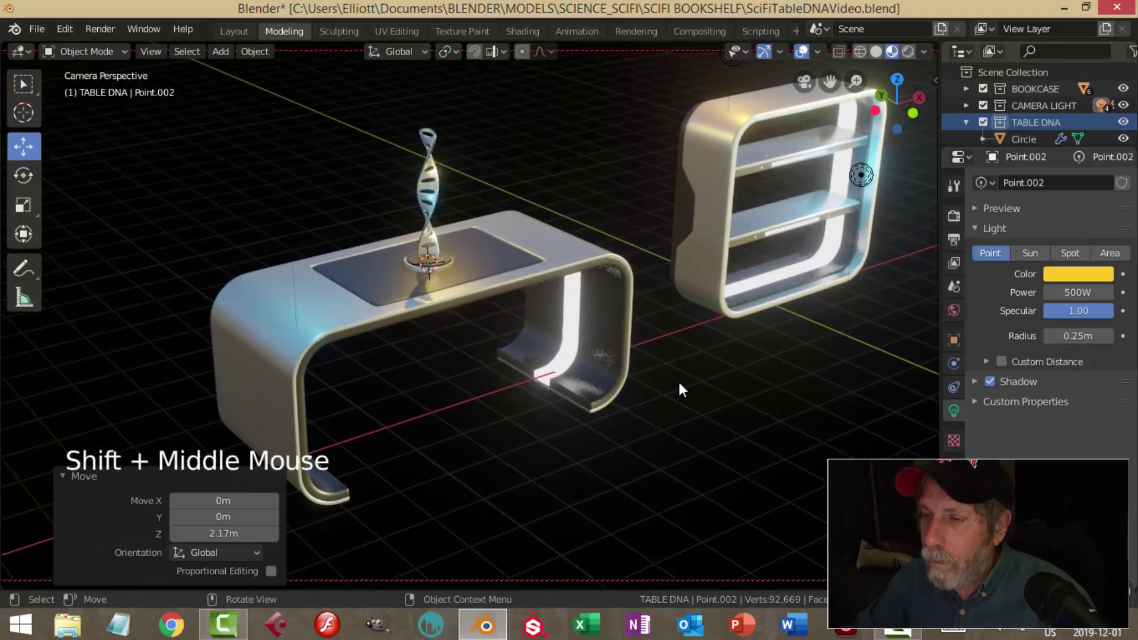
key("ctrl+s")
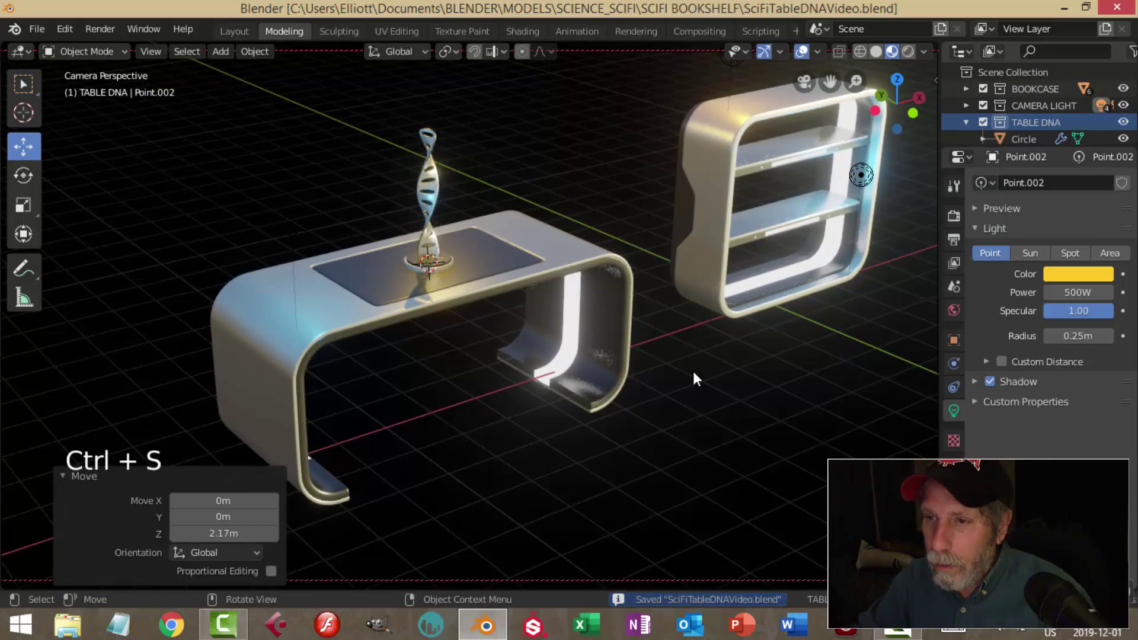